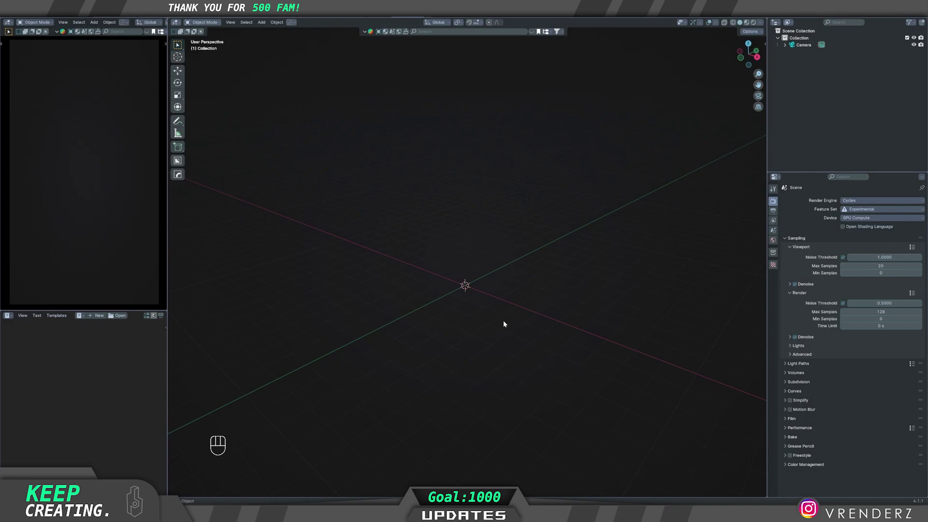
- Orbit around the empty scene containing only the camera before adding geometry
left_click(475, 347)
right_click(475, 347)
middle_click(477, 338)
middle_click(487, 341)
middle_click(490, 345)
middle_click(500, 341)
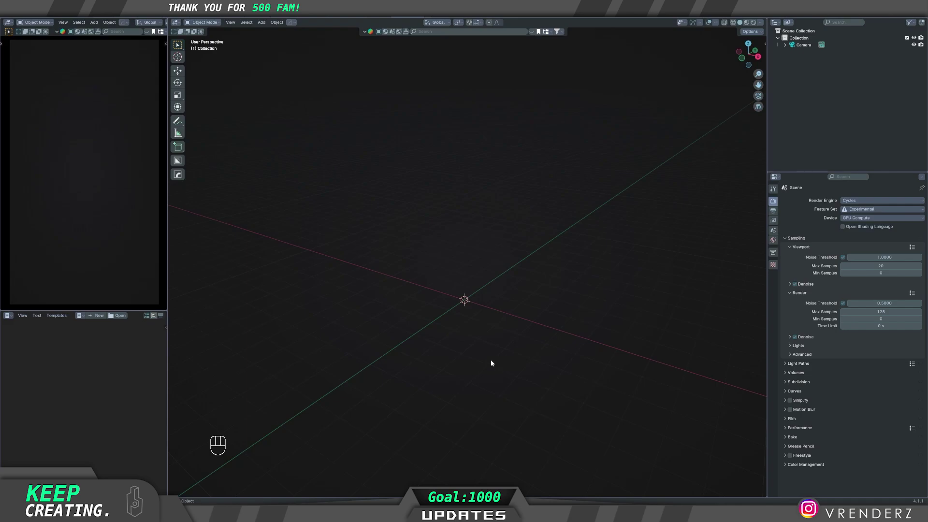
- Add a cube and stretch it along Y into a wide rectangular block
key("shift+a")
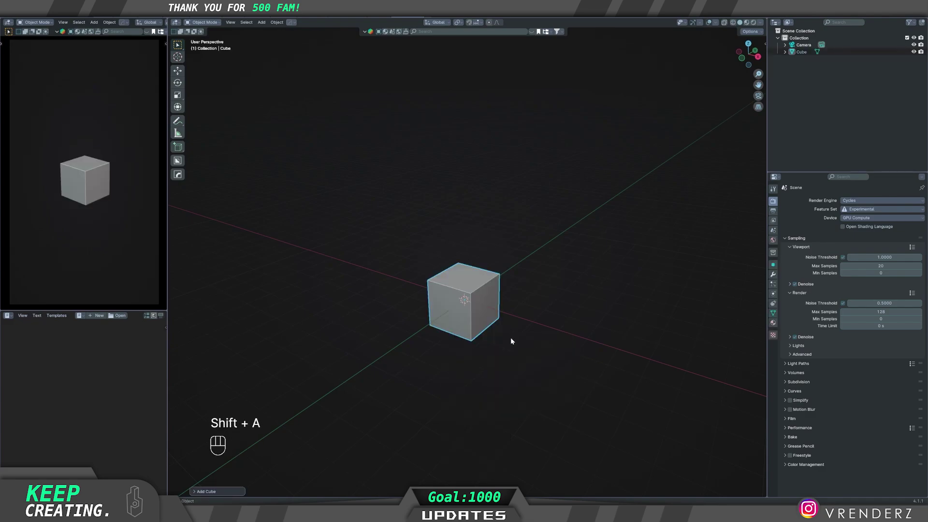
middle_click(505, 342)
key("s")
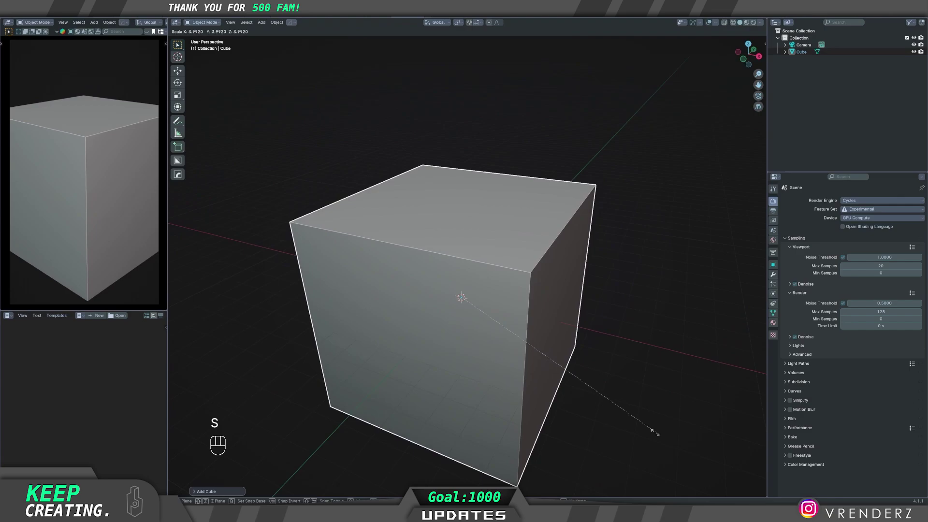
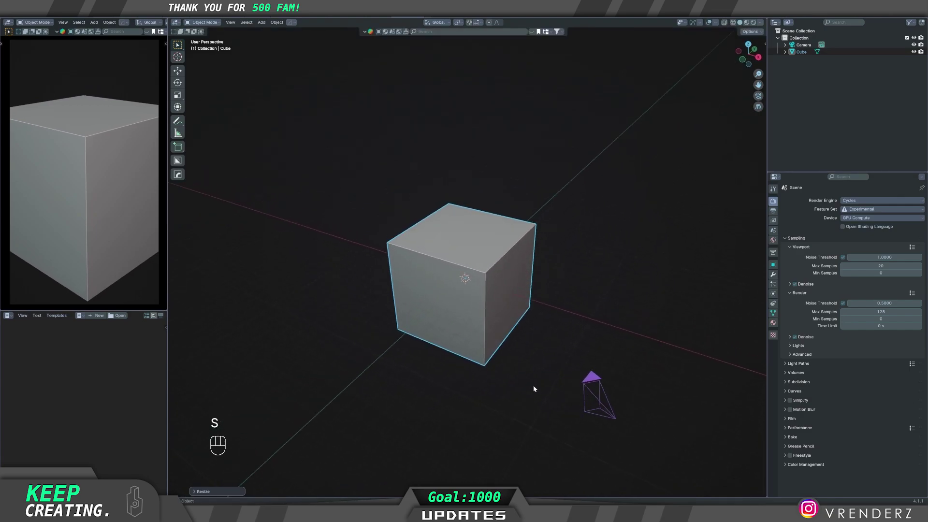
middle_click(542, 373)
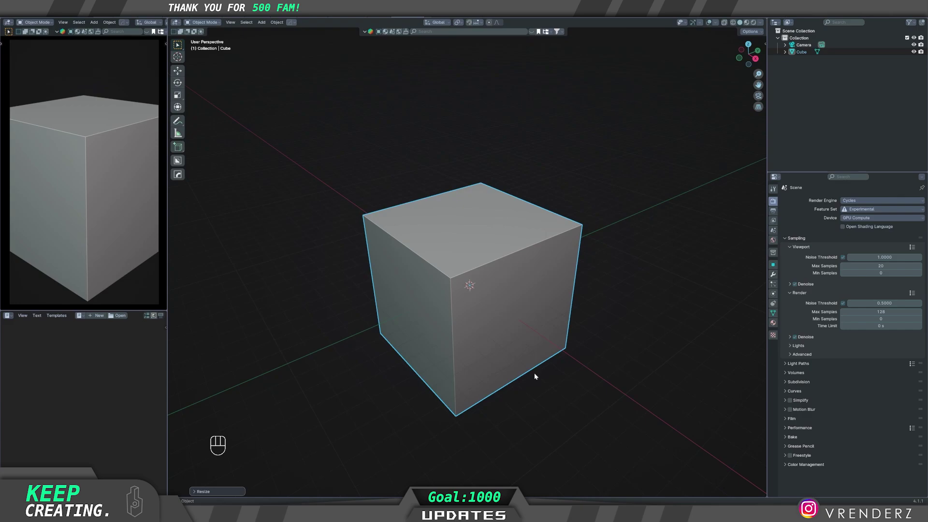
middle_click(555, 387)
key("s")
key("y")
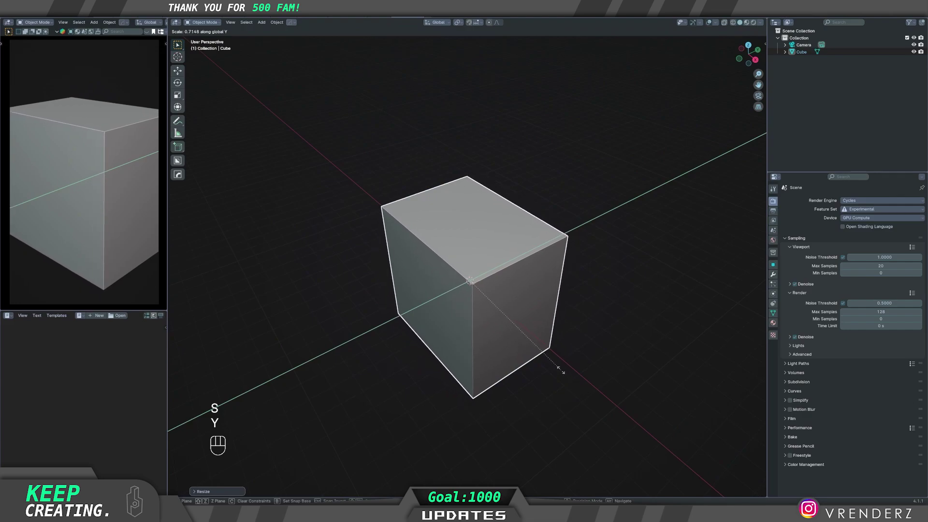
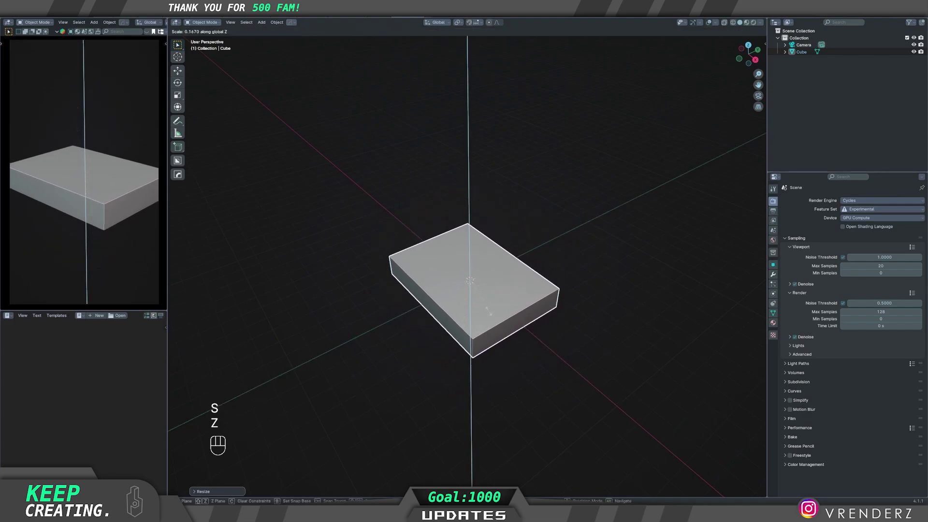
left_click_drag(495, 376, 502, 366)
middle_click(578, 385)
- Scale the block down along Z until it is a thin flat slab
key("s")
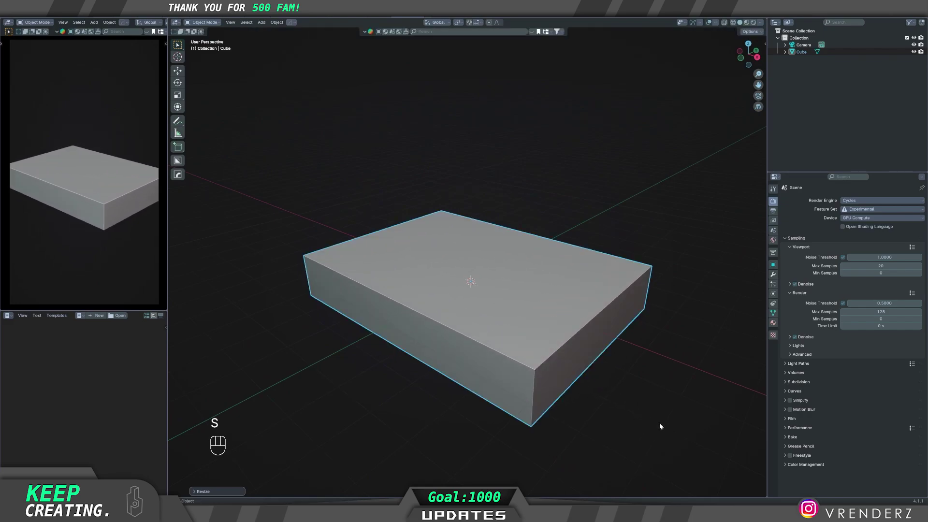
key("s")
key("z")
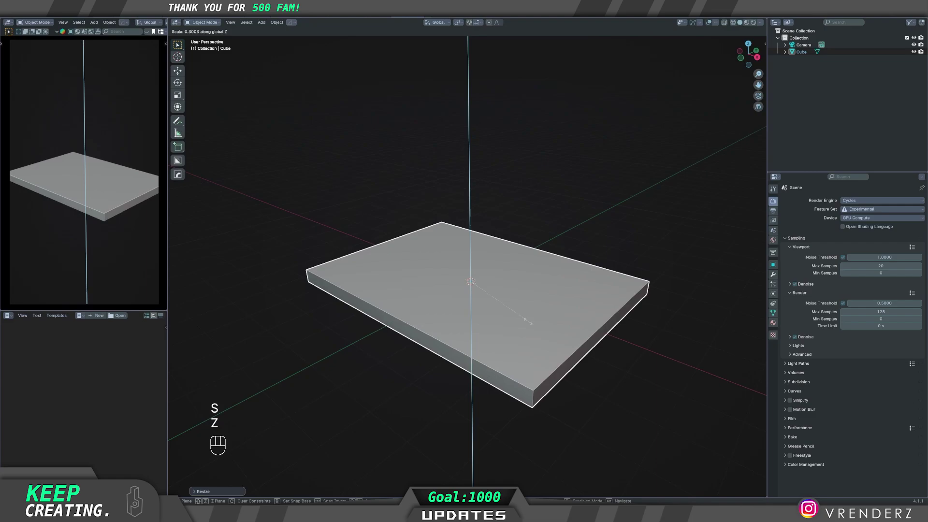
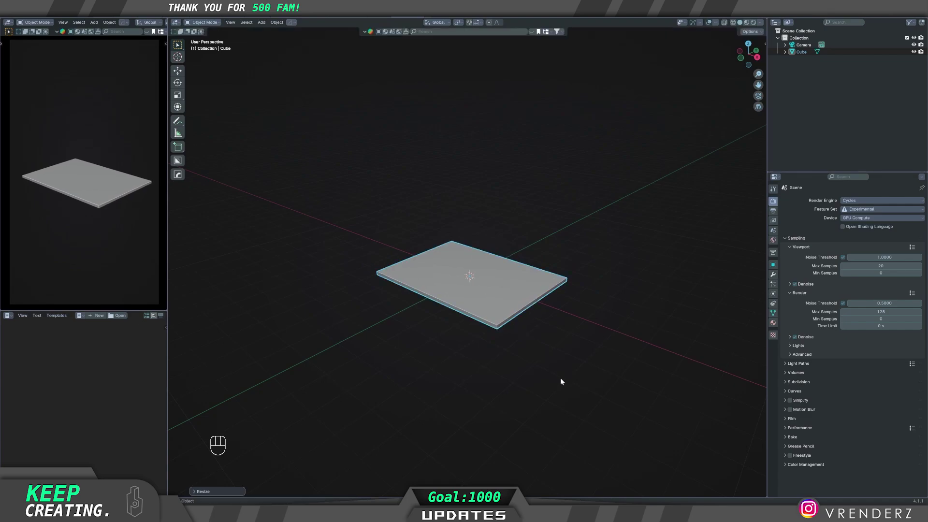
left_click(535, 354)
right_click(534, 355)
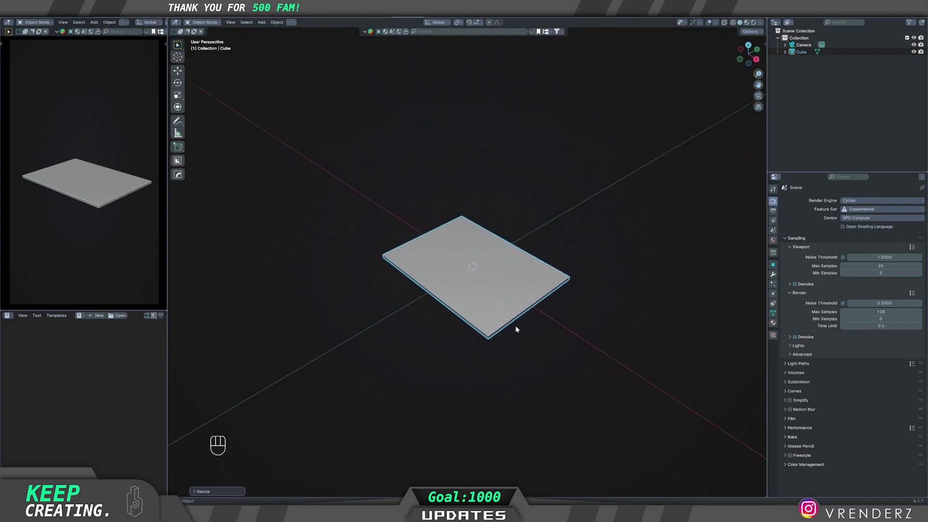
left_click(534, 344)
right_click(534, 343)
left_click(538, 334)
right_click(537, 333)
left_click(528, 331)
right_click(529, 331)
left_click(525, 351)
right_click(524, 350)
key("s")
key("z")
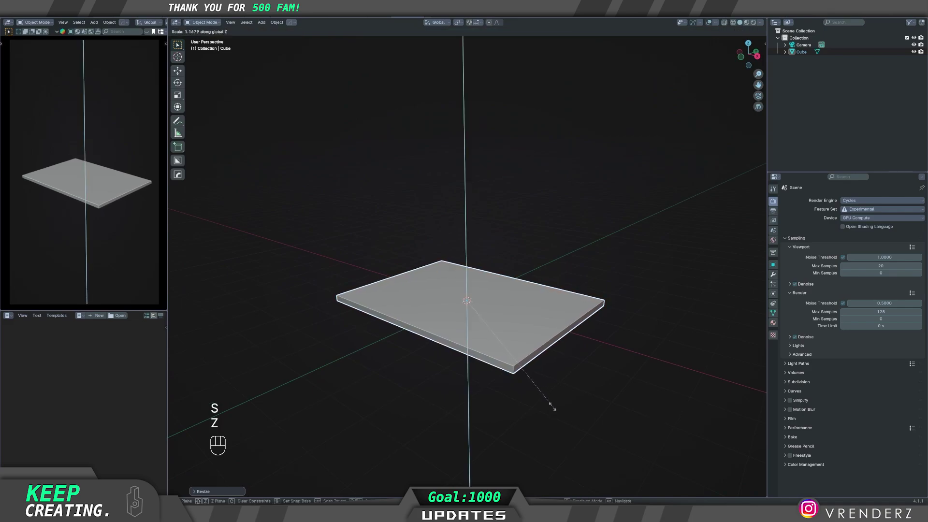
left_click(527, 360)
right_click(527, 360)
right_click(518, 341)
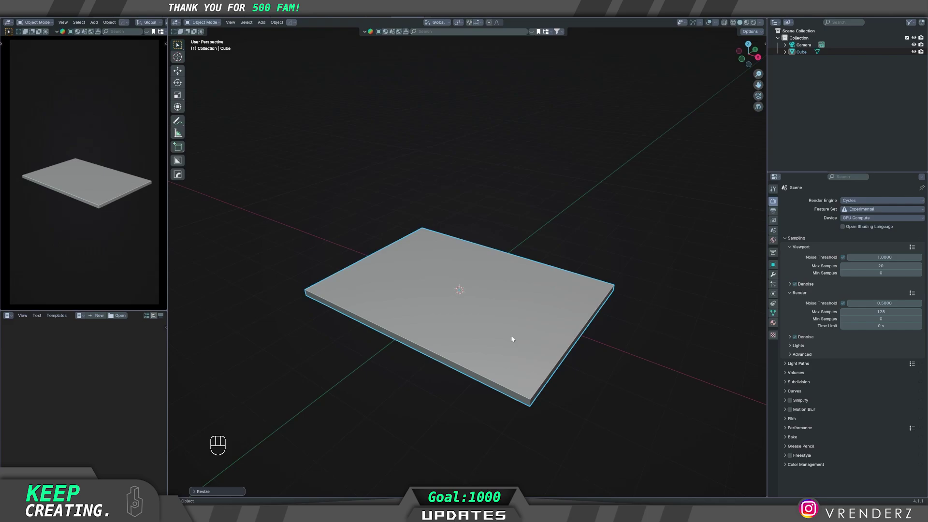
- Apply the slab's scale so Scale X/Y/Z read 1.000 while the flat shape stays
key("q")
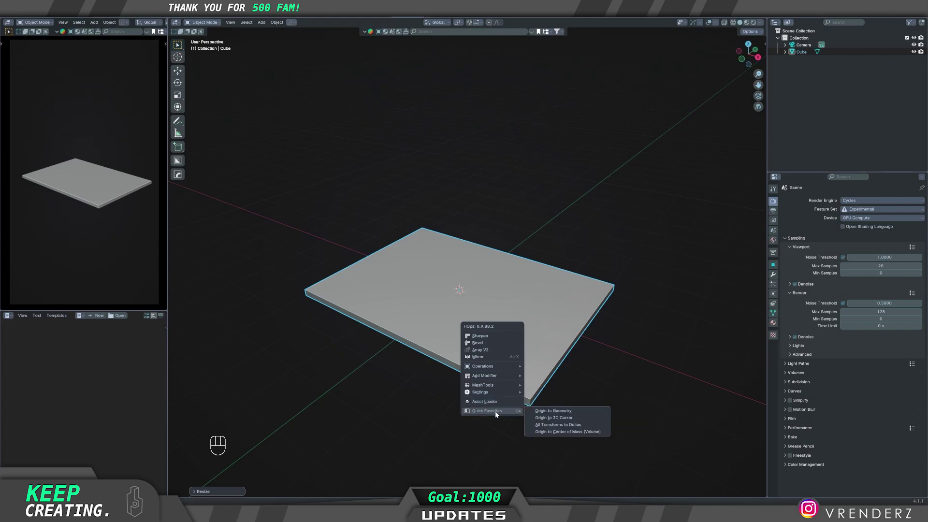
key("q")
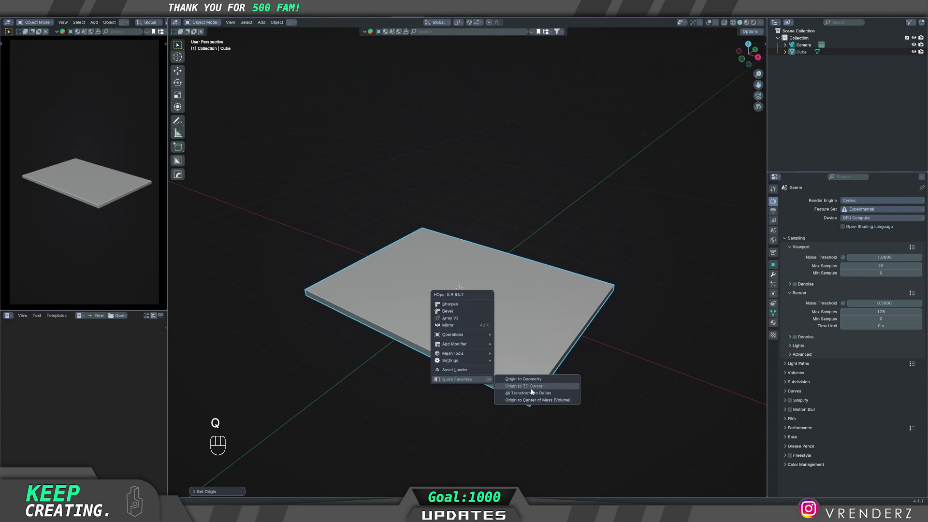
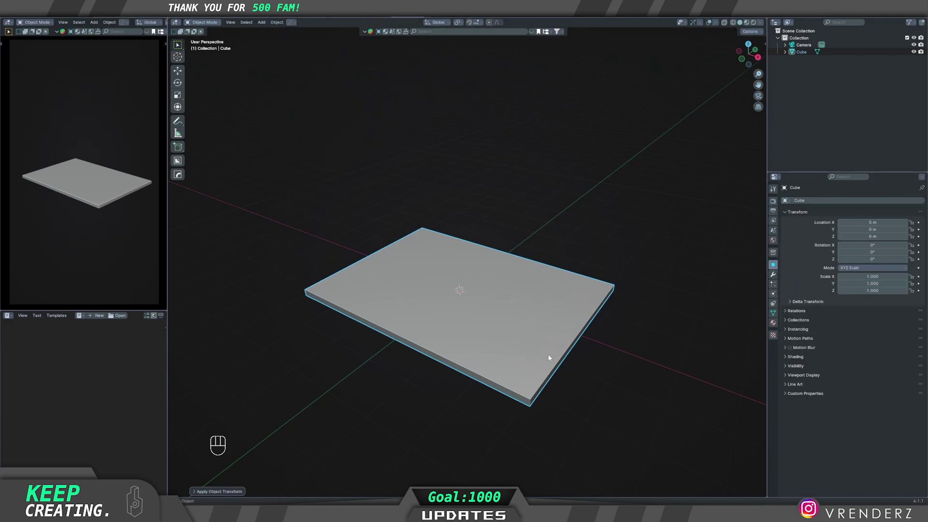
left_click_drag(514, 347, 500, 352)
middle_click(512, 350)
middle_click(503, 337)
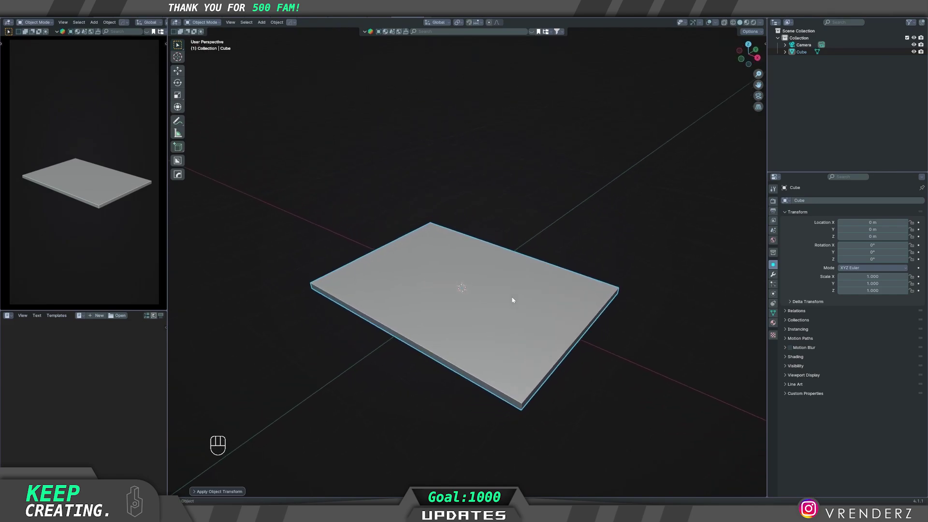
middle_click(530, 321)
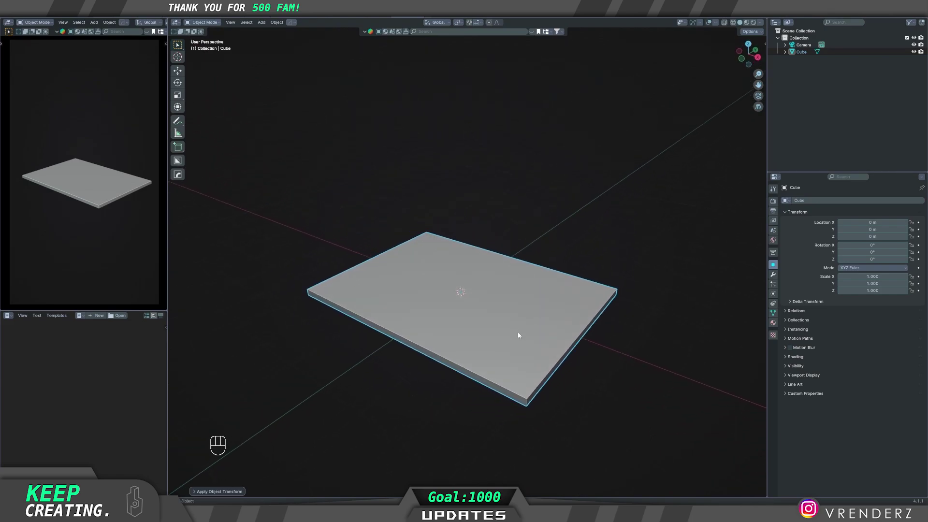
- In Edit Mode inset the slab's top face and extrude it downward, leaving a raised border
key("Tab")
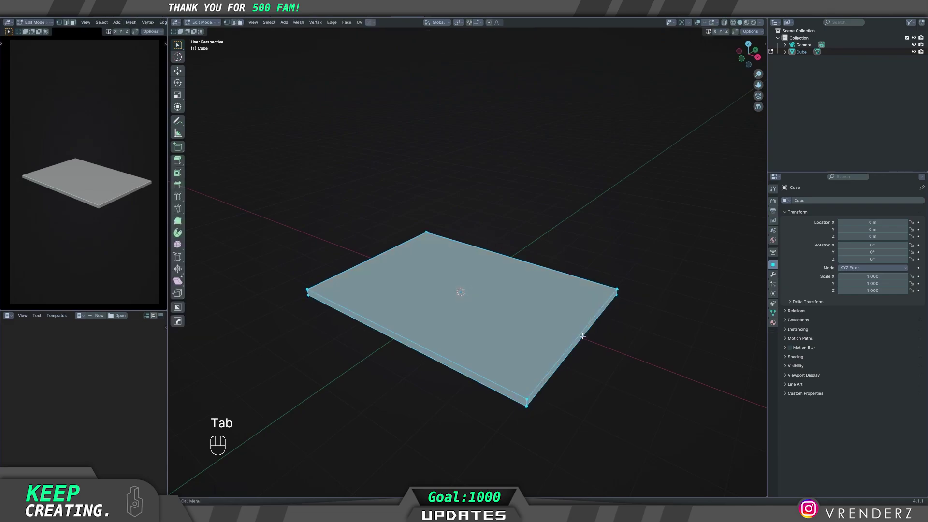
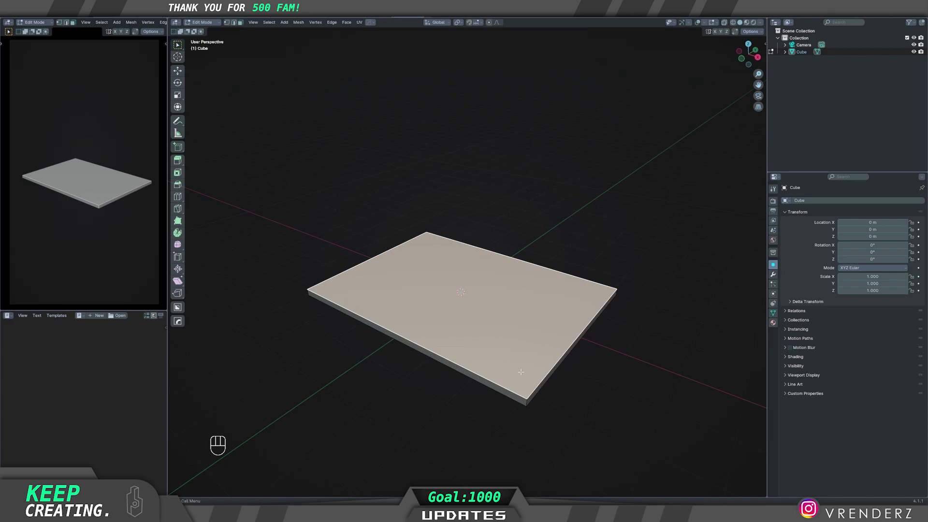
key("i")
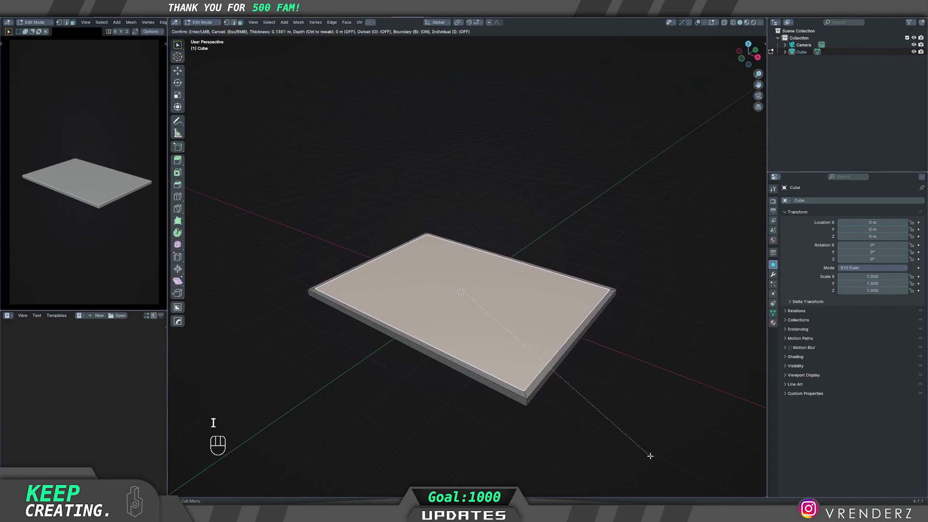
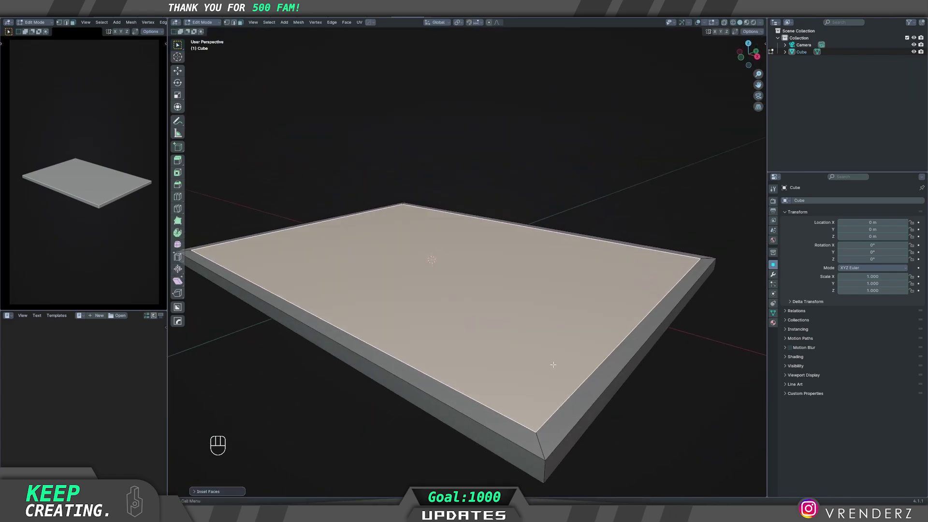
key("e")
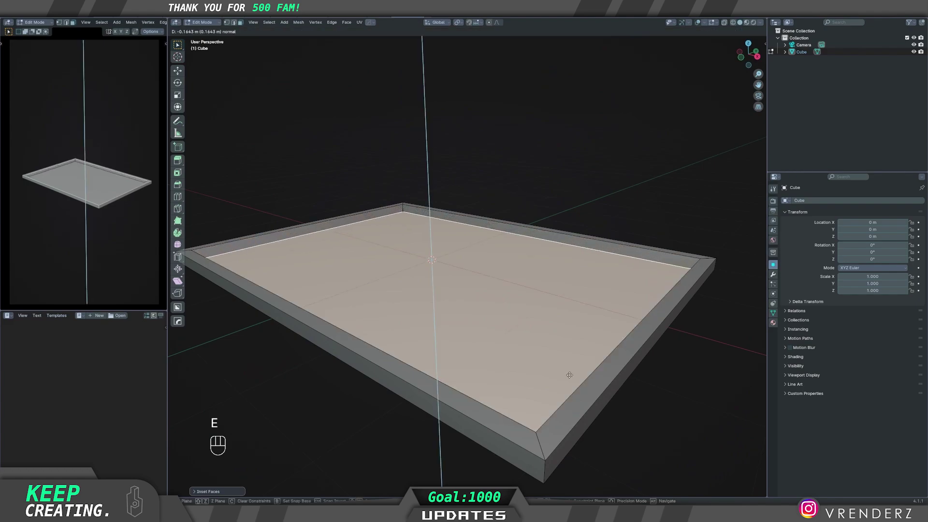
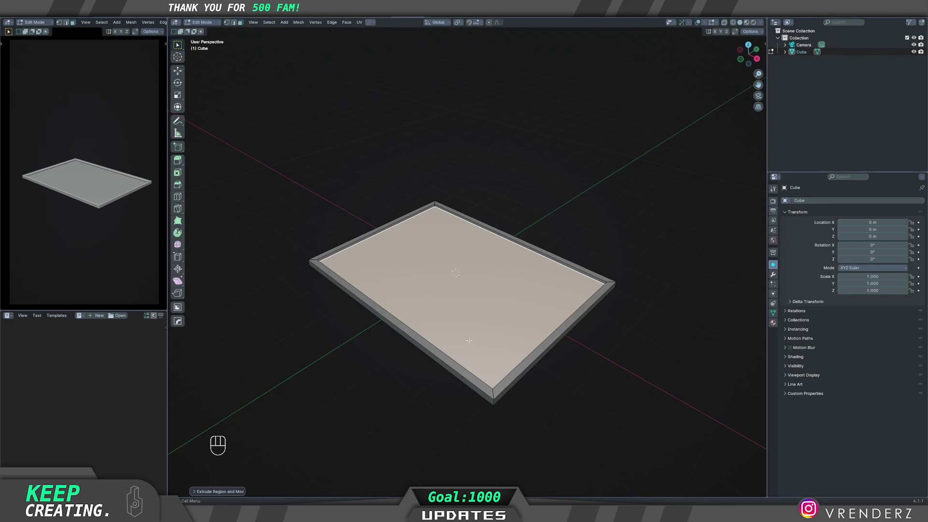
- Return to Object Mode and orbit around the framed slab to inspect the sunken top
key("Tab")
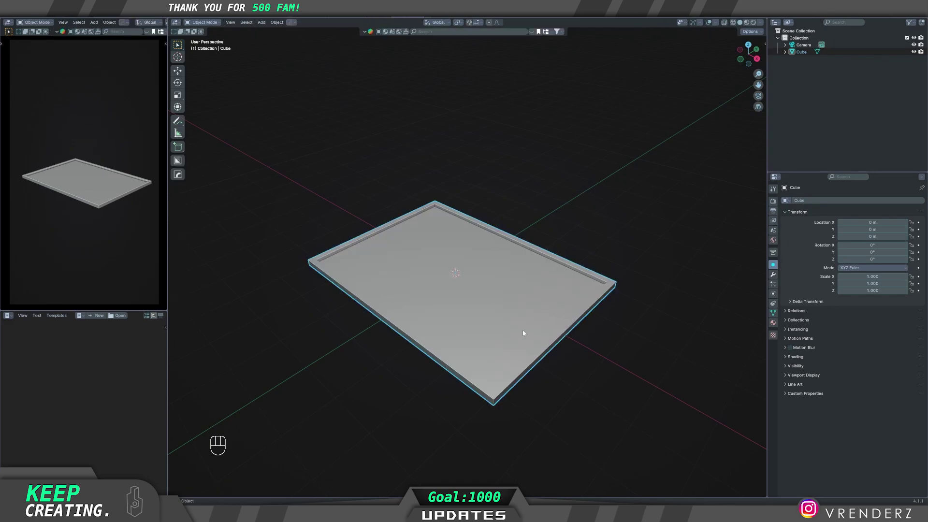
left_click_drag(560, 326, 480, 331)
left_click_drag(480, 331, 507, 334)
left_click_drag(550, 318, 534, 308)
left_click_drag(529, 323, 554, 325)
left_click_drag(526, 323, 527, 309)
middle_click(527, 319)
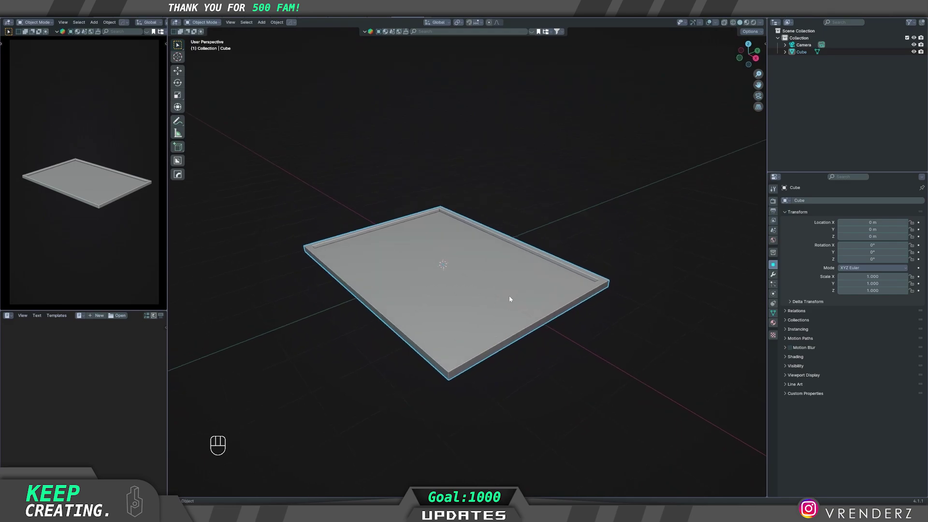
middle_click(505, 310)
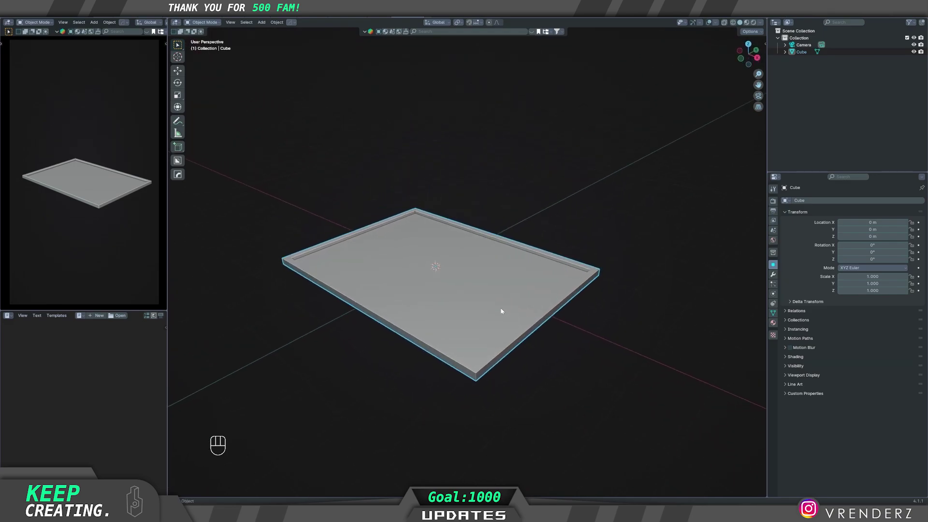
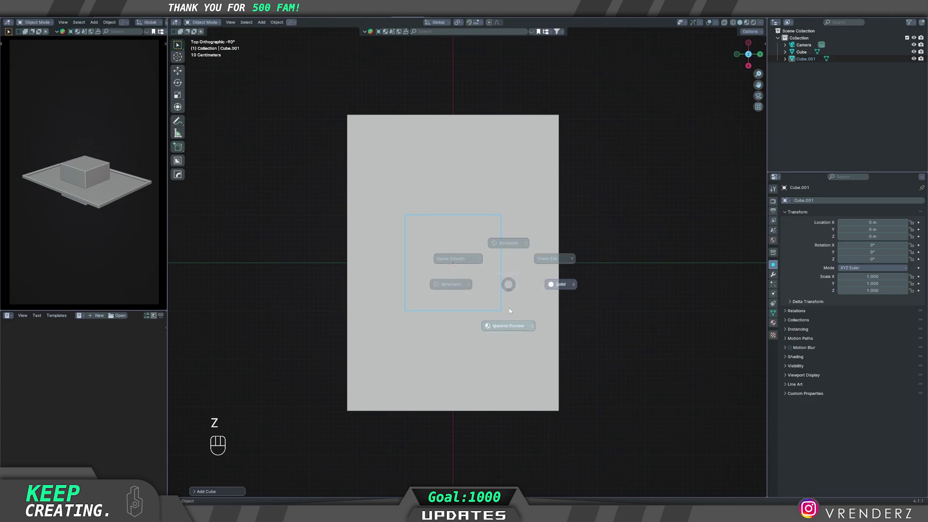
- Scale Cube.001 down along Z into a thin slab over the plaque base
key("q")
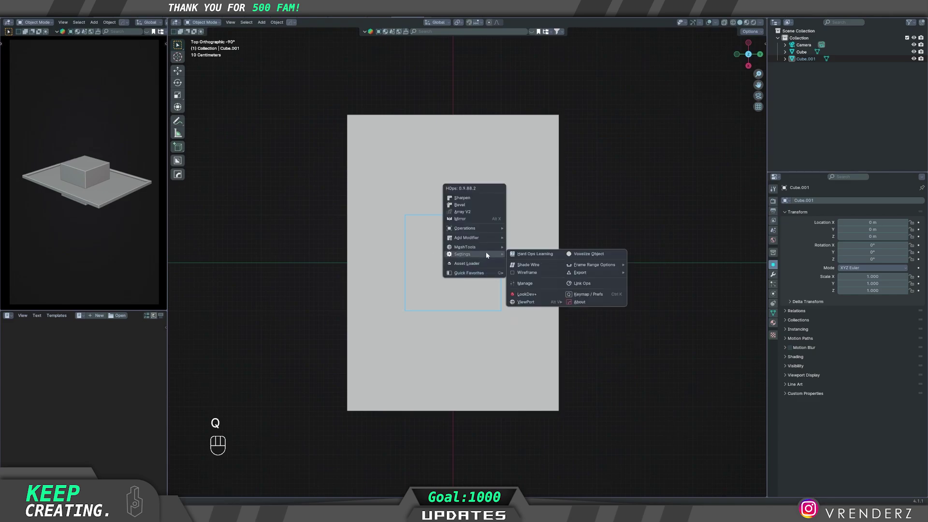
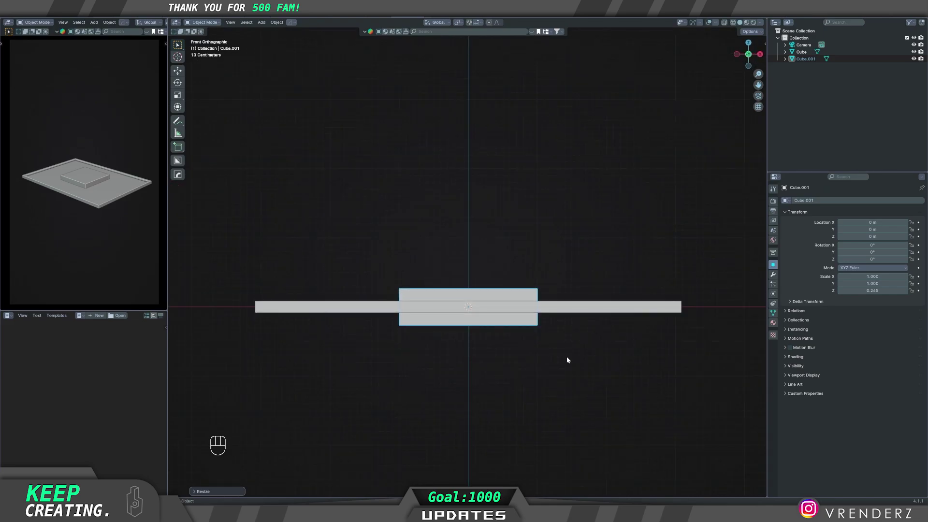
- Raise the second slab along Z onto the base and shrink it in Z height and X width
key("g")
key("z")
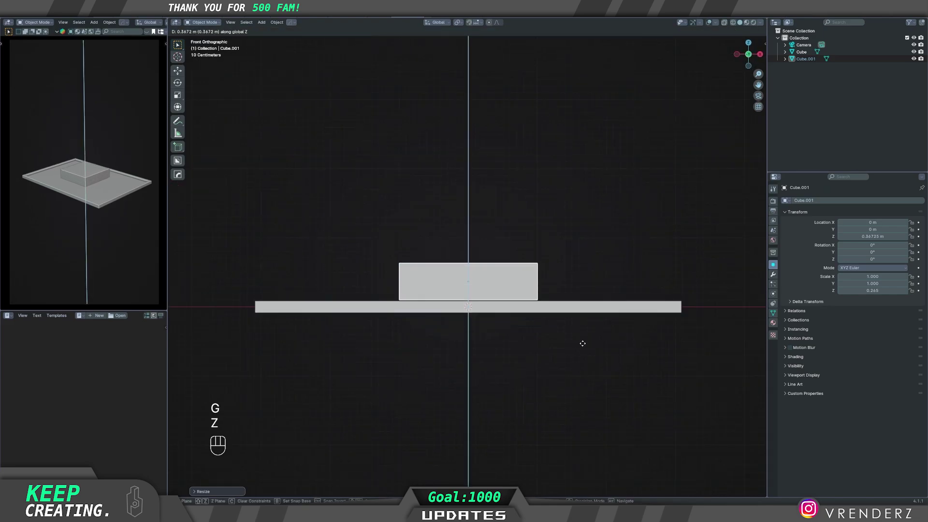
key("s")
key("z")
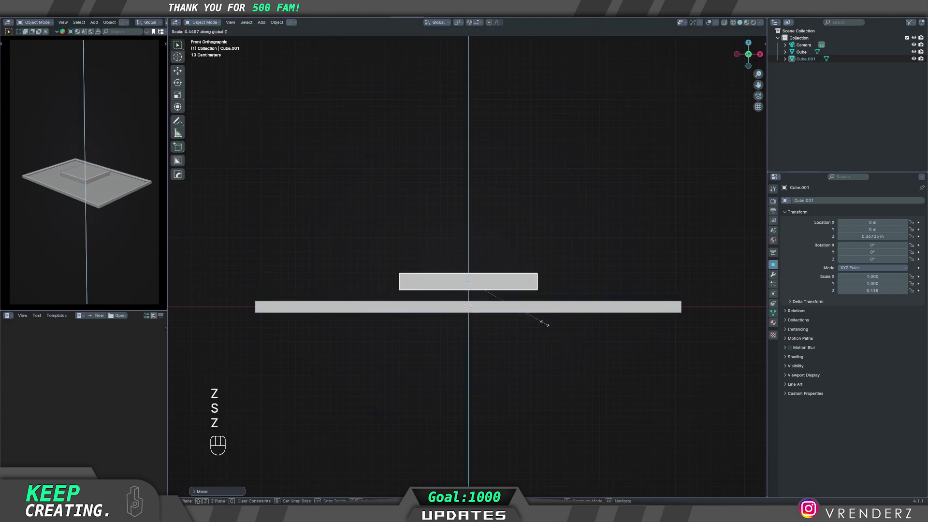
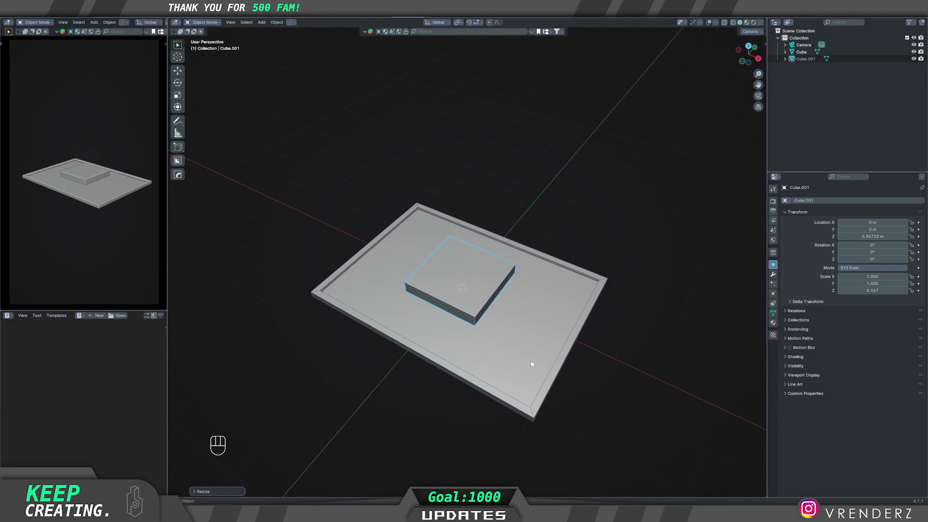
key("s")
key("z")
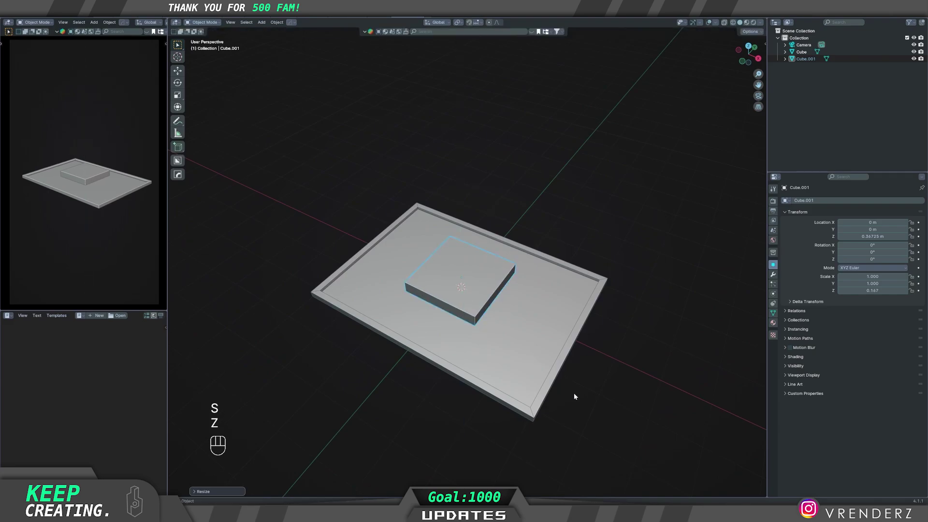
key("s")
key("x")
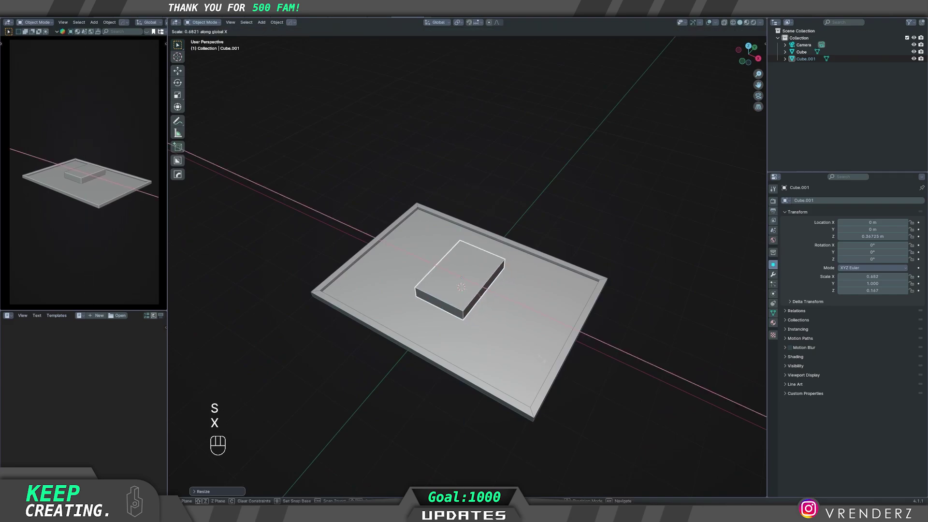
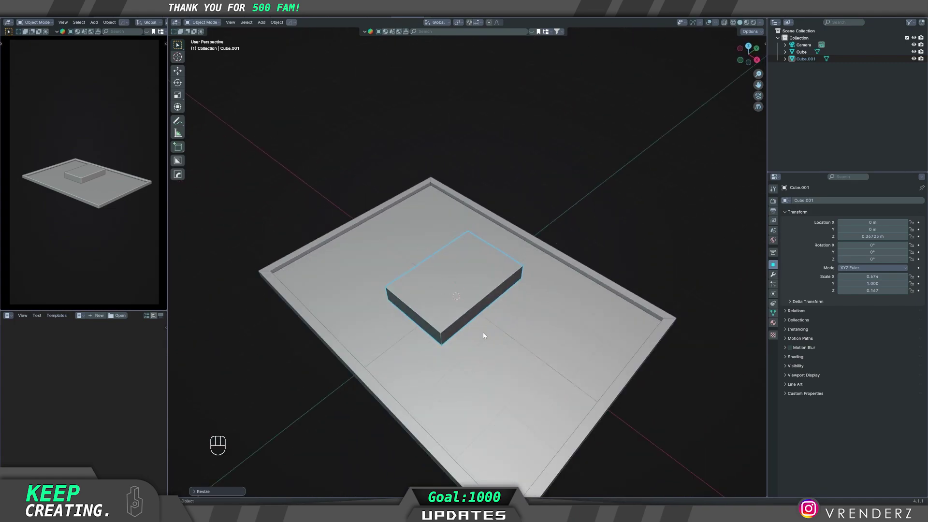
- From top view shift the small block sideways along X across the framed slab
left_click_drag(501, 331, 528, 316)
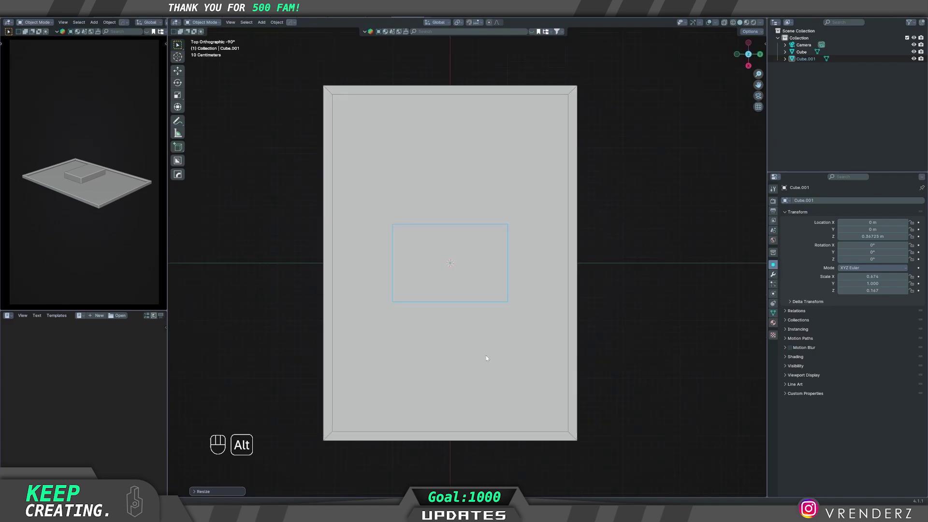
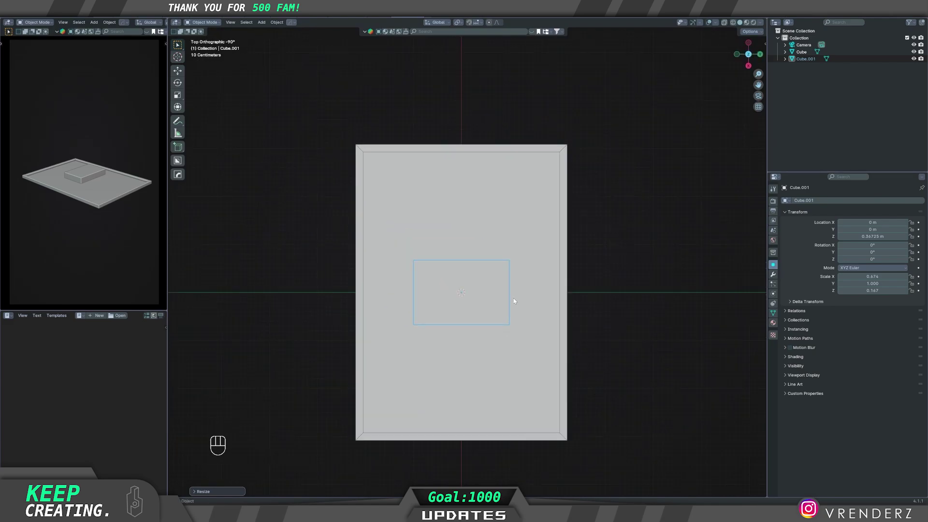
key("g")
key("x")
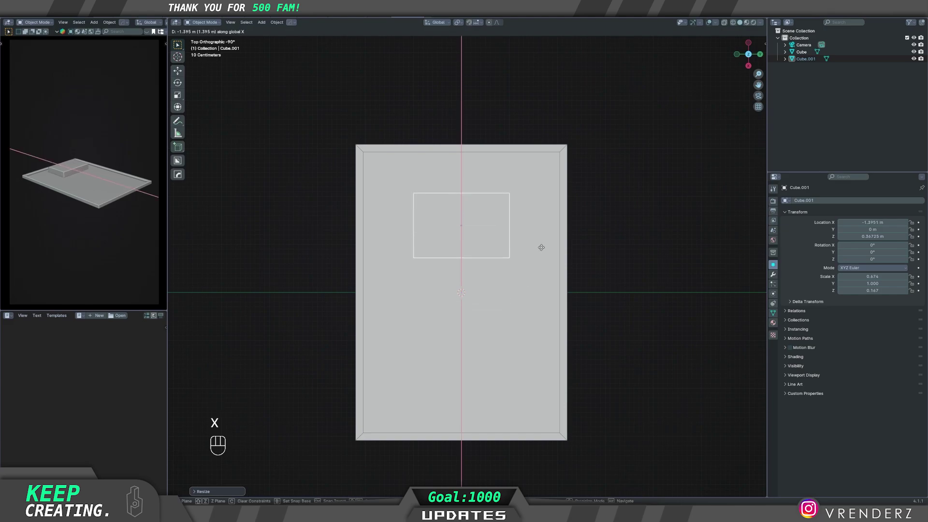
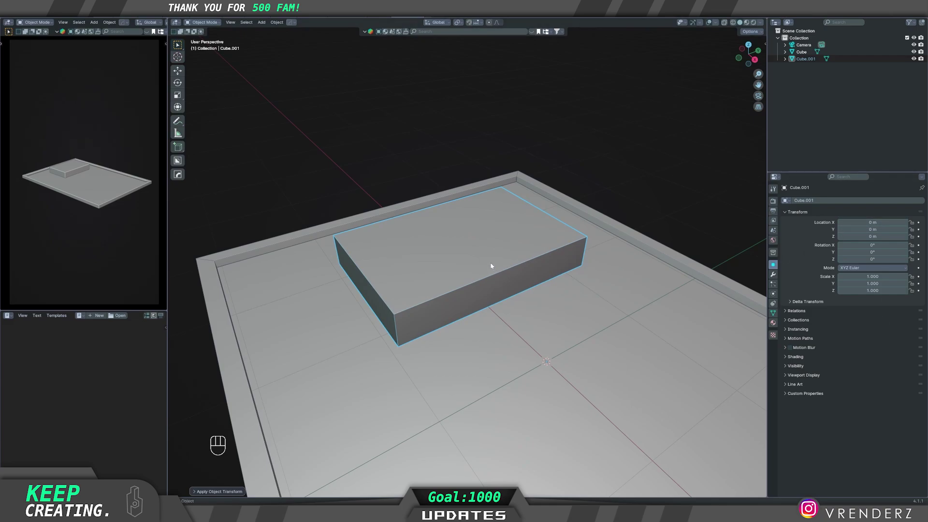
- Set the block's origin to its geometry via HOps Quick Favorites and bevel its vertical corners round
key("q")
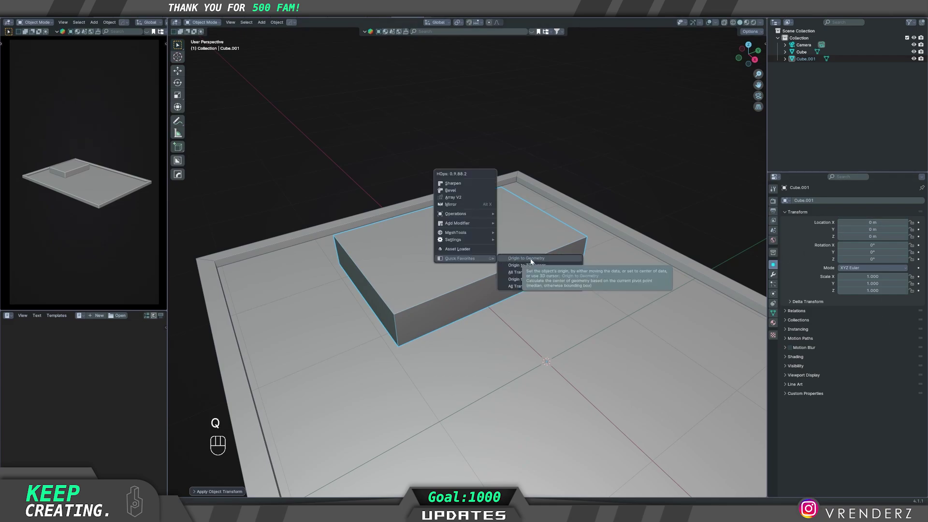
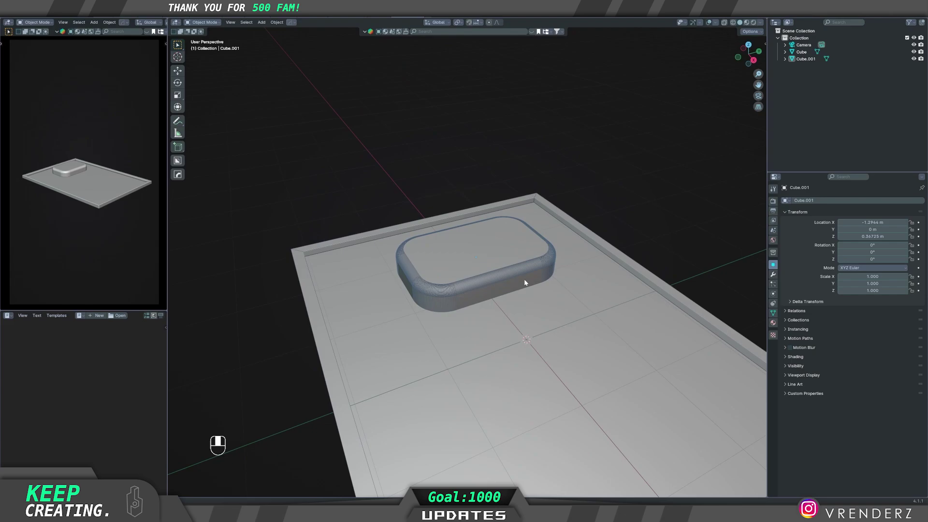
- Bevel the rim of the rounded block's top face in Edit Mode, then leave via the mode pie
key("ctrl+z")
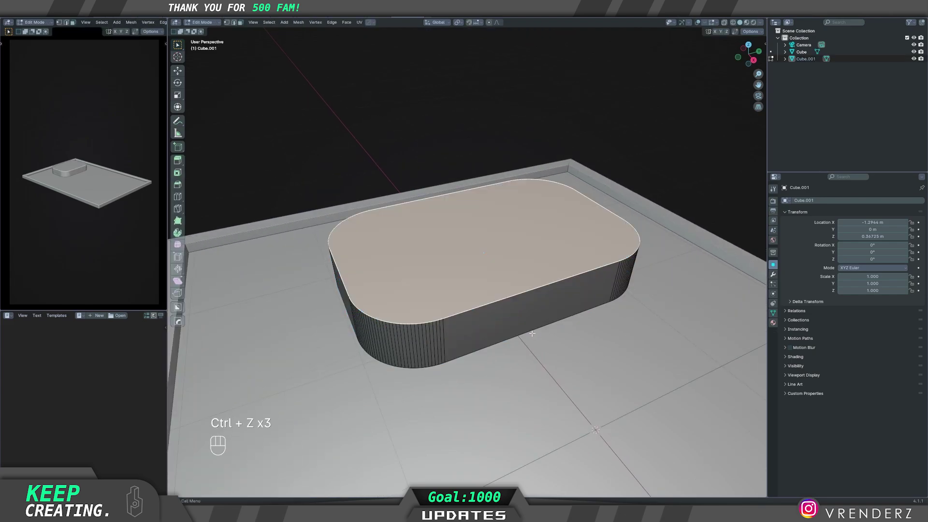
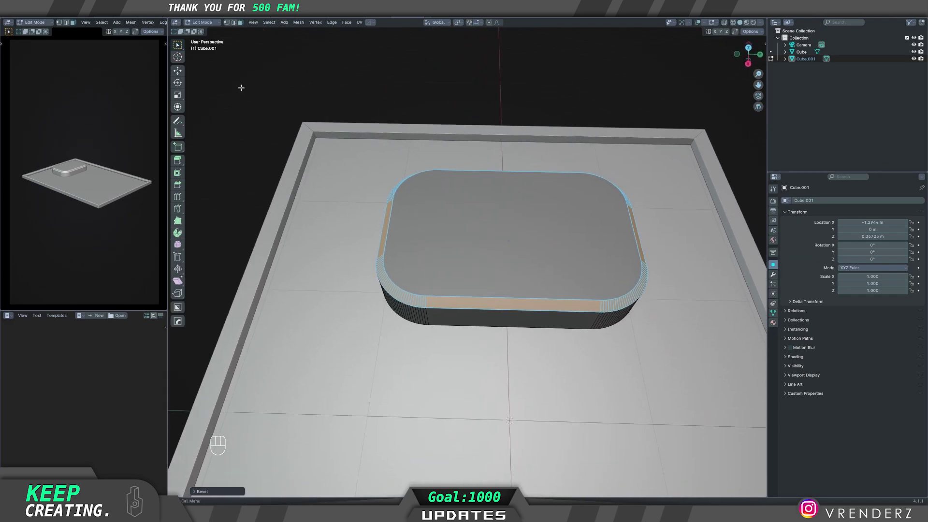
key("Tab")
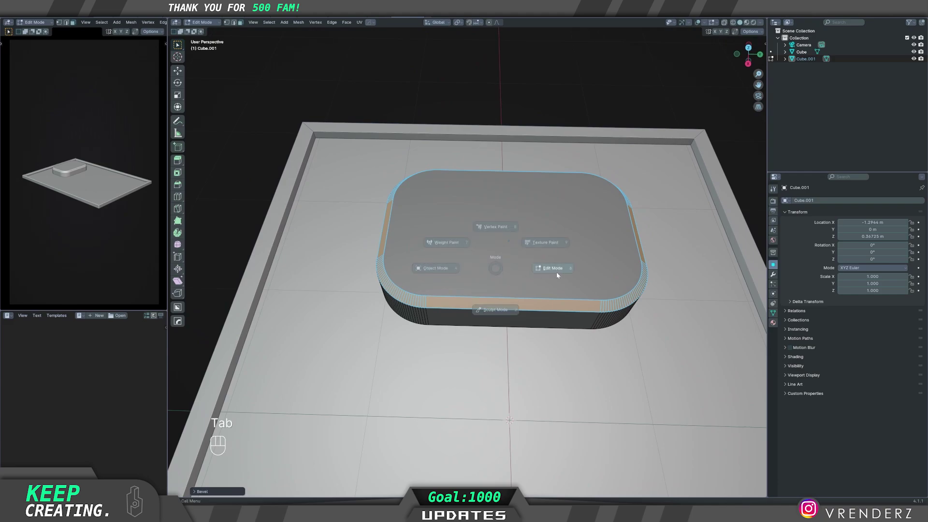
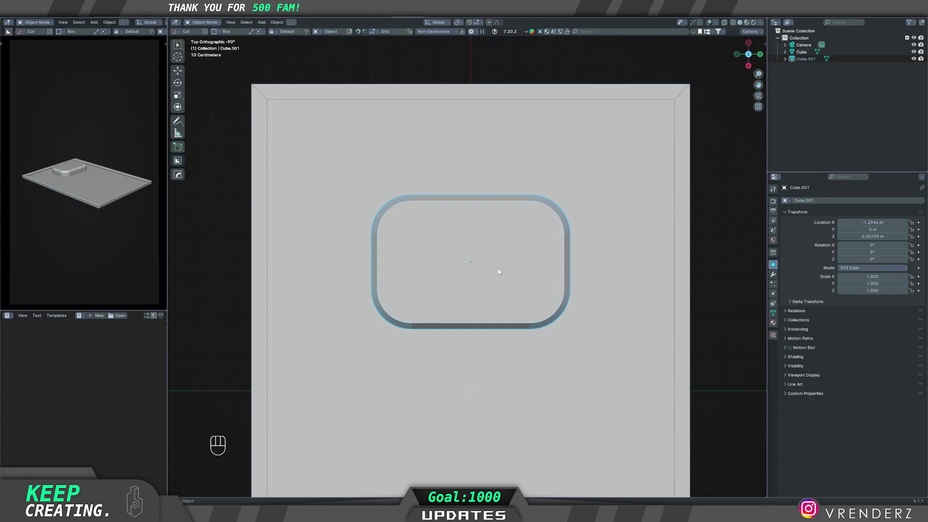
- Cut a notch into the block with a BoxCutter Ngon cutter, undoing a mistaken delete
key("d")
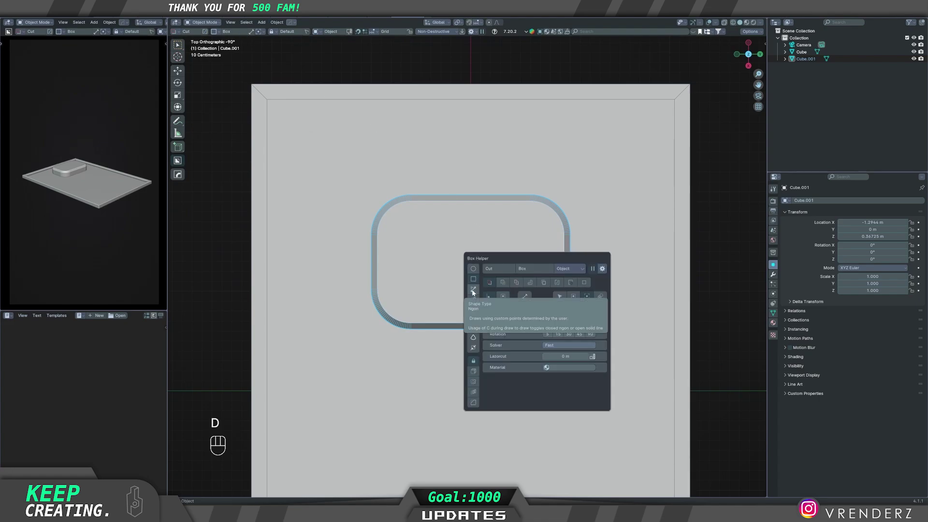
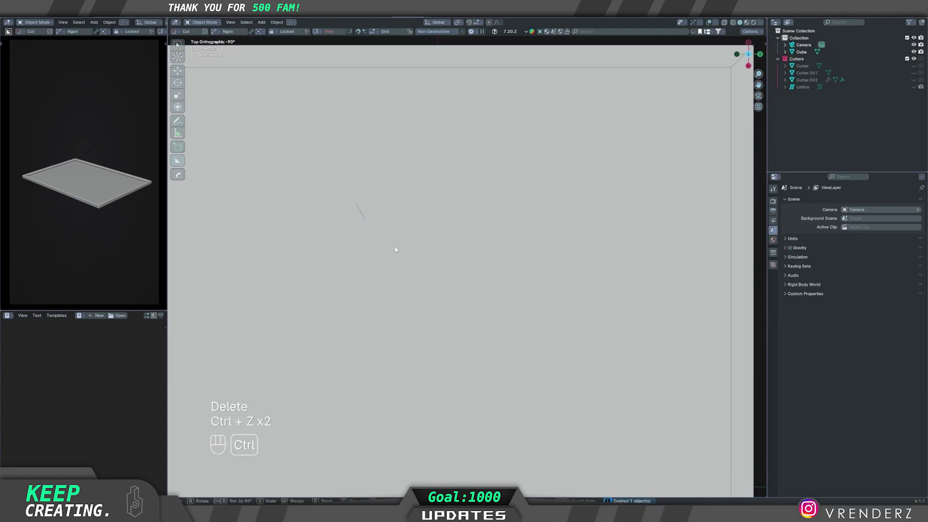
key("Escape")
key("ctrl+z")
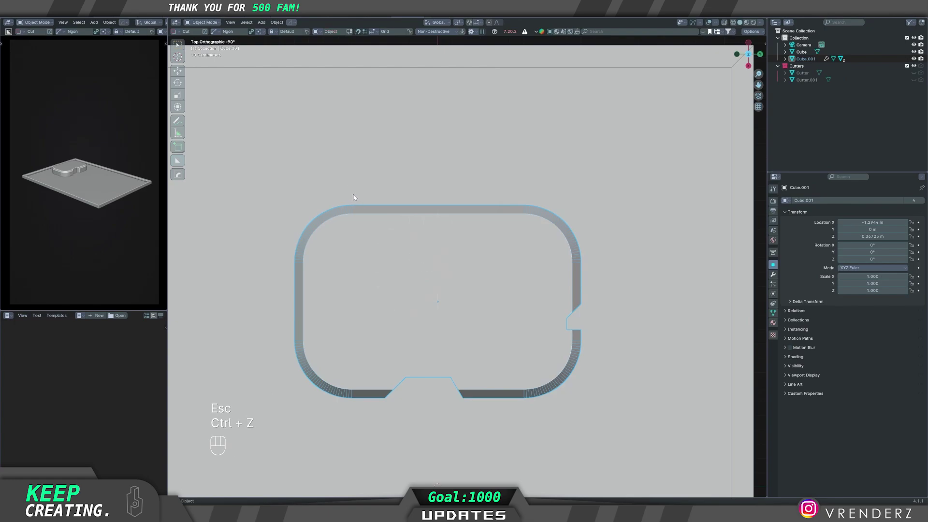
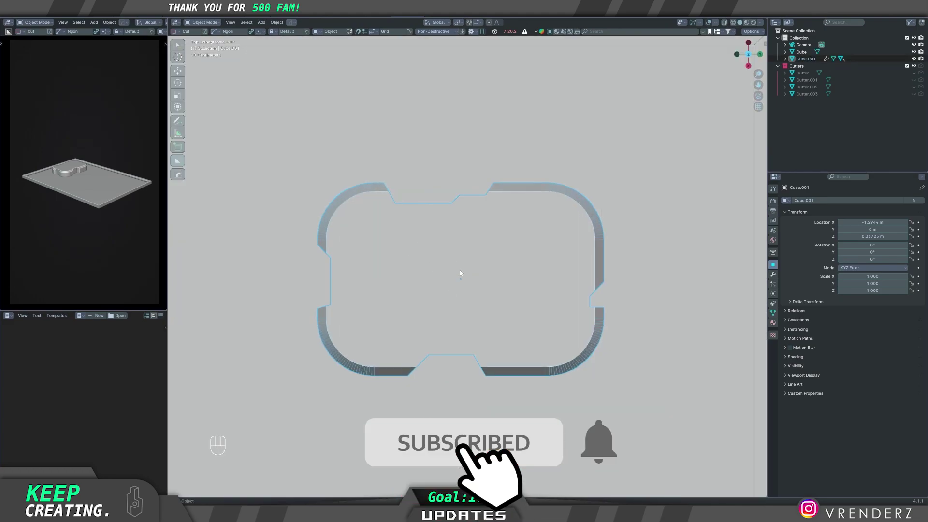
- Bring up the box cutter settings to start an Ngon triangle cut in the block's centre
key("d")
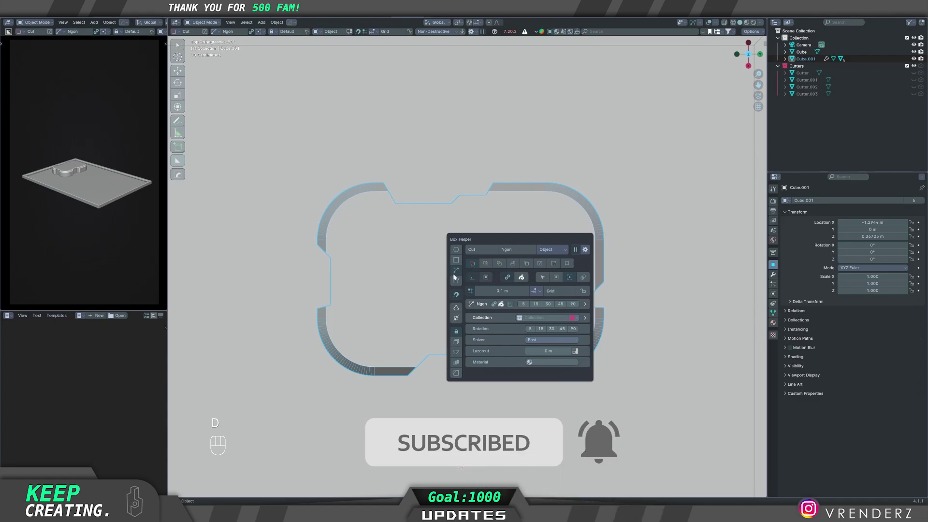
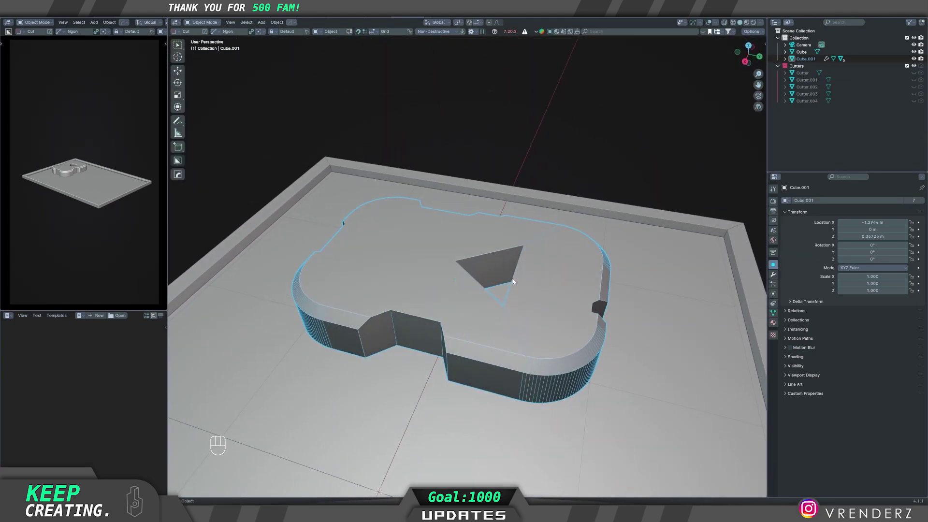
- Select Cutter.004 and move it upward on Z so the play-button recess becomes shallow
key("q")
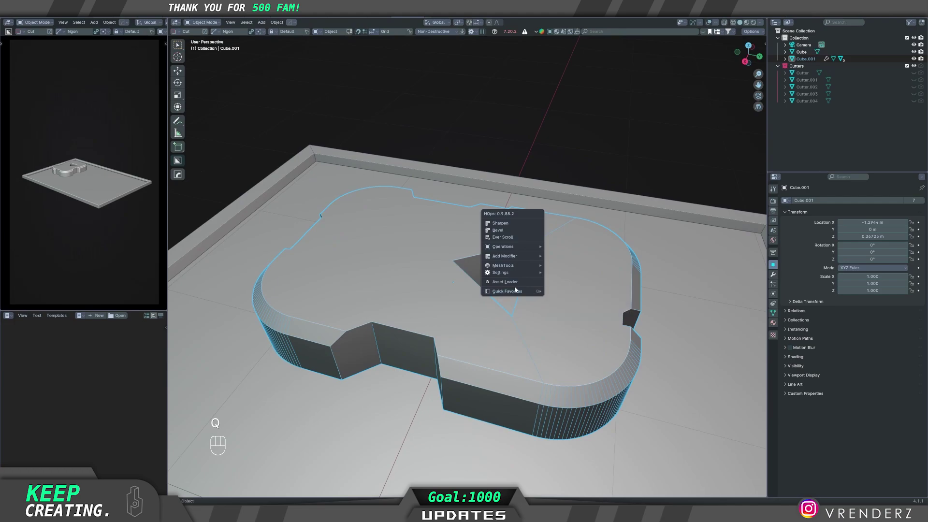
left_click(511, 241)
left_click_drag(557, 325, 570, 315)
key("g")
key("z")
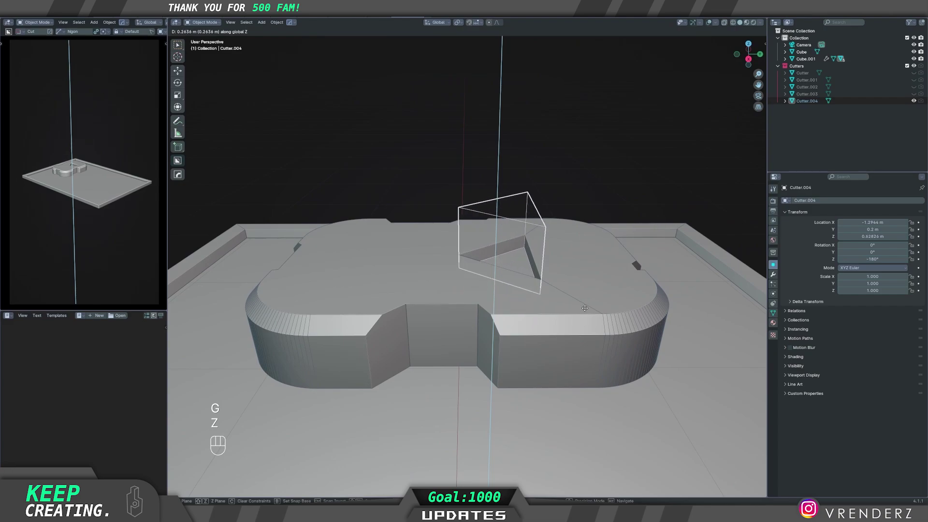
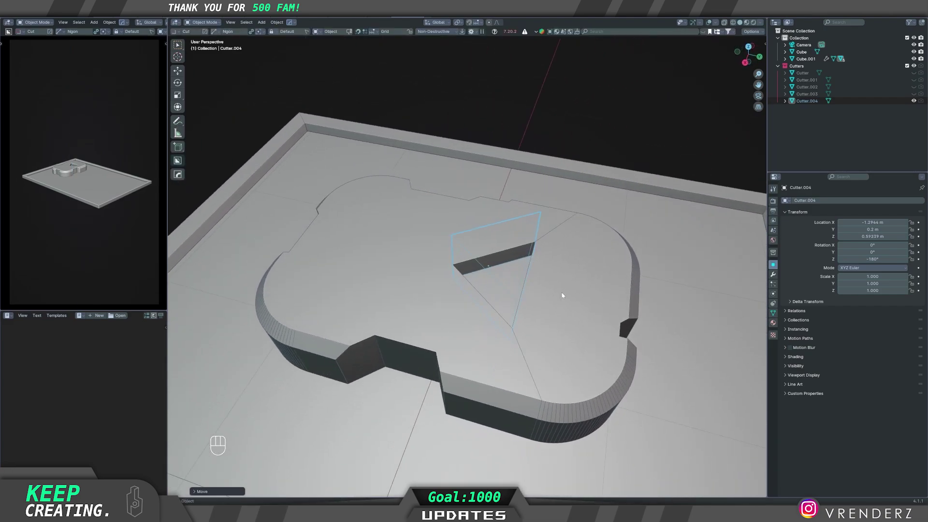
- Bevel the triangle cutter's corners in Edit Mode, then view the softened play-button hole
key("Tab")
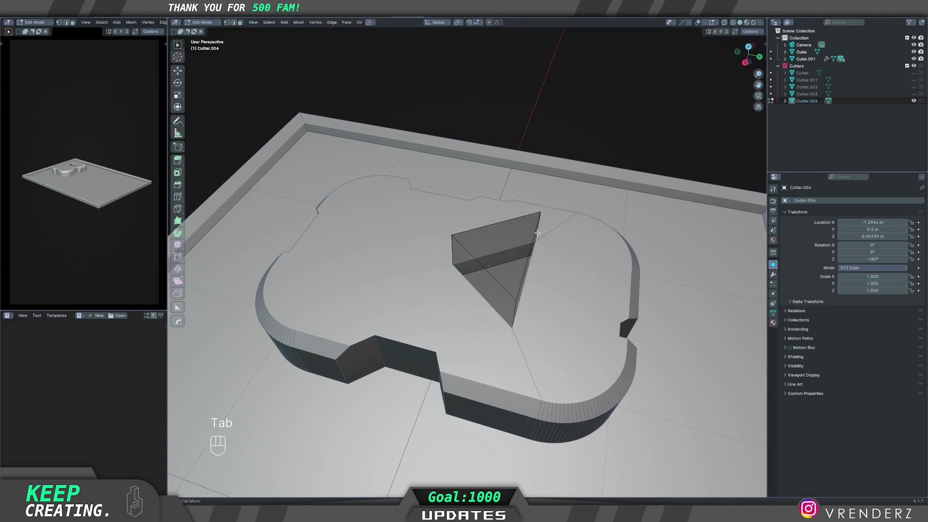
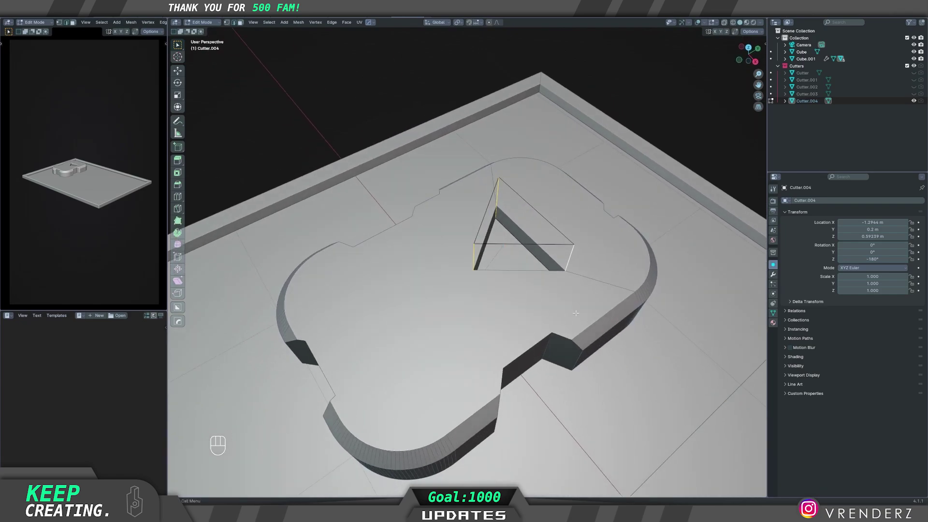
key("ctrl+b")
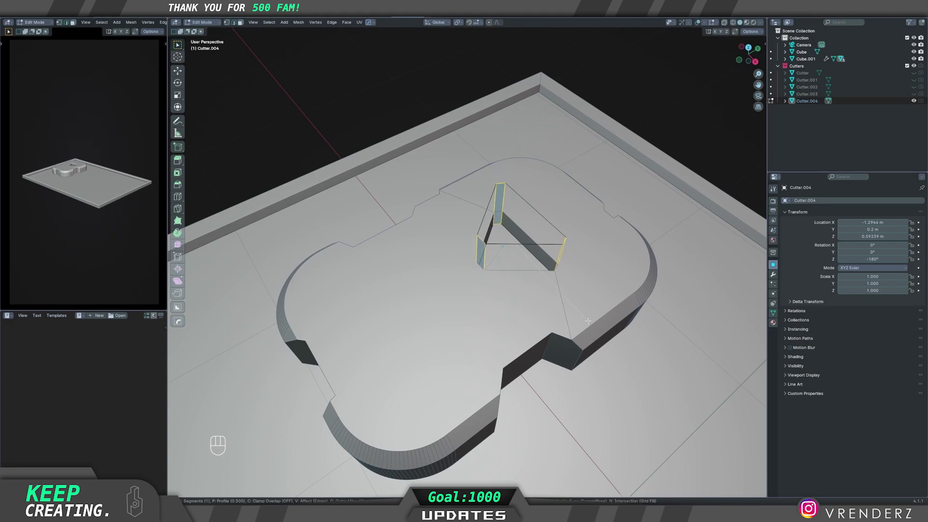
key("Tab")
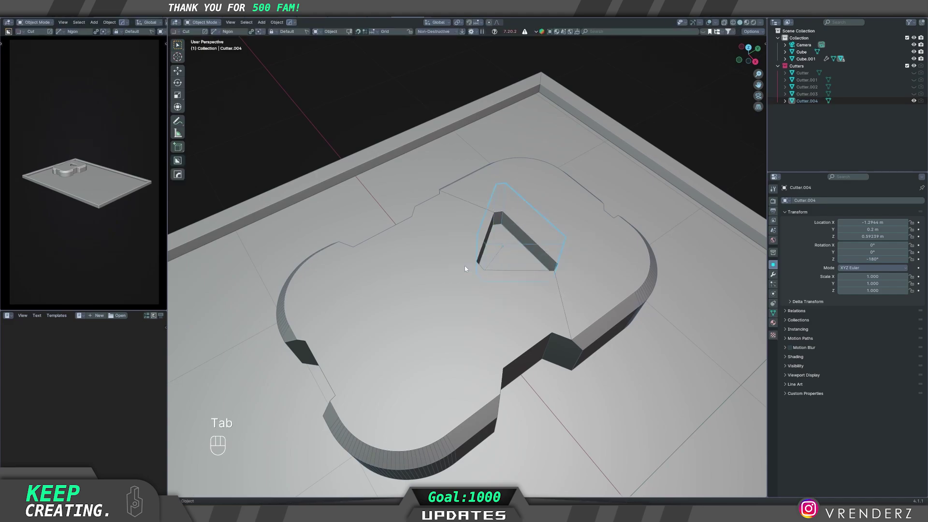
left_click_drag(511, 288, 480, 271)
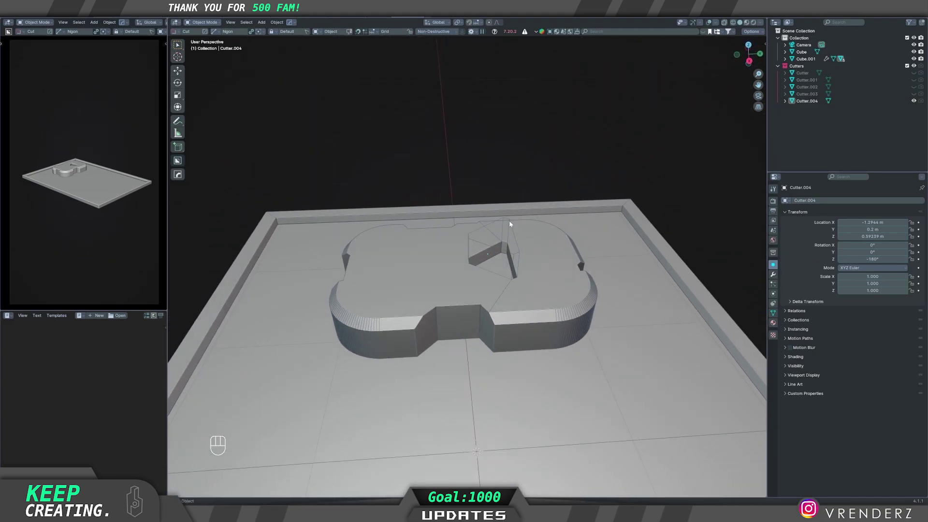
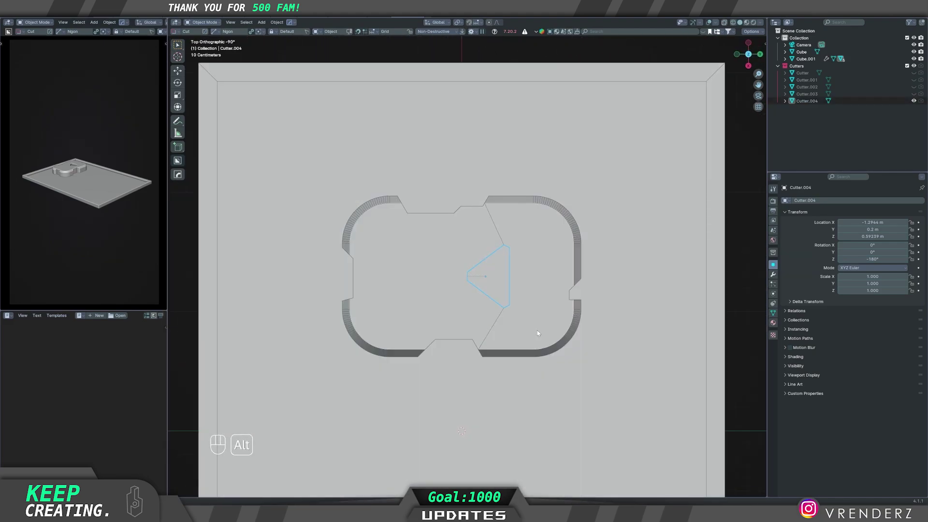
- Shift the triangle cutter sideways and along Y to recentre the play-button hole
key("g")
key("x")
key("y")
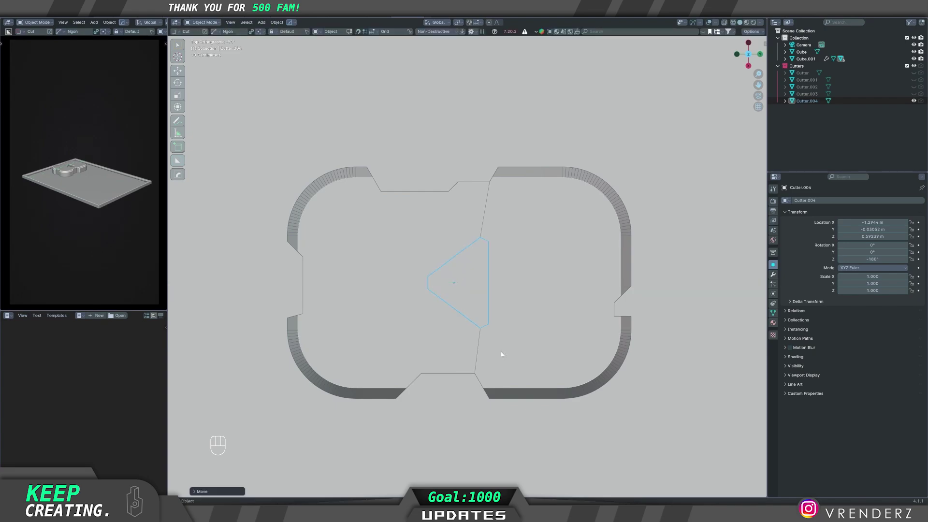
key("g")
key("y")
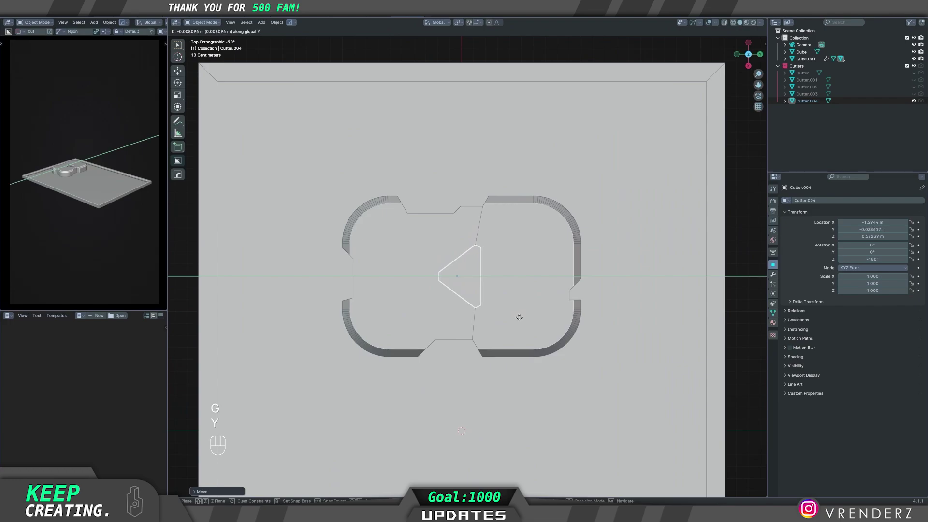
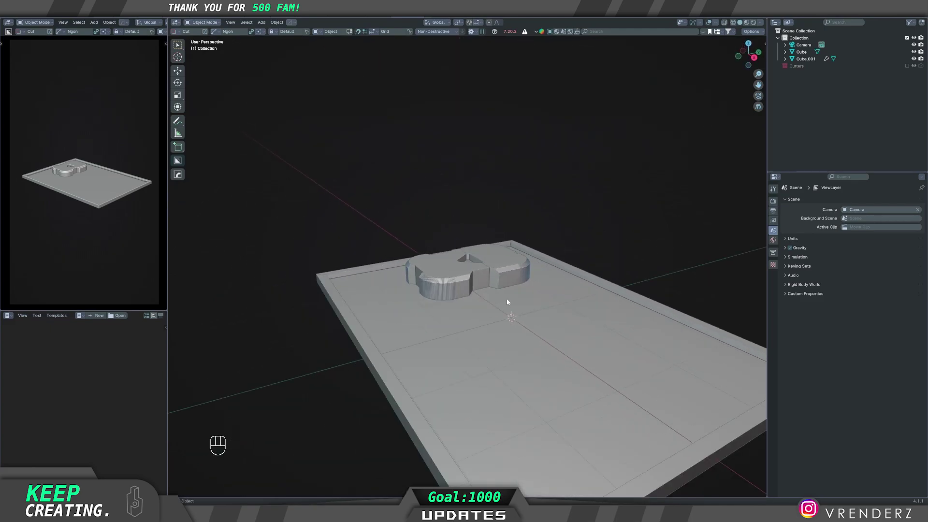
- Switch the viewport to Wireframe shading to inspect the play-button block
key("z")
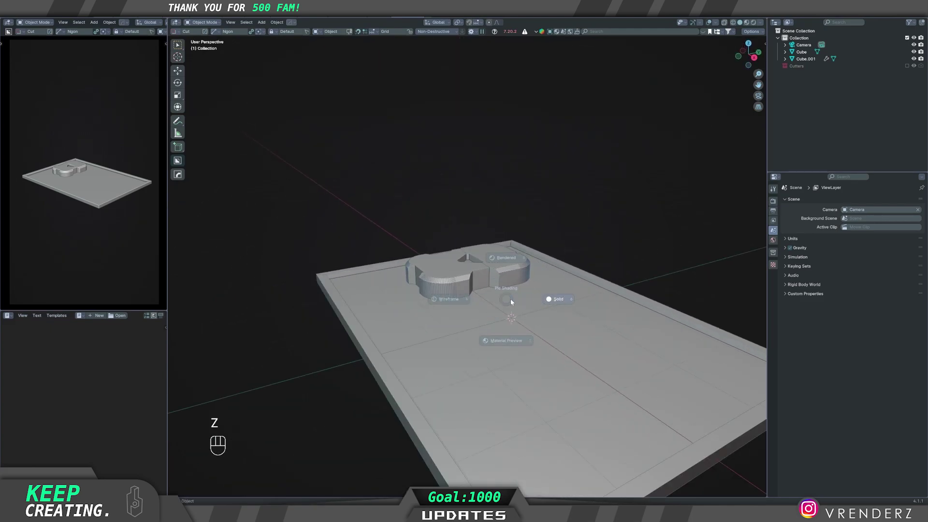
key("z")
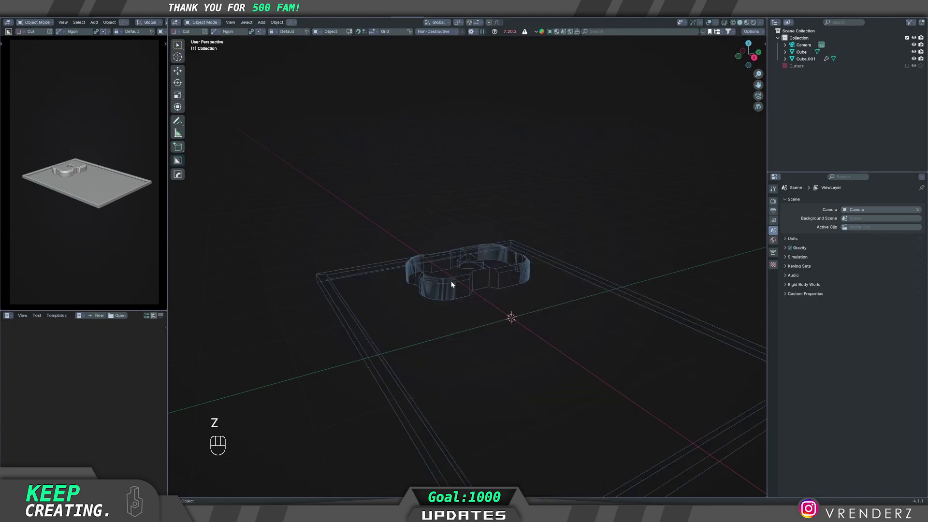
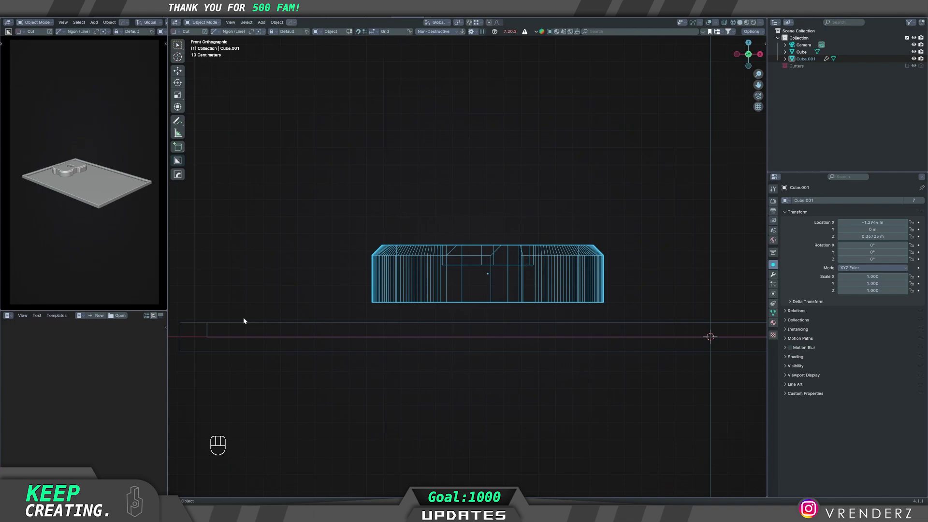
- Lower Cube.001 on Z onto the plaque's sunken surface and return to Solid shading
left_click_drag(358, 273, 354, 303)
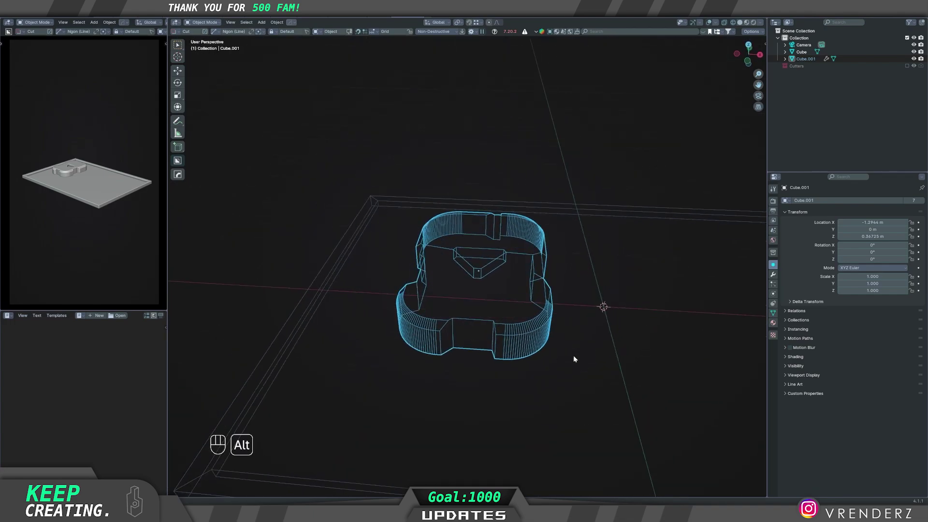
key("g")
key("z")
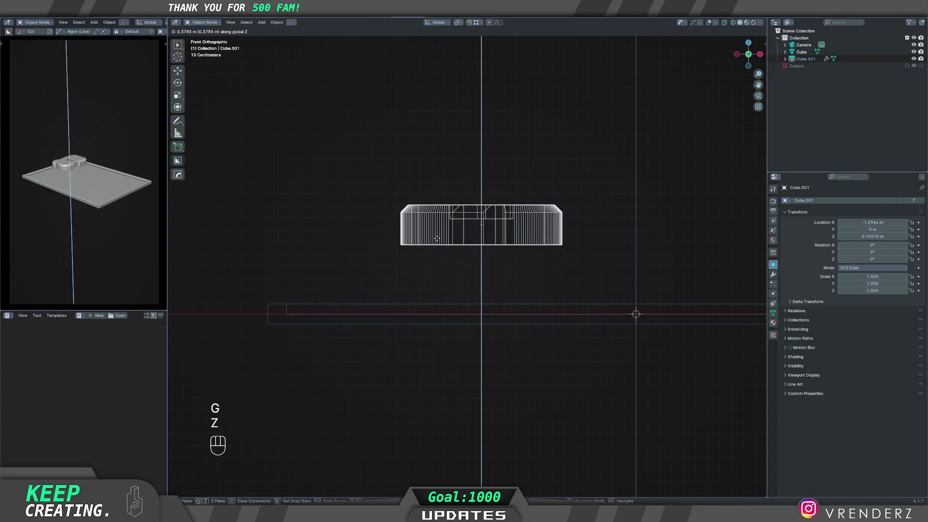
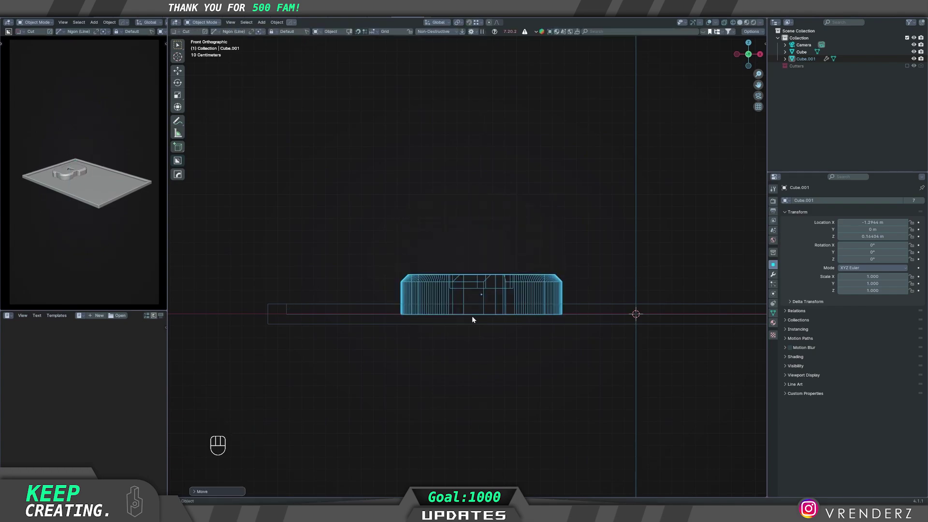
left_click(584, 317)
right_click(585, 317)
middle_click(500, 371)
key("z")
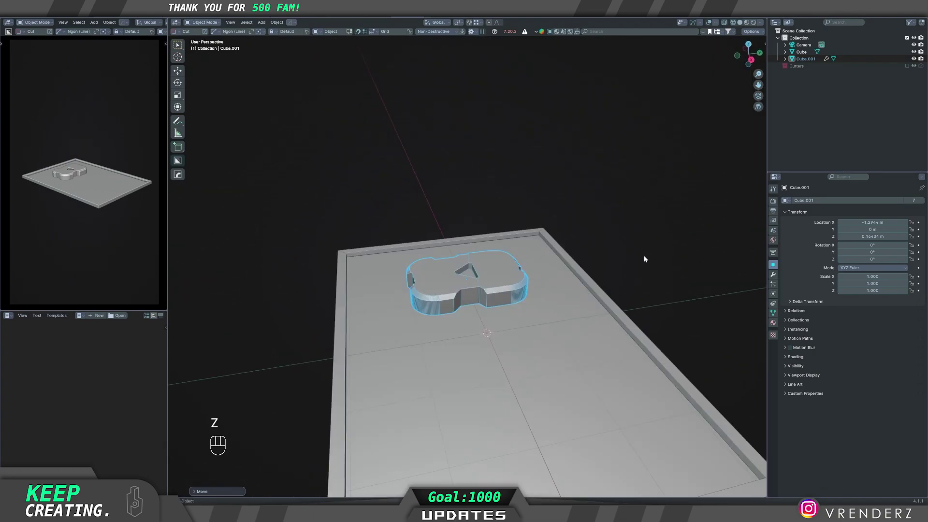
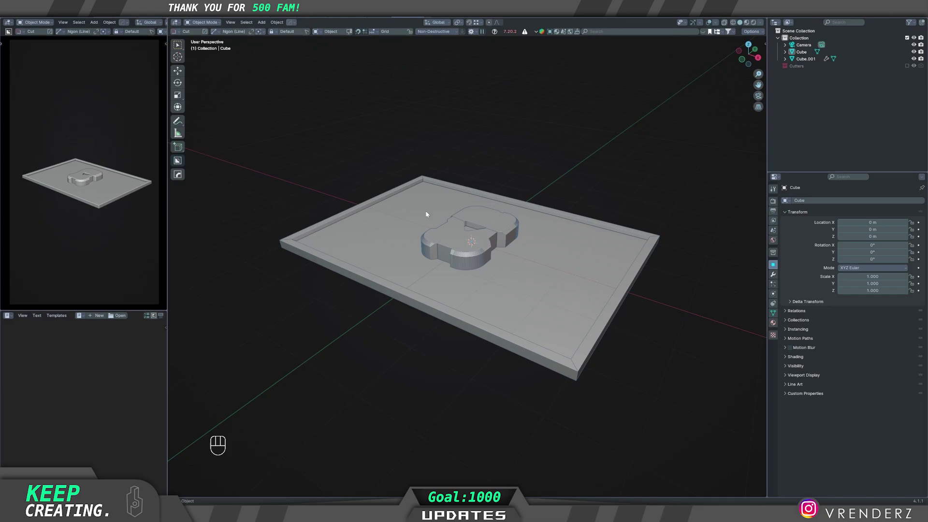
- Orbit the view around the plaque with the sidebar hidden
middle_click(530, 289)
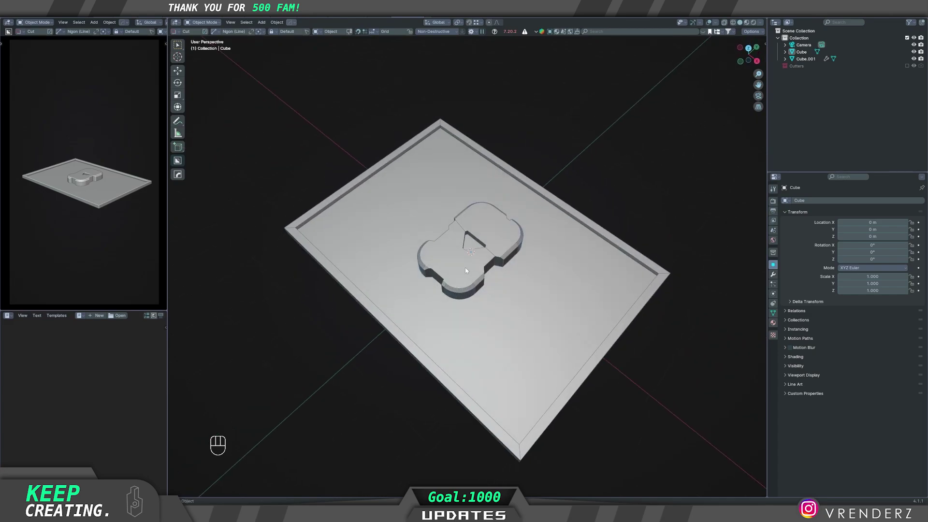
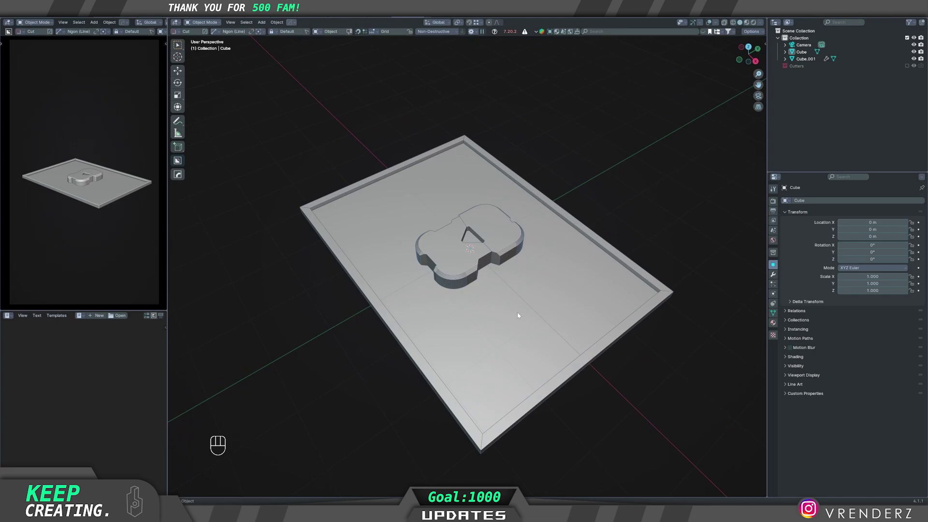
- Bring up the Shift+A add menu to place a Text object above the plaque
key("shift+a")
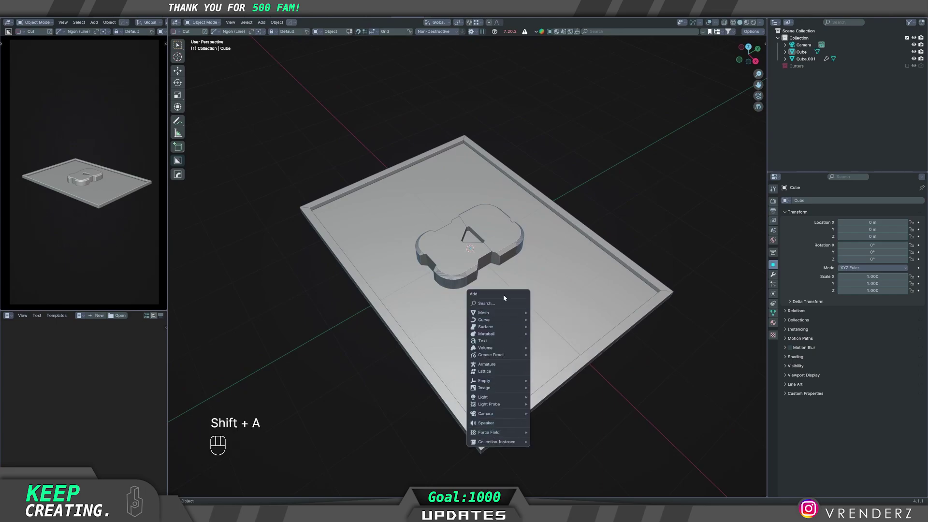
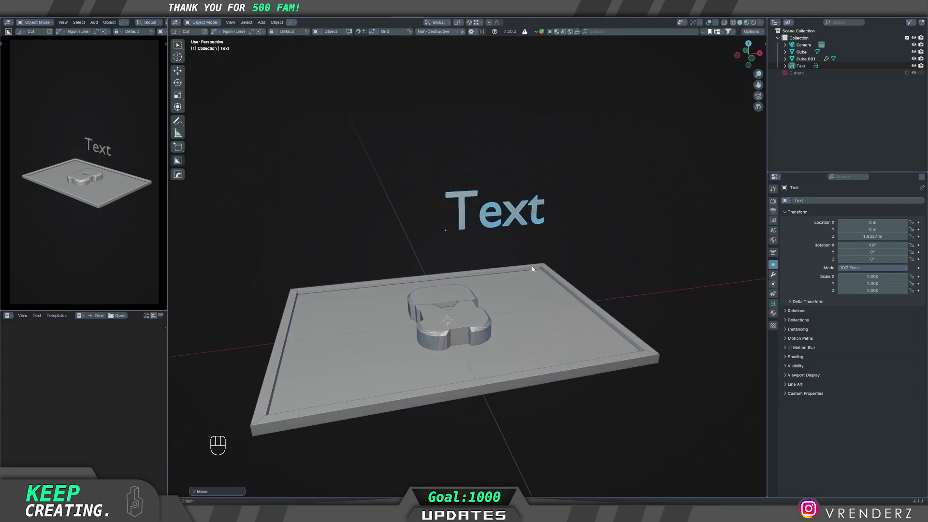
- Replace the placeholder word with CONGRATULATIONS and select all of the heading text
key("Tab")
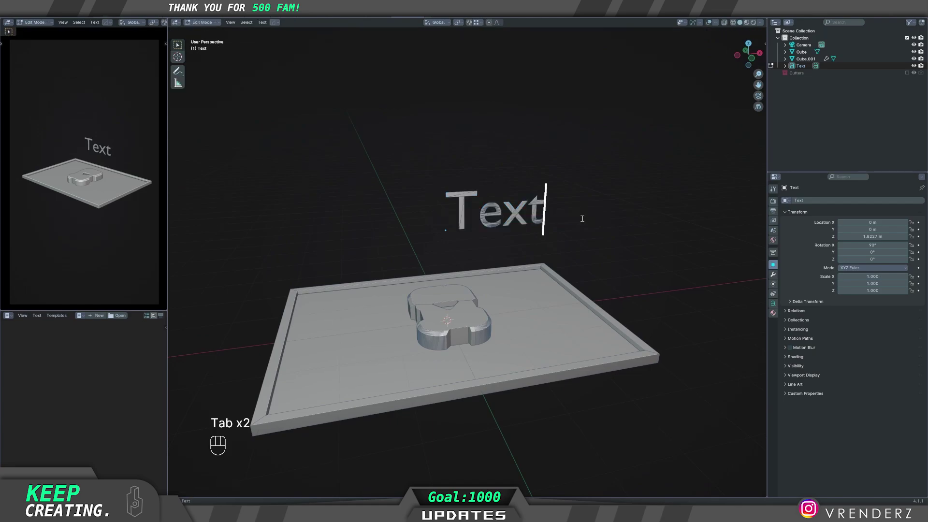
key("BackSpace")
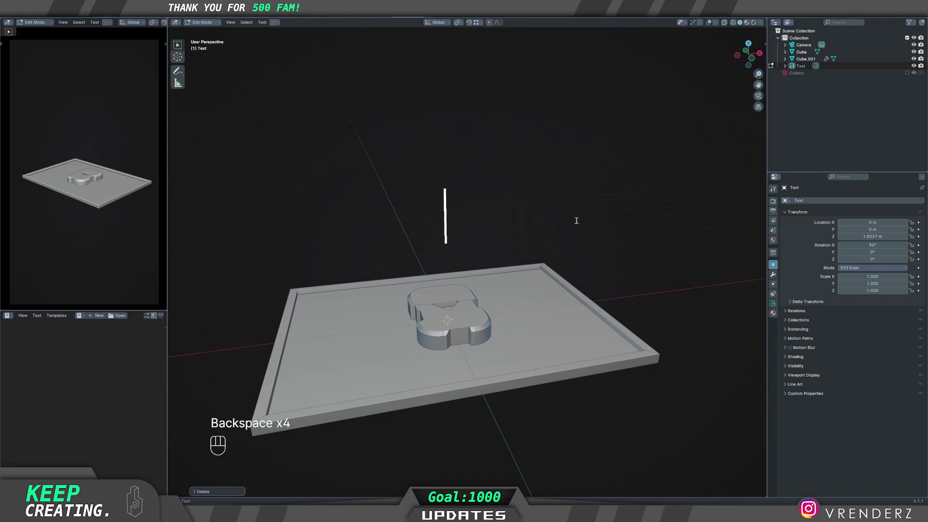
key("i")
key("space")
key("l")
key("o")
key("v")
key("e")
key("space")
key("o")
key("BackSpace")
key("o")
key("u")
key("space")
key("g")
key("y")
key("s")
key("s")
key("BackSpace")
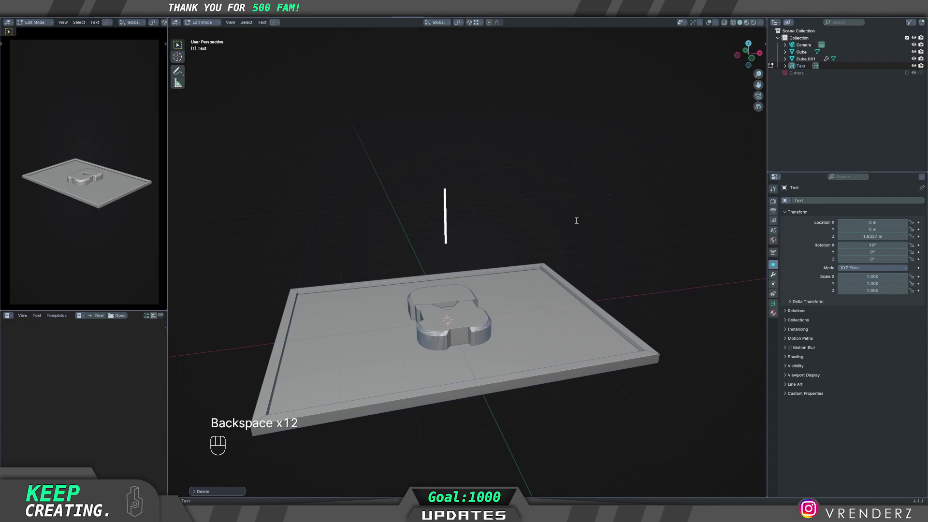
key("shift+c")
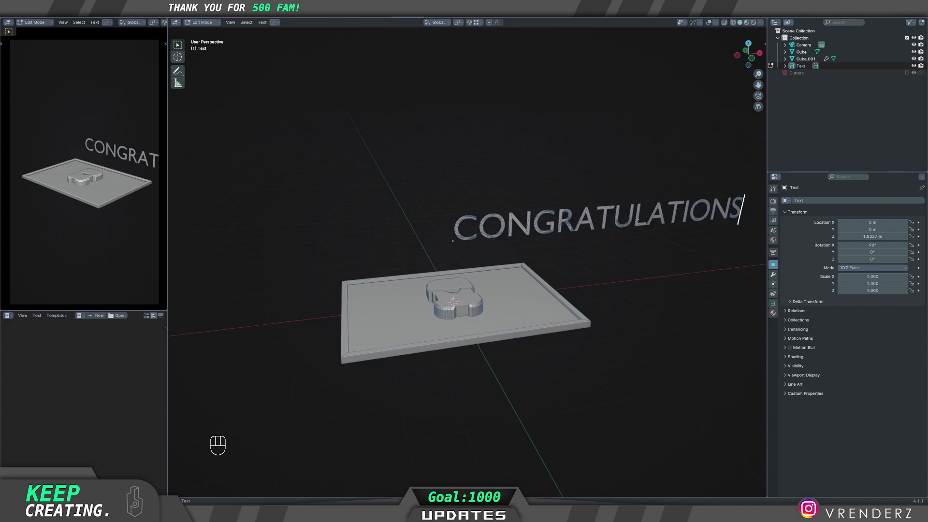
key("ctrl+a")
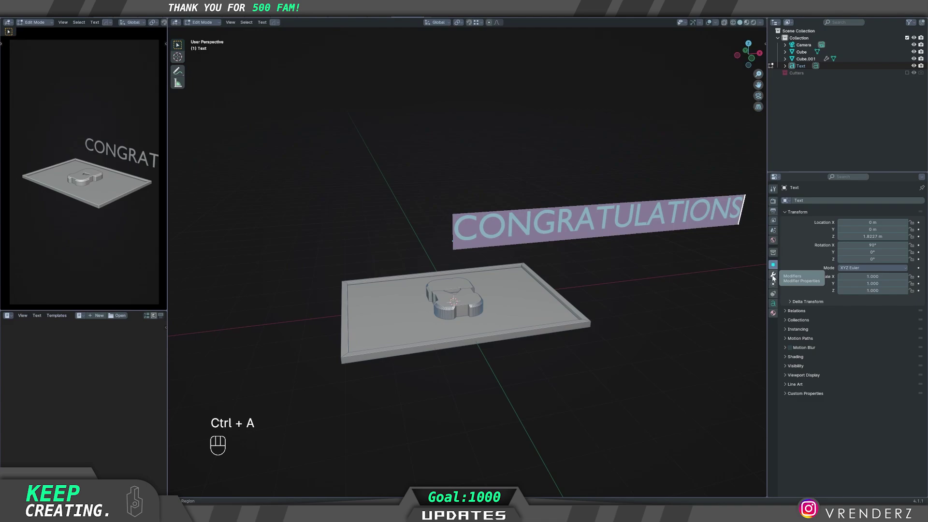
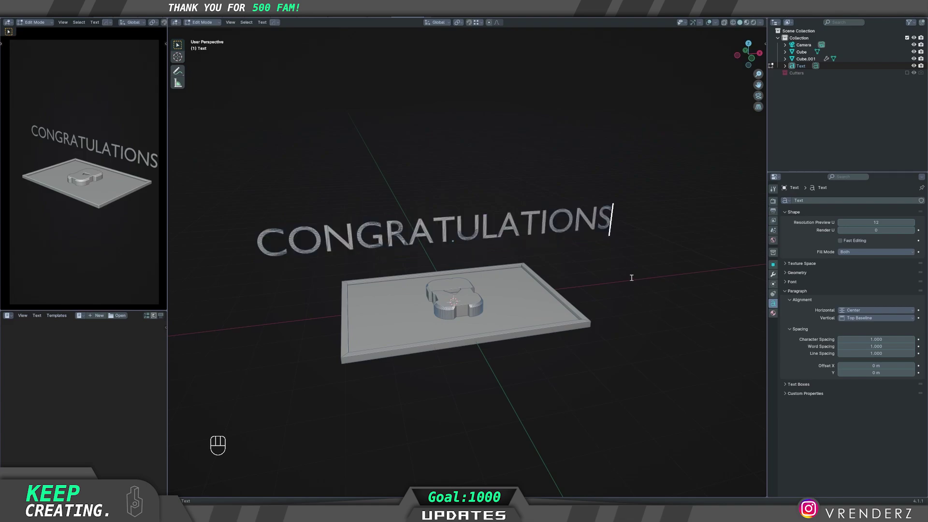
- Add a second line reading TO THE below the CONGRATULATIONS heading
key("Return")
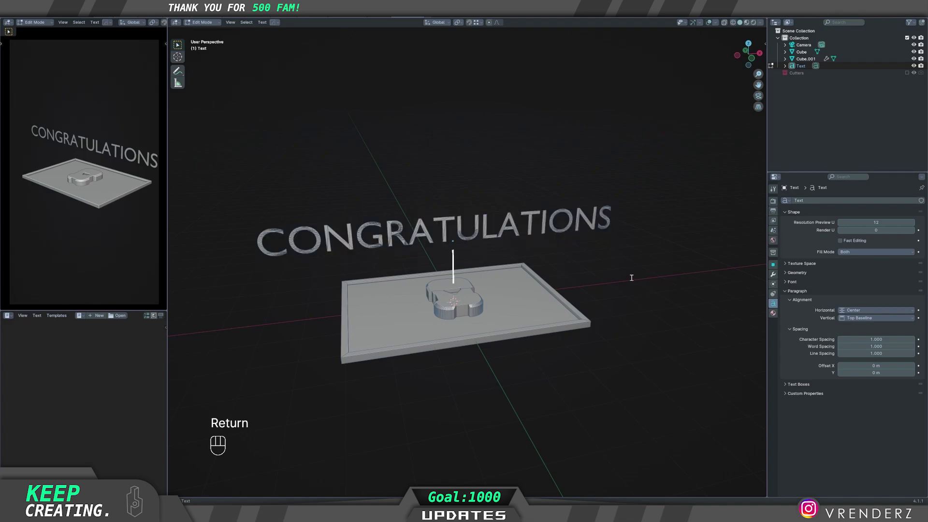
key("shift+t")
key("o")
key("space")
key("t")
key("h")
key("e")
key("BackSpace")
key("BackSpace")
key("BackSpace")
key("shift+o")
key("space")
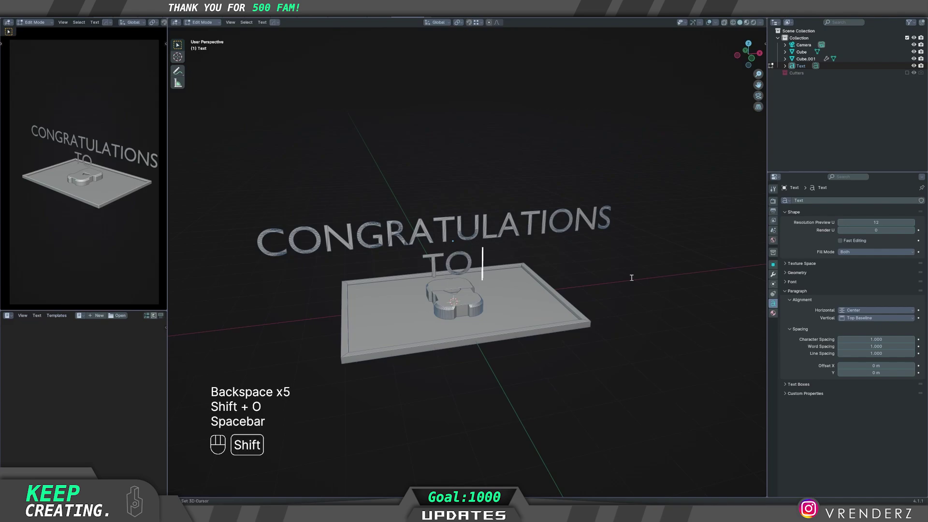
key("shift+t")
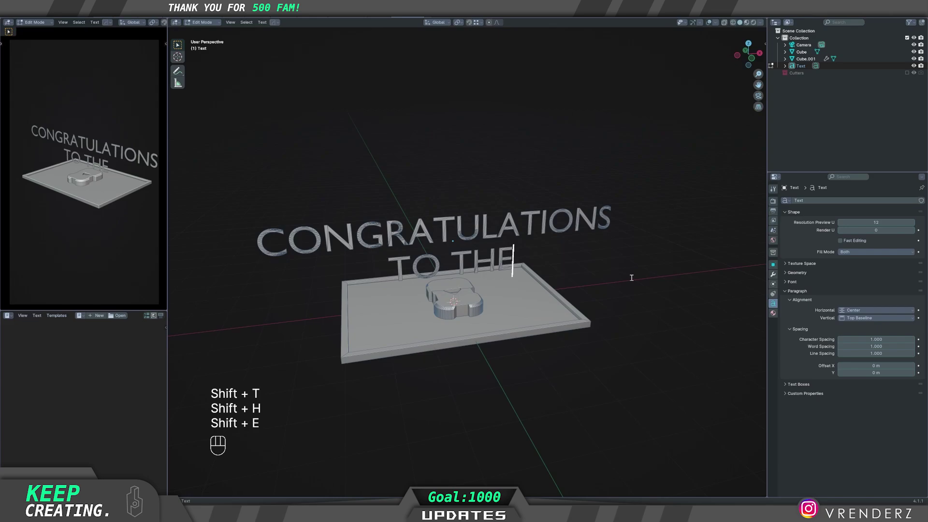
- Add the third line RENDERZ FAMILY. and leave text editing for Object Mode
key("Return")
key("shift+r")
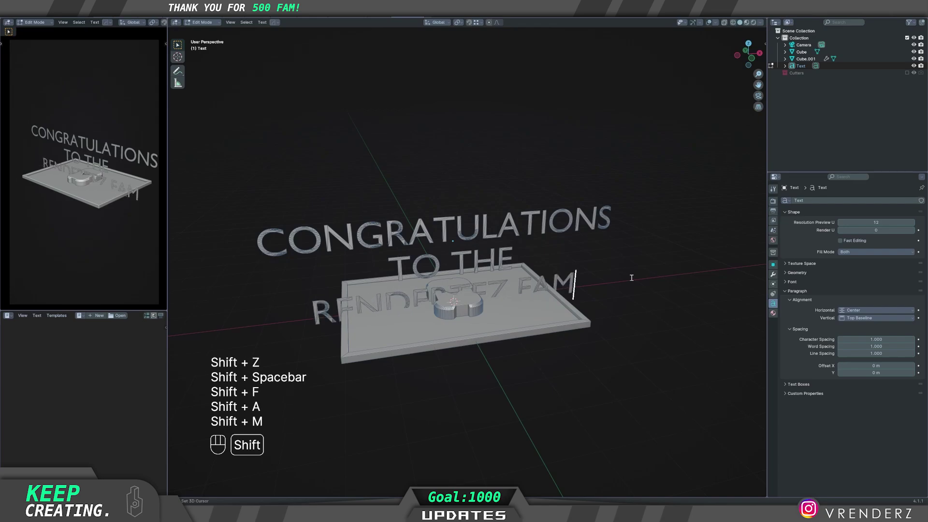
key(".")
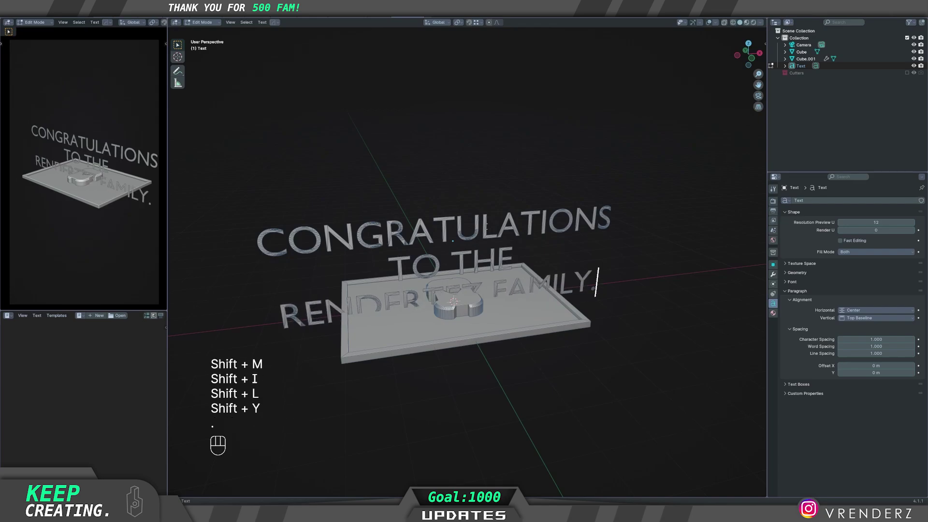
key("Tab")
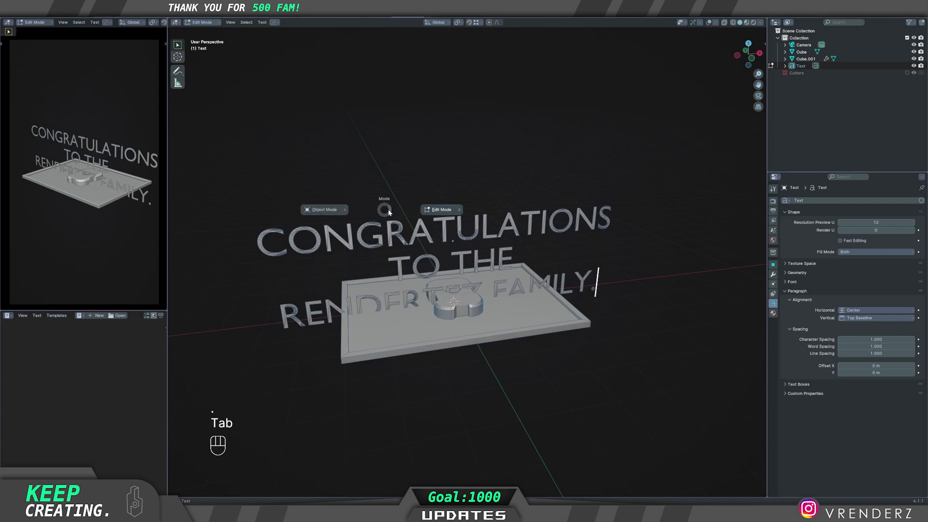
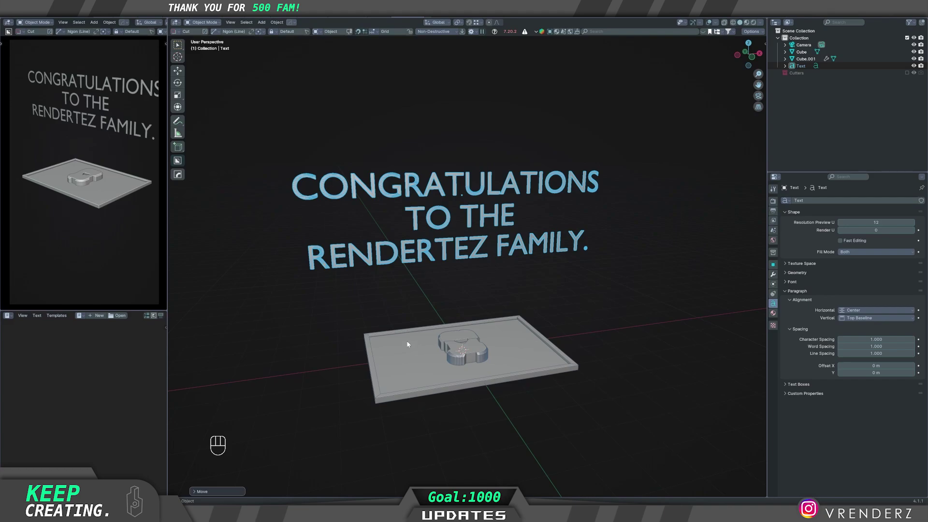
- Raise the congratulations text along Z and duplicate it below as a second text line
key("g")
key("z")
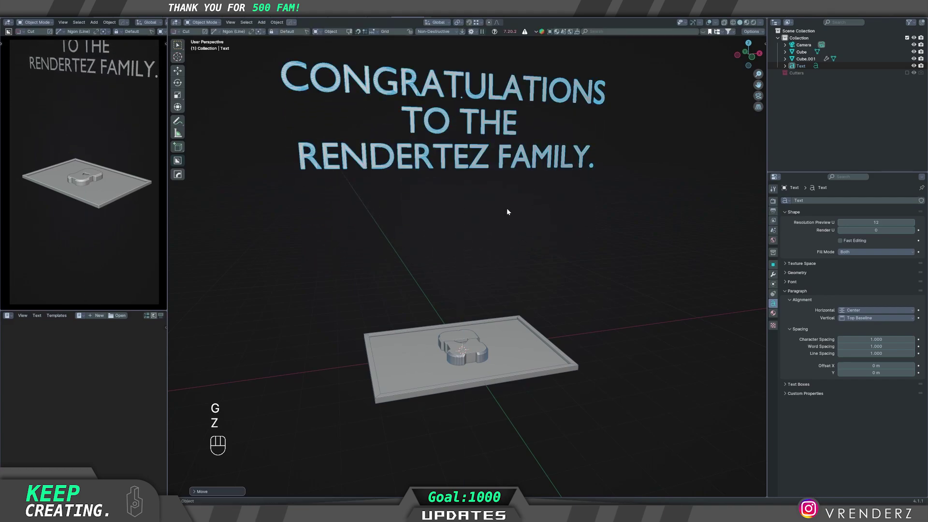
key("shift+d")
key("z")
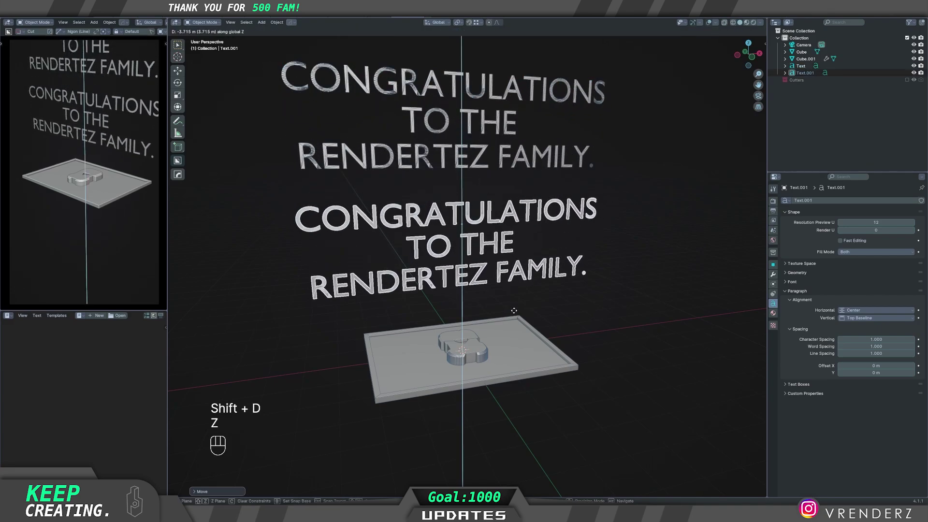
key("Tab")
- Rewrite the copy's wording to read ON REACHING 500 SUBSCRIBERS in two lines
key("BackSpace")
key("BackSpace")
key("BackSpace")
key("shift+o")
key("n")
key("BackSpace")
key("shift+n")
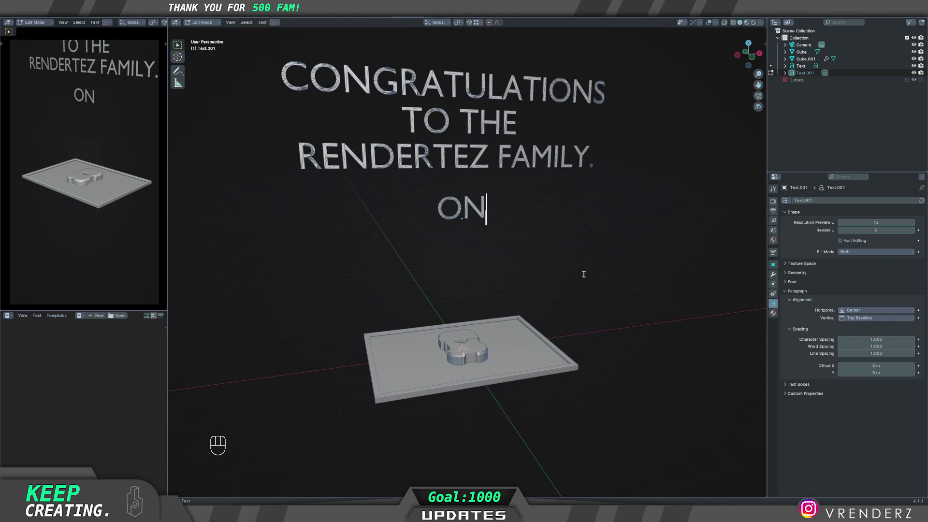
key("space")
key("shift+r")
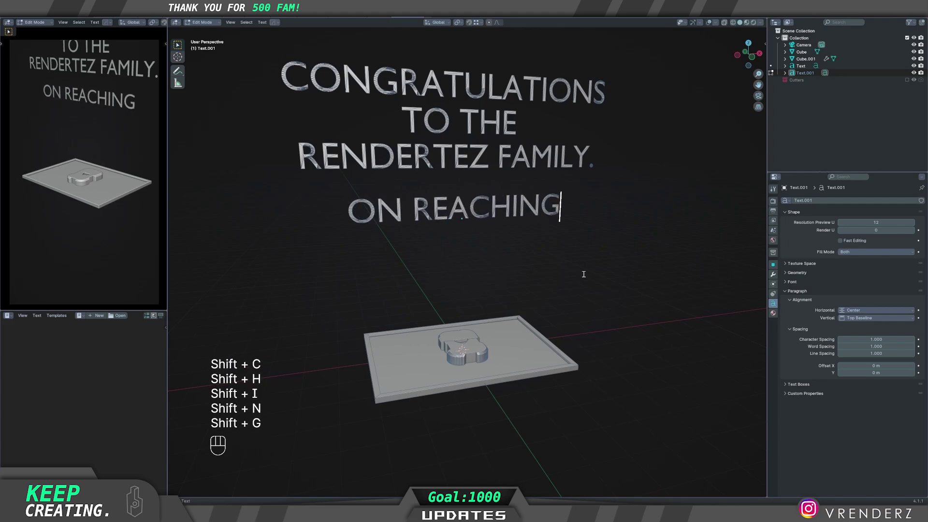
key("space")
key("KP_5")
key("space")
key("BackSpace")
key("Return")
key("shift+s")
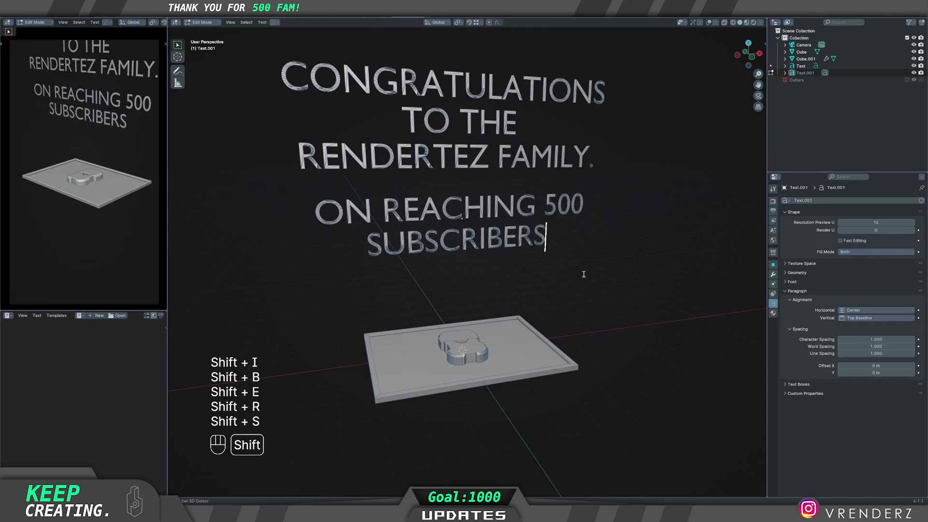
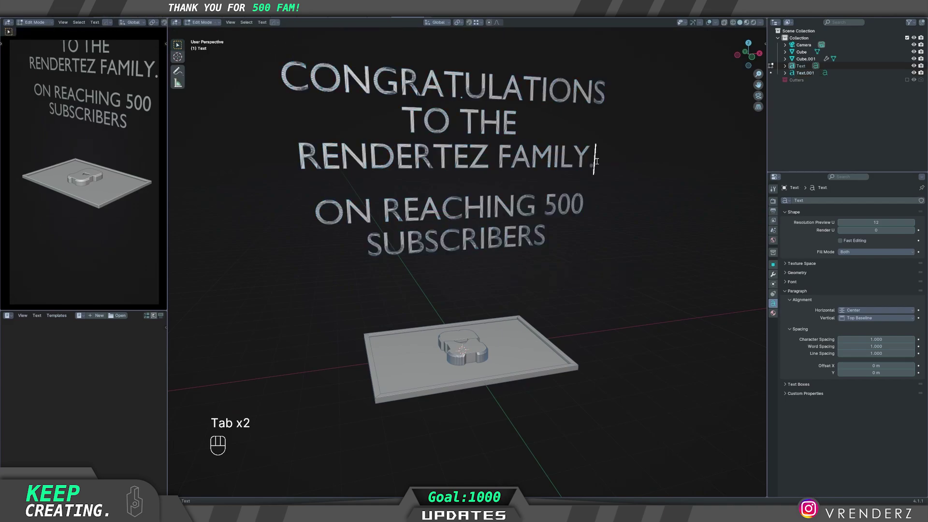
- Delete the full stop after FAMILY and leave text editing, orbiting to face the text
key("BackSpace")
key("Tab")
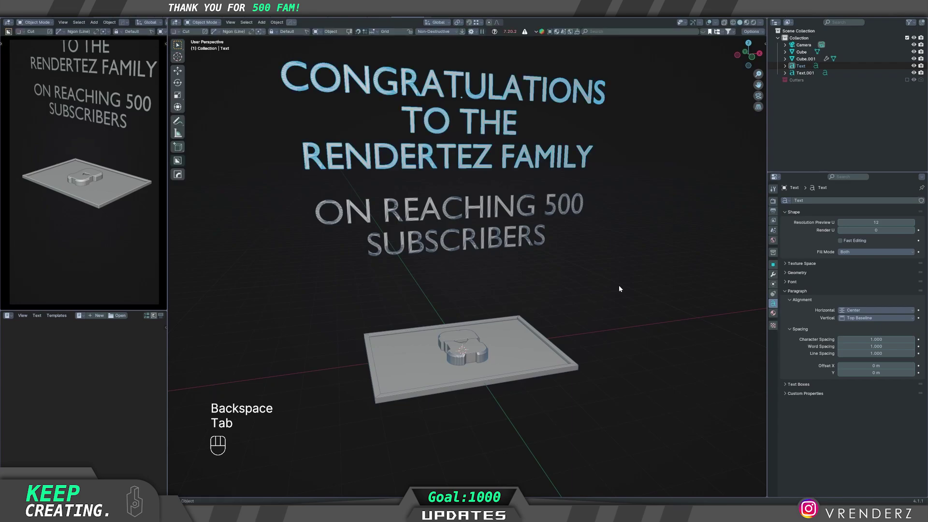
left_click_drag(428, 278, 422, 279)
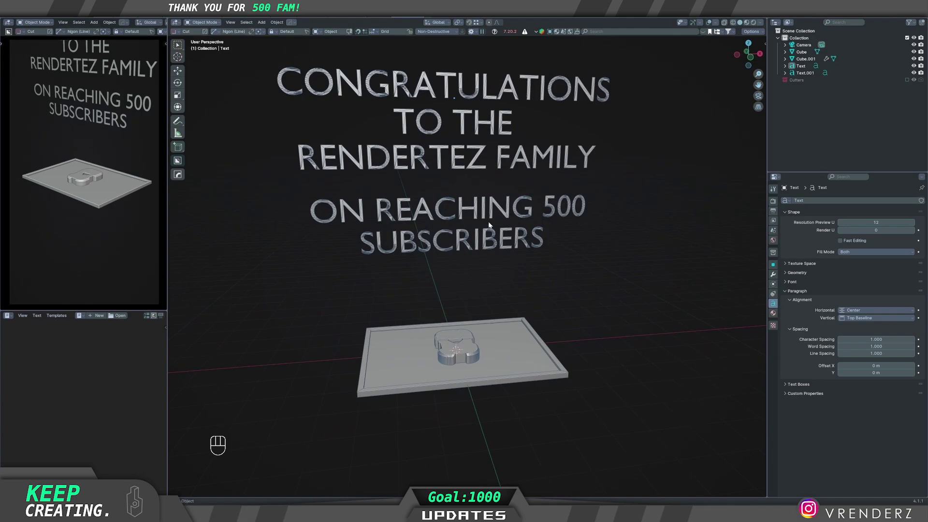
middle_click(458, 247)
middle_click(441, 251)
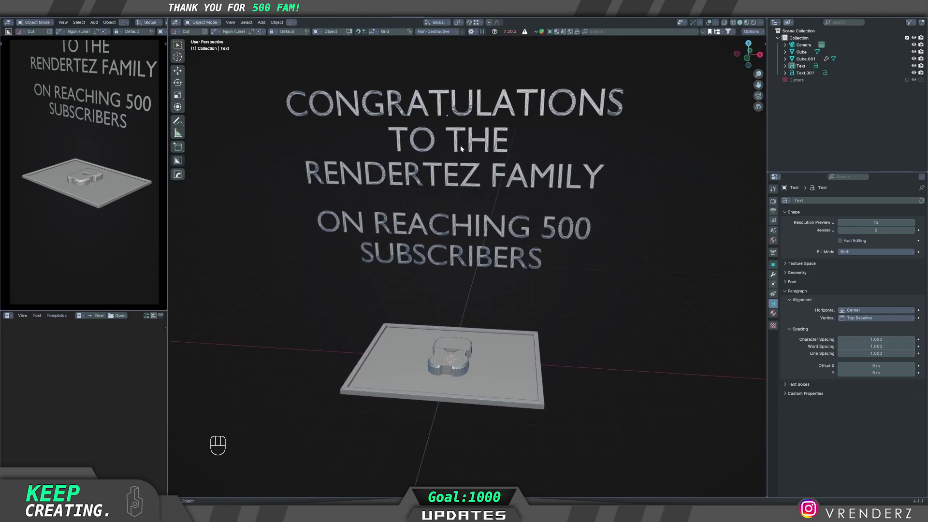
- Rotate both text lines together 90 degrees around the vertical Z axis
left_click(459, 146)
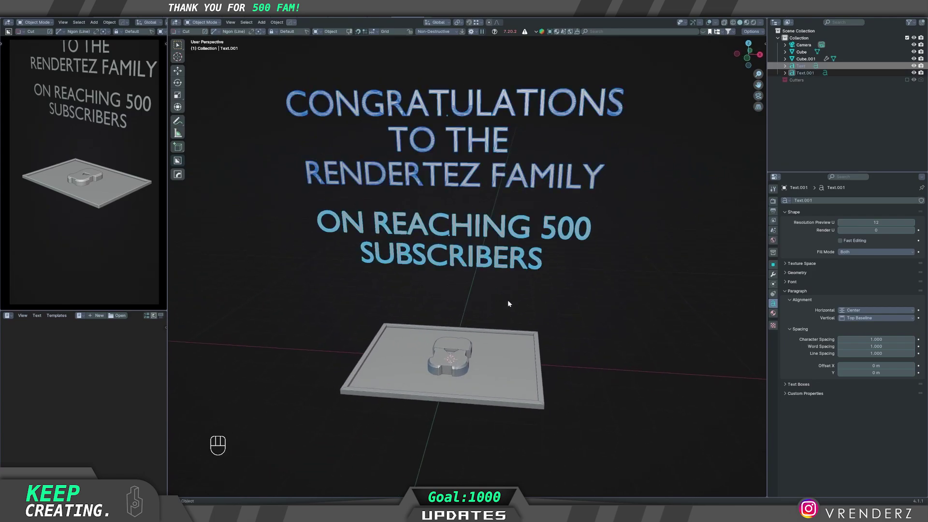
key("r")
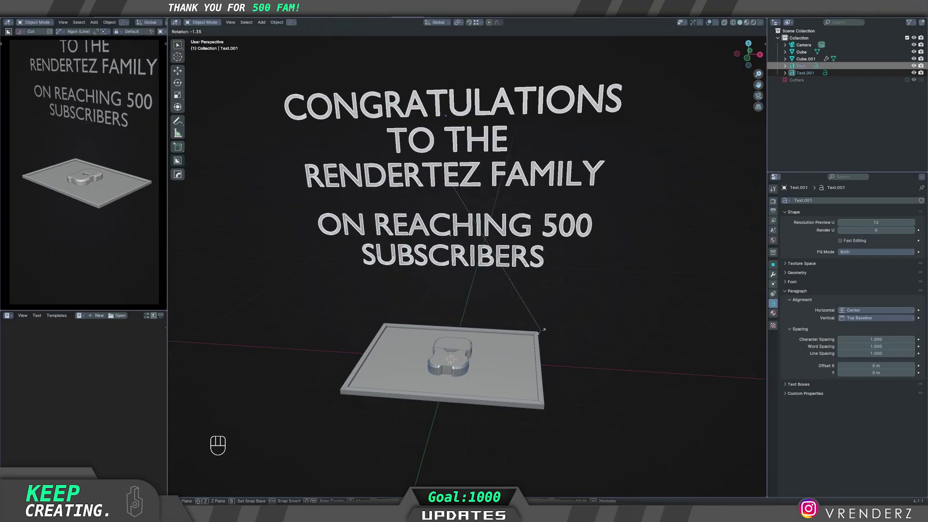
key("z")
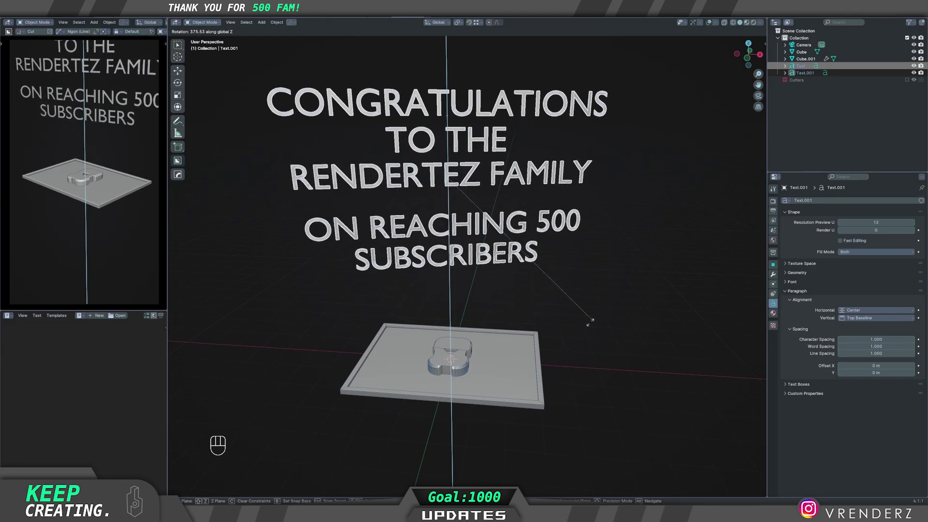
key("KP_9")
key("Return")
- Rotate both texts -90 degrees around Y so they lie flat, checked from top view
left_click(533, 322)
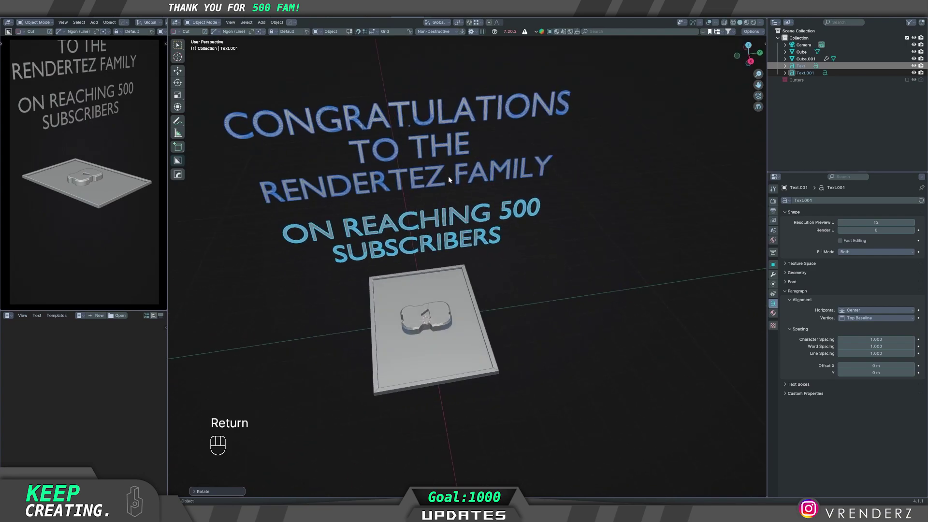
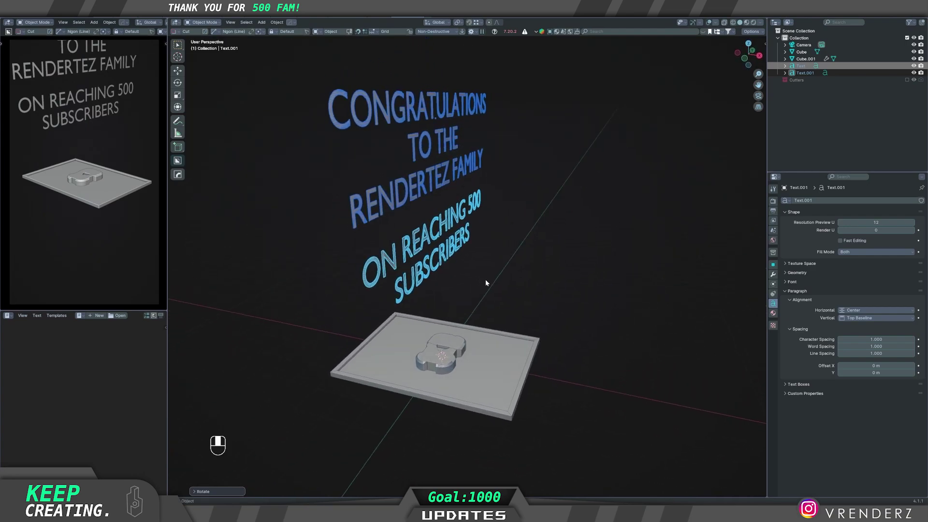
key("r")
key("y")
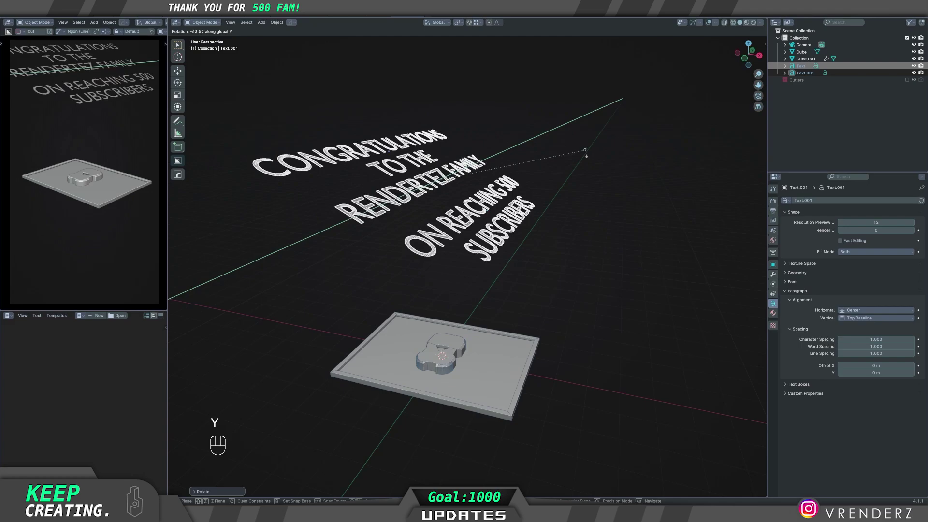
key("KP_9")
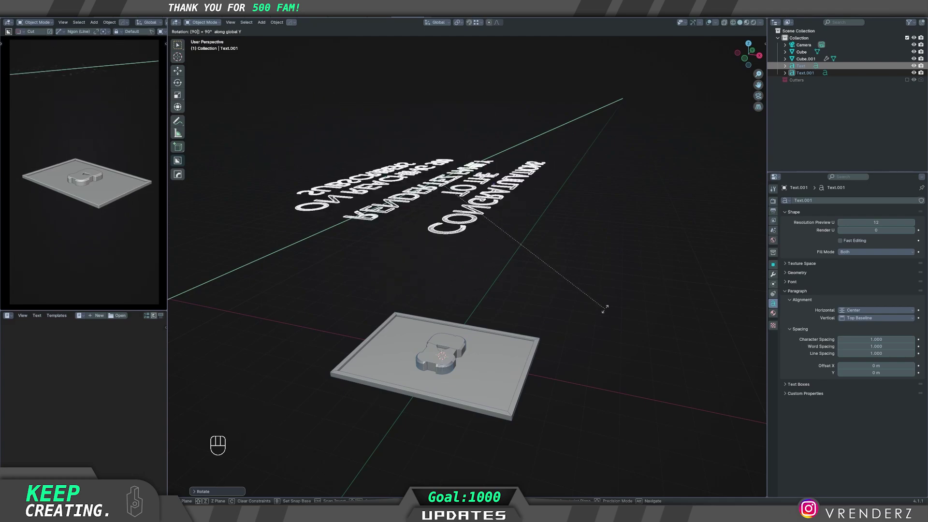
key("BackSpace")
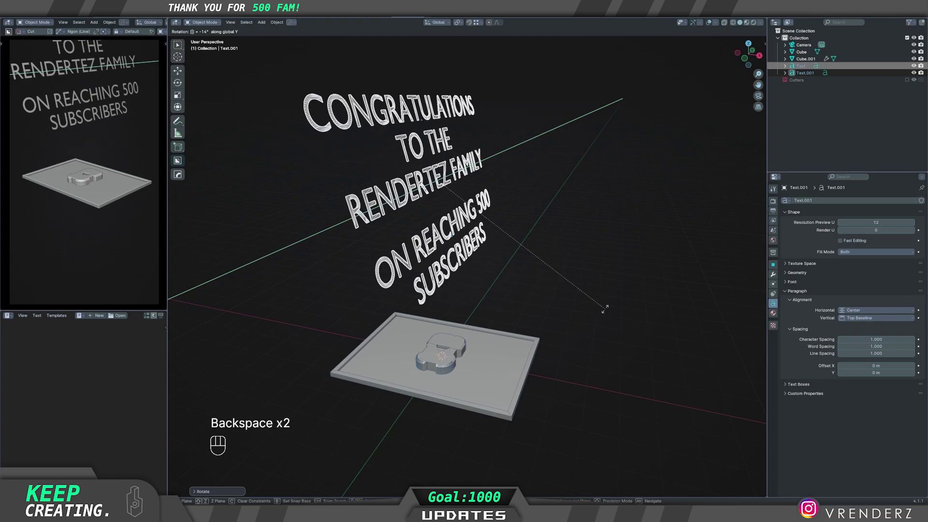
key("KP_Subtract")
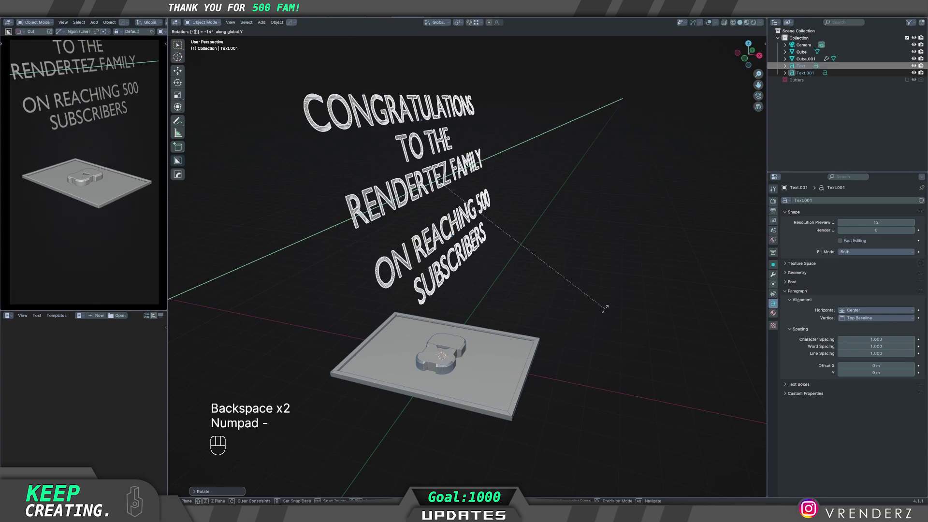
left_click(606, 311)
left_click_drag(527, 264, 523, 269)
middle_click(534, 297)
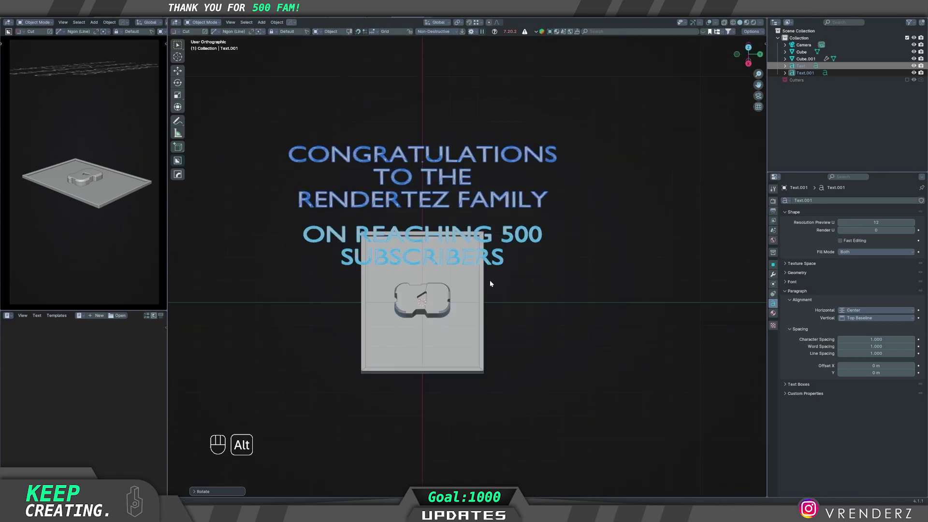
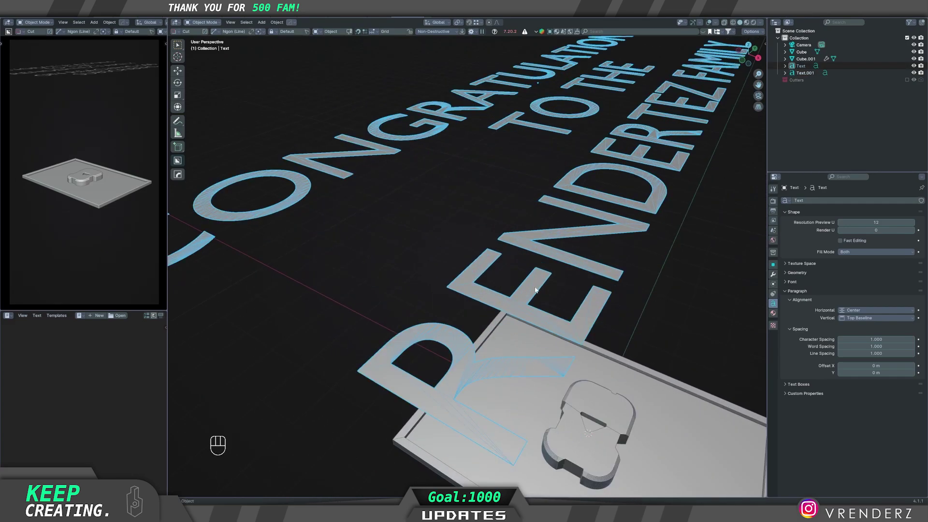
- Select the congratulations text on its own and bring up its context menu
left_click(593, 297)
right_click(592, 297)
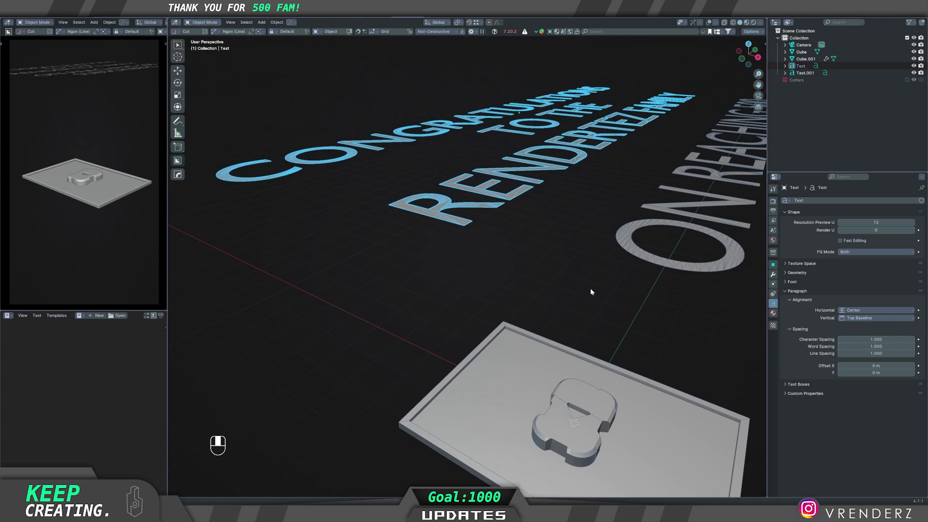
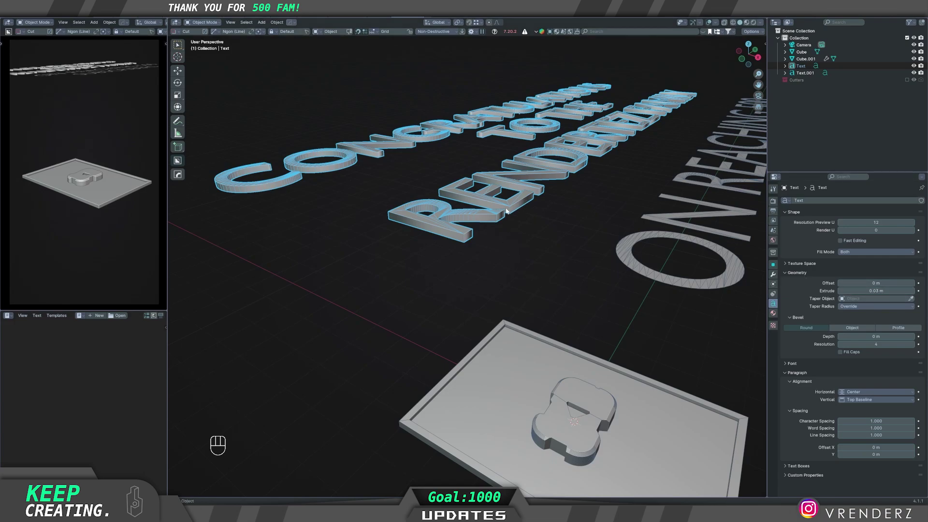
- Extrude the congratulations text to a 0.03 m depth via the HardOps Q menu
key("q")
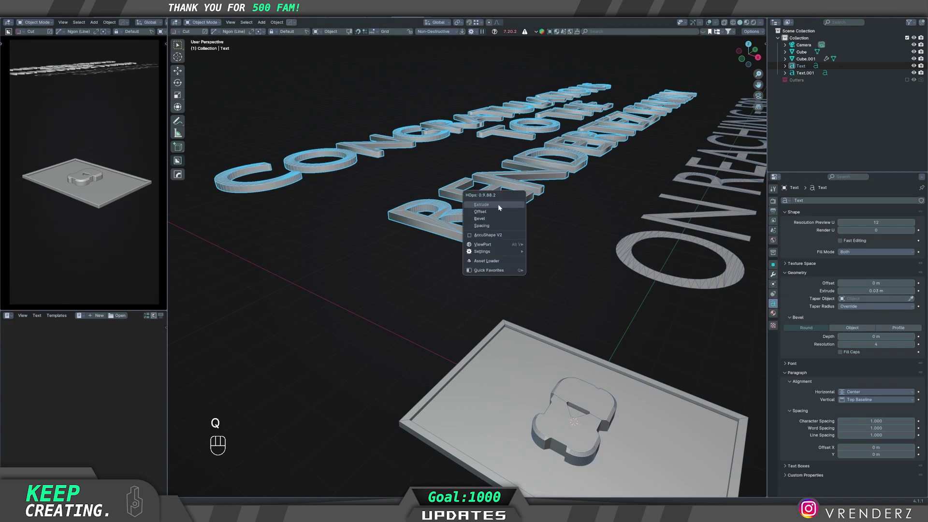
left_click(519, 206)
key("q")
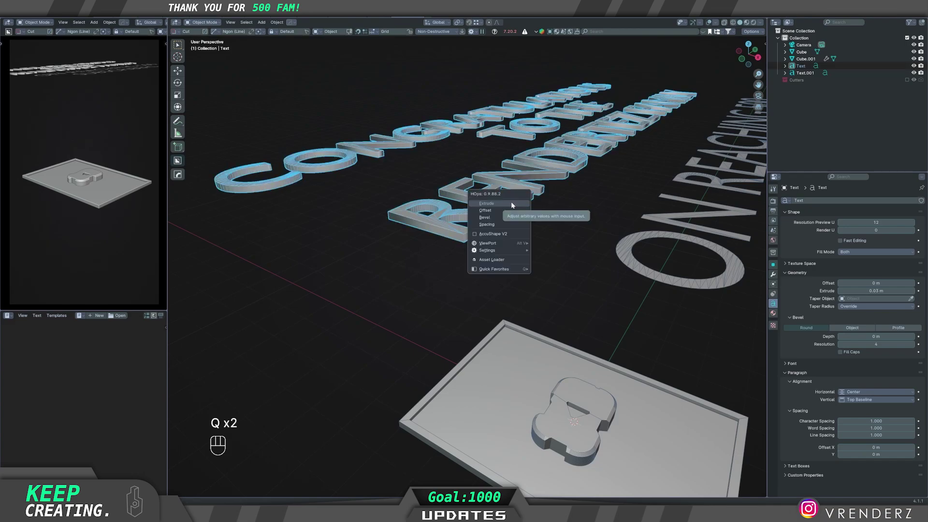
left_click(593, 186)
left_click(516, 185)
- Convert the extruded congratulations text into a mesh
middle_click(528, 238)
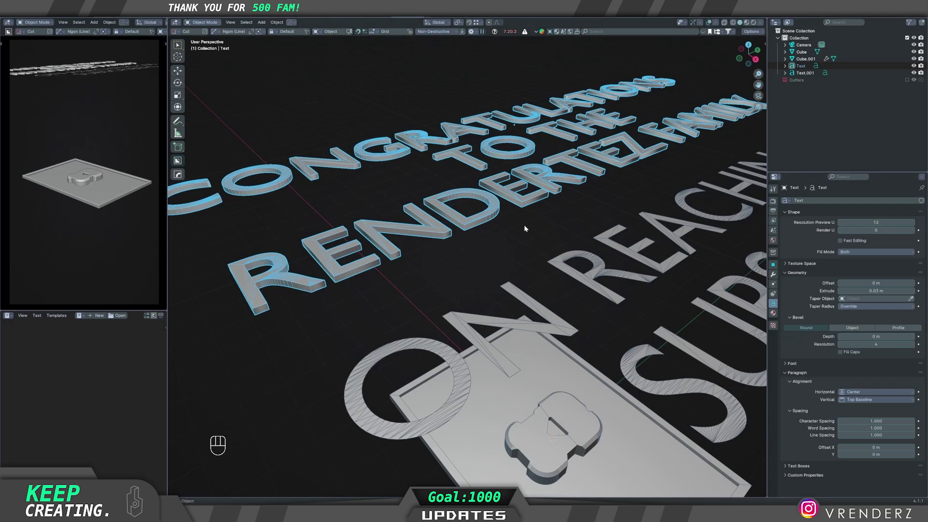
left_click(525, 228)
left_click(527, 203)
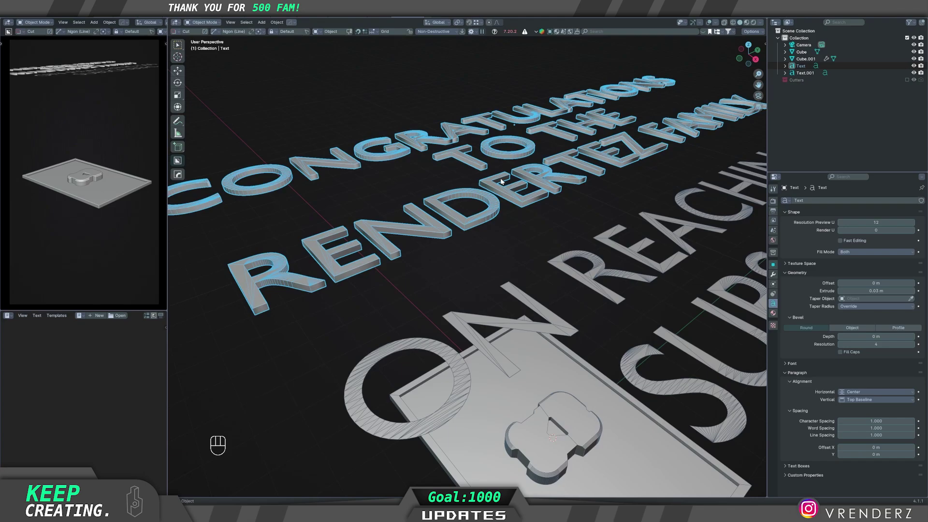
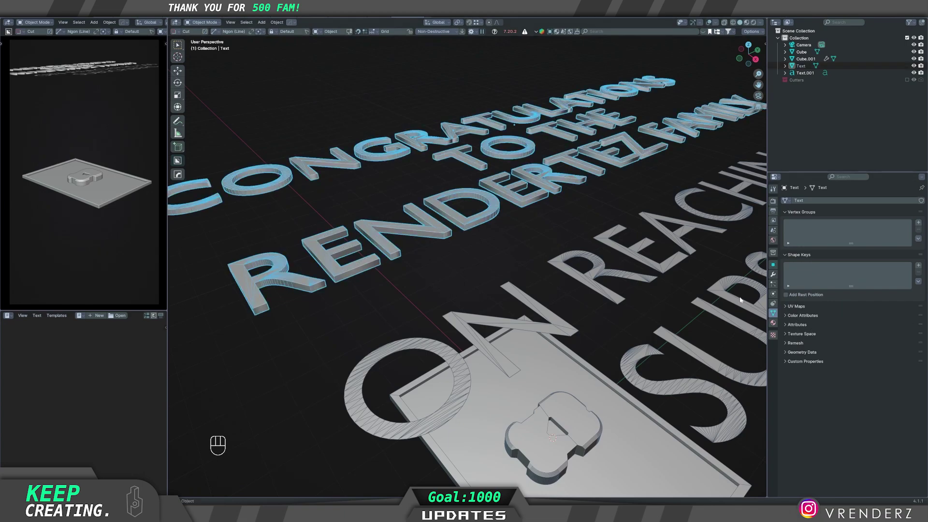
- Apply HardOps Sharpen to the congratulations text mesh
key("q")
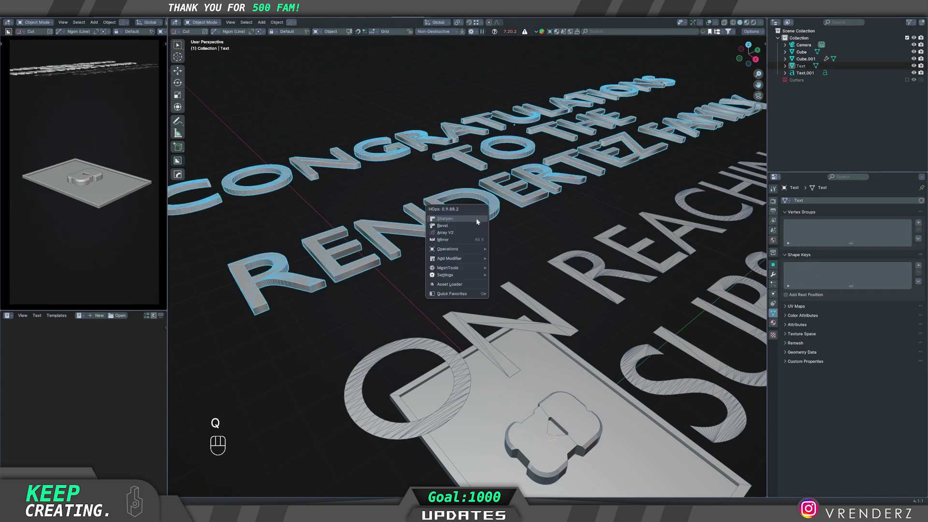
left_click_drag(526, 237, 506, 262)
middle_click(506, 252)
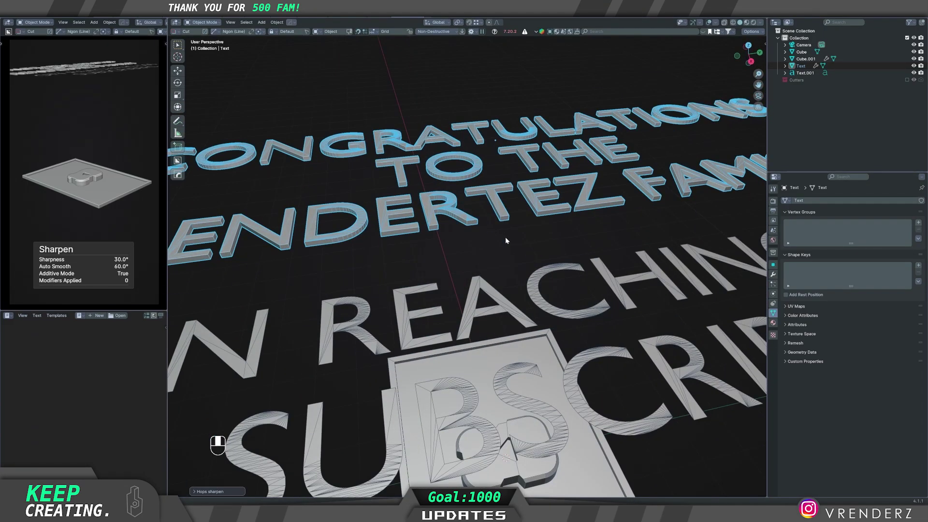
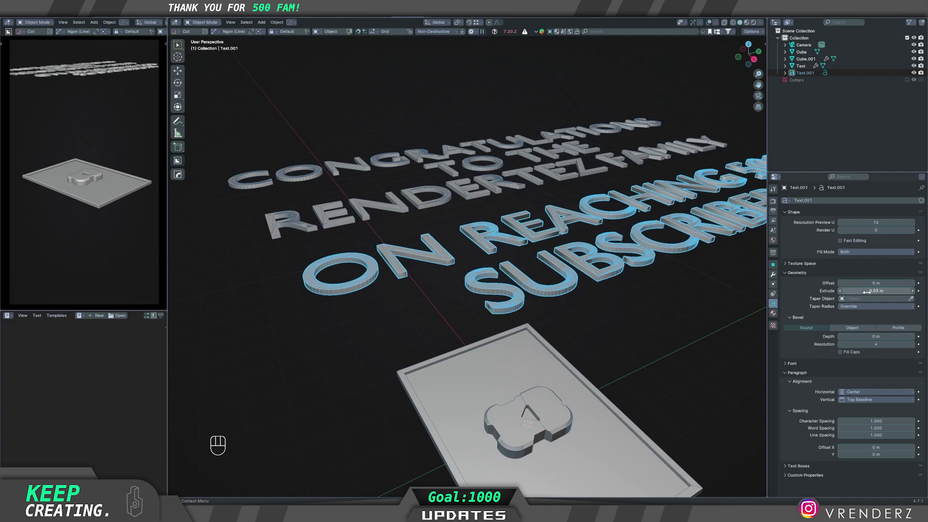
- Convert the subscriber text to a mesh and apply HardOps Sharpen to it too
left_click_drag(275, 23, 383, 227)
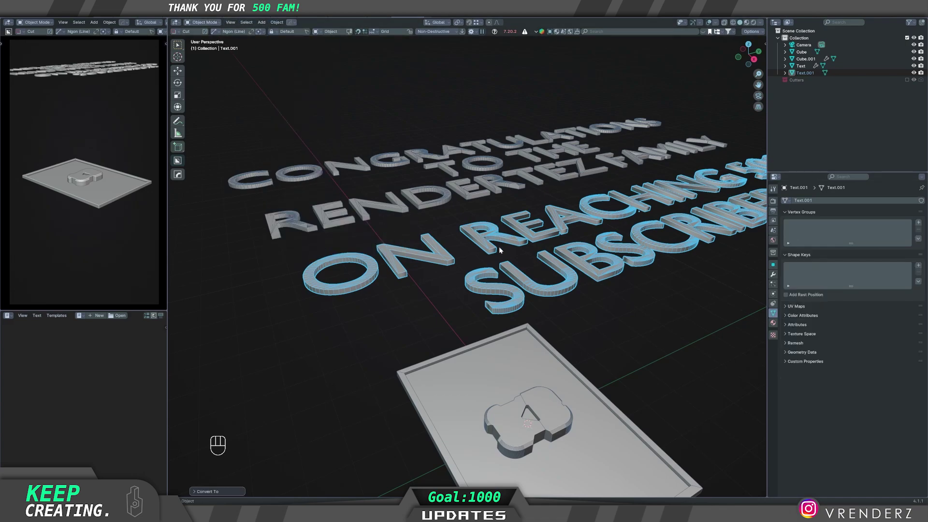
key("q")
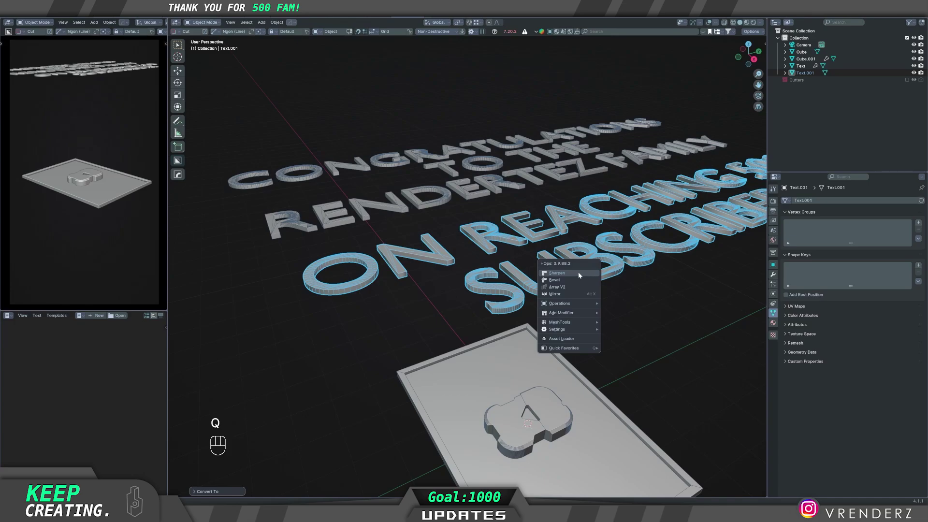
left_click_drag(531, 313, 505, 318)
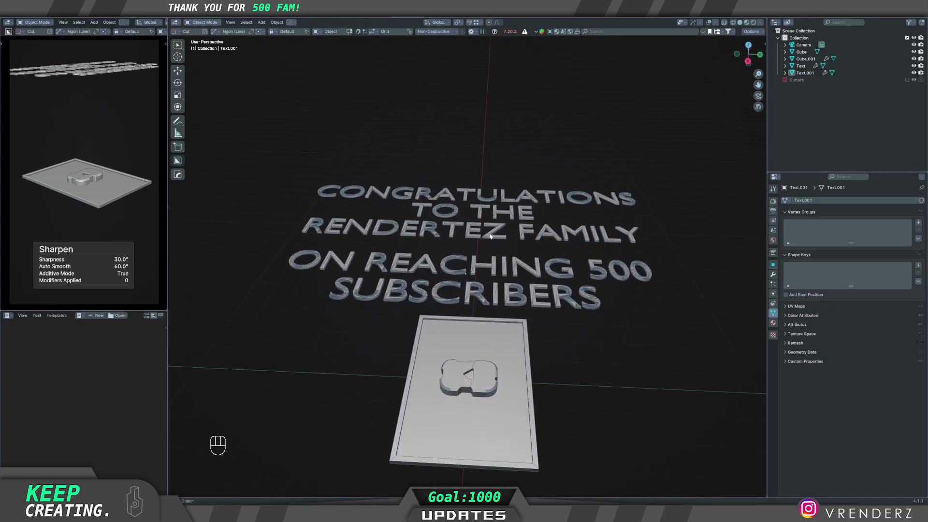
- Scale the congratulations text down from top view to fit above the play-button block
middle_click(374, 323)
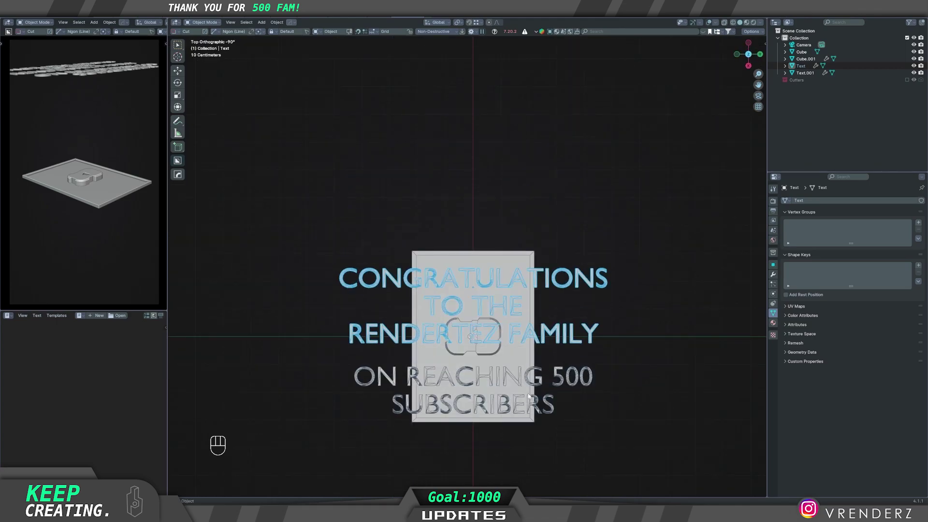
middle_click(523, 339)
key("s")
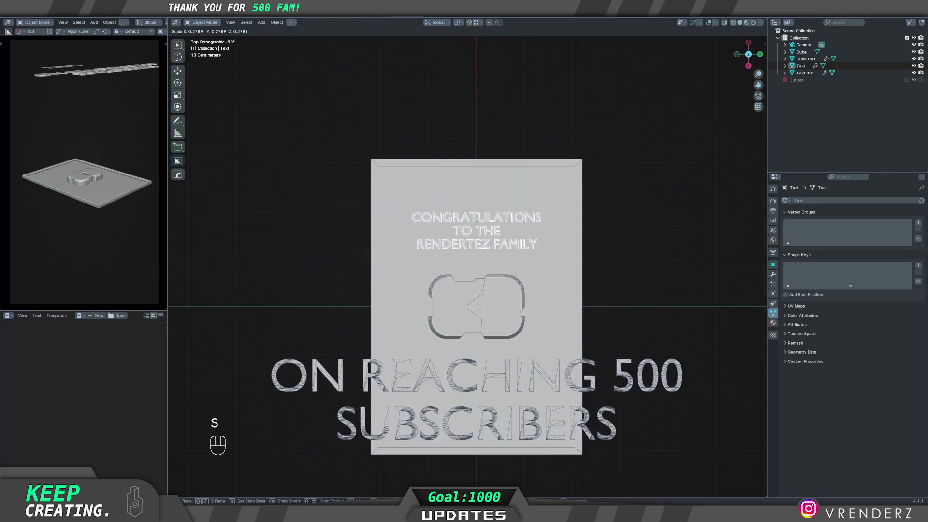
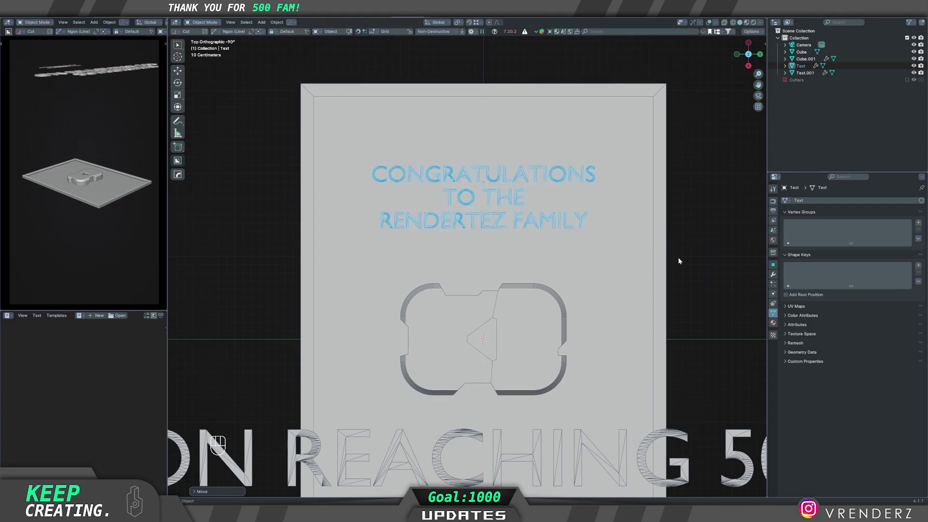
right_click(704, 288)
middle_click(654, 316)
left_click_drag(565, 362, 570, 280)
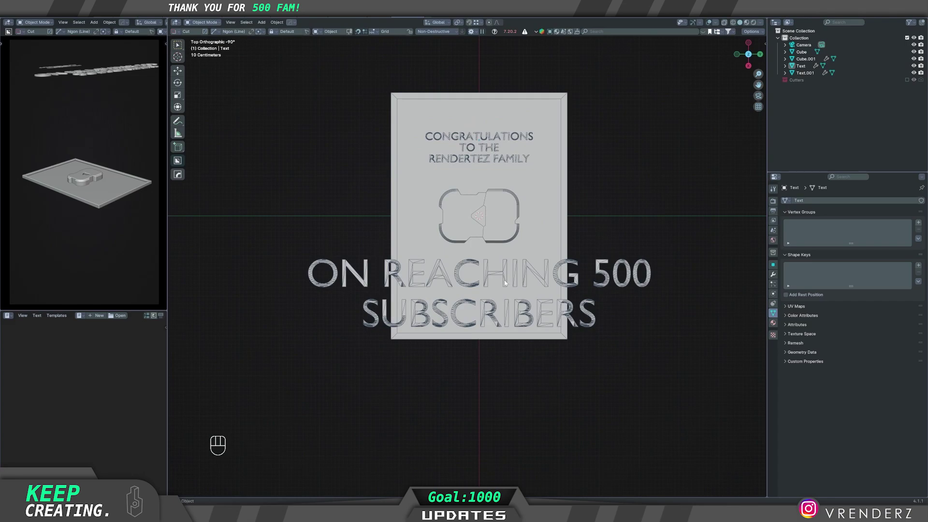
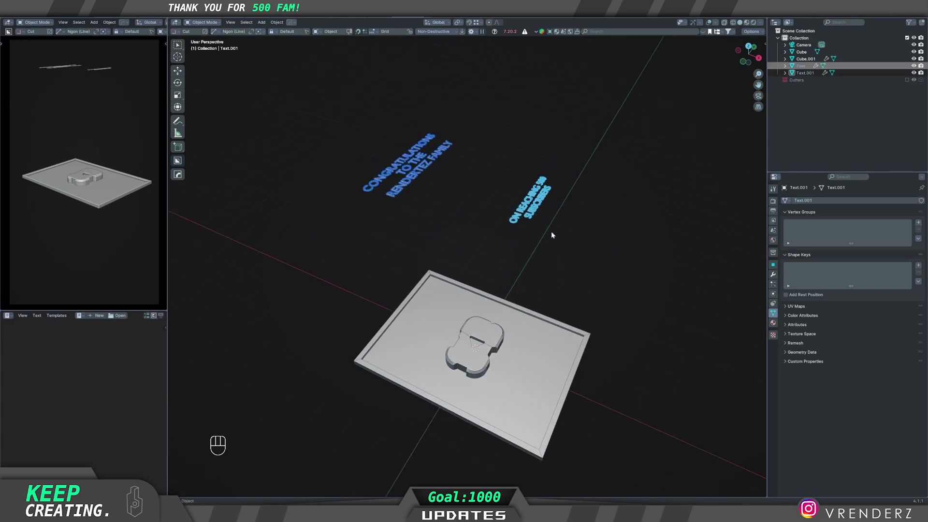
- Lower the text blocks along Z onto the plaque surface and thicken them vertically
key("g")
key("z")
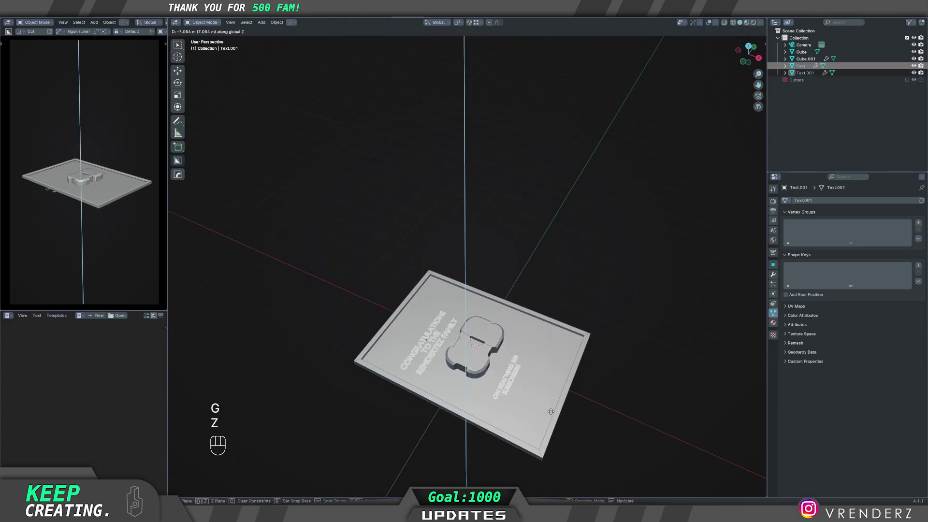
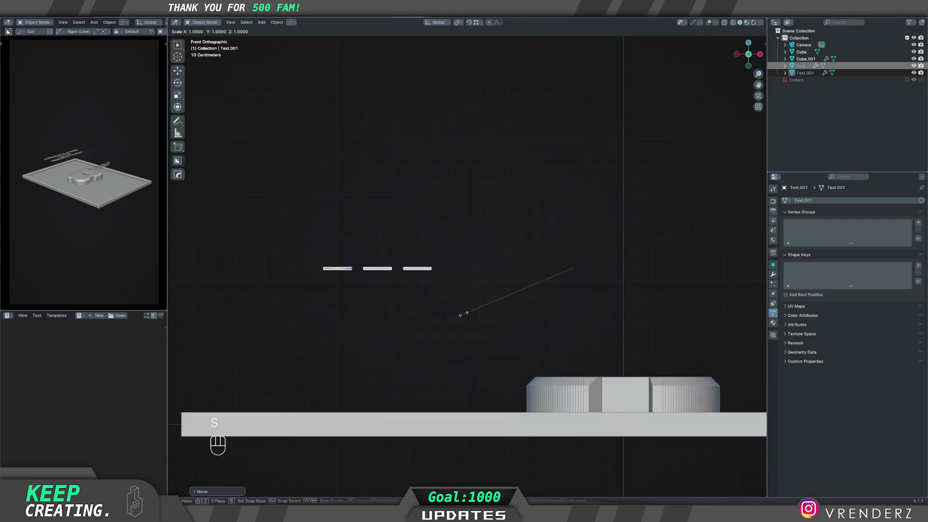
key("z")
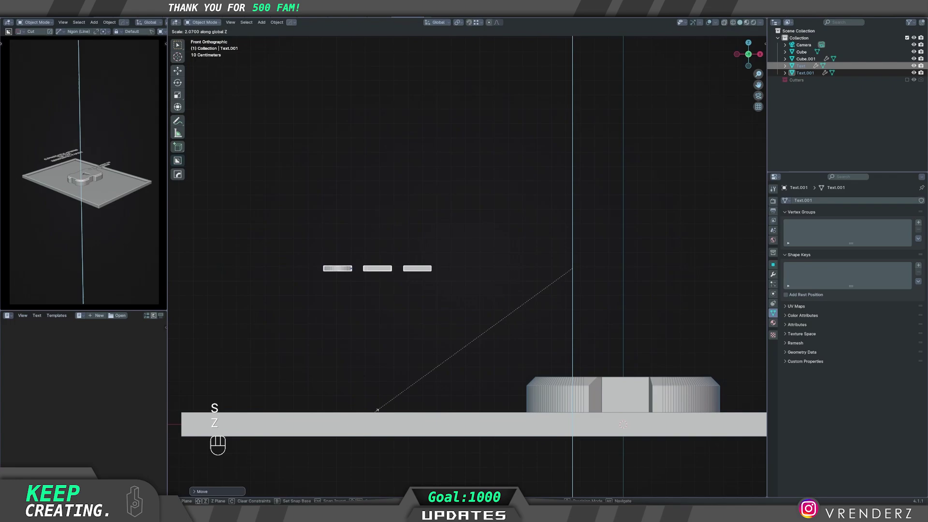
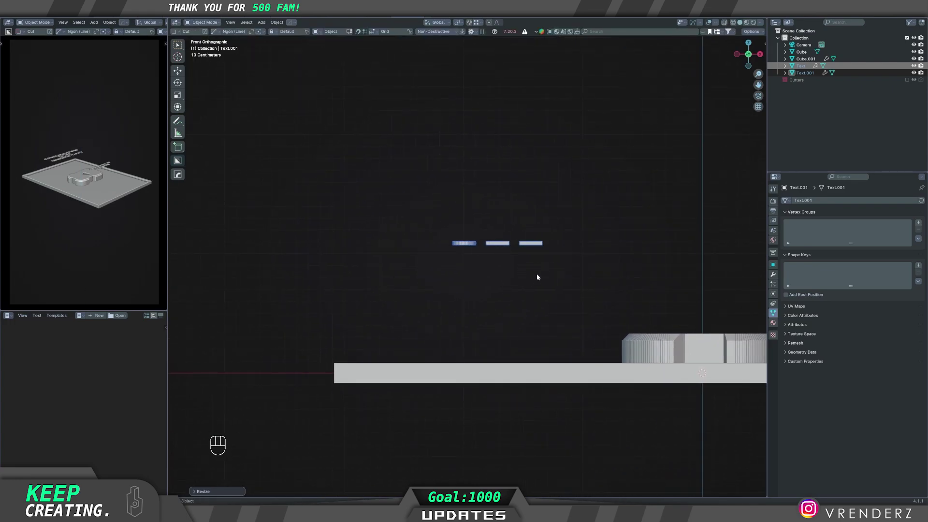
key("g")
key("z")
middle_click(509, 349)
key("z")
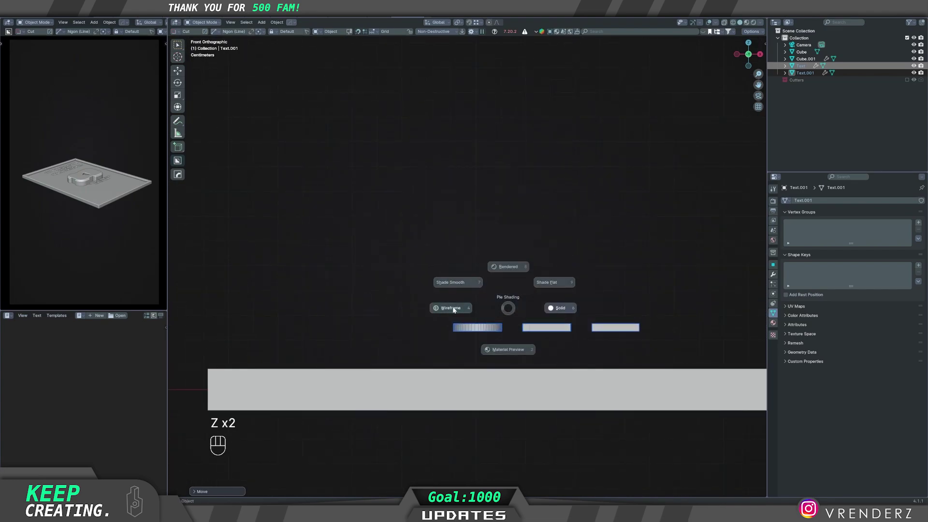
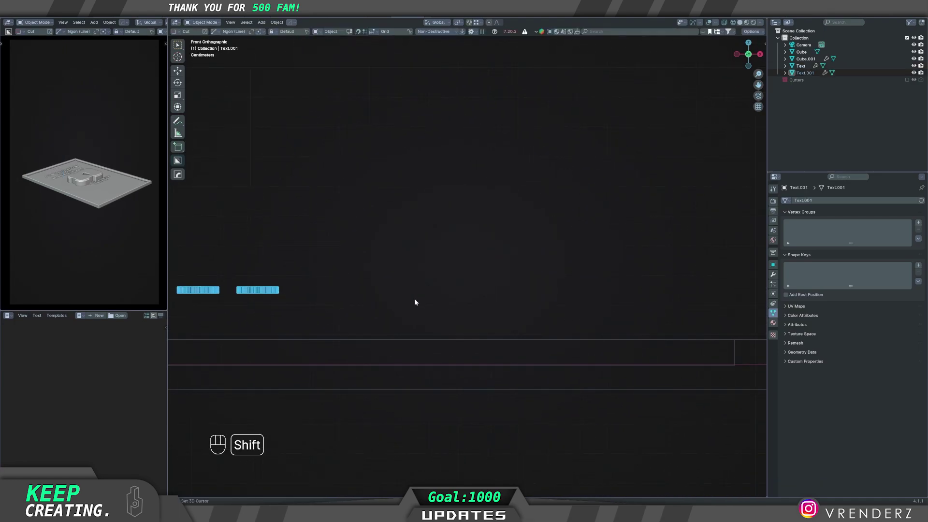
- Drop the subscriber line onto the plaque, then stretch the heading's depth along Z
key("g")
key("z")
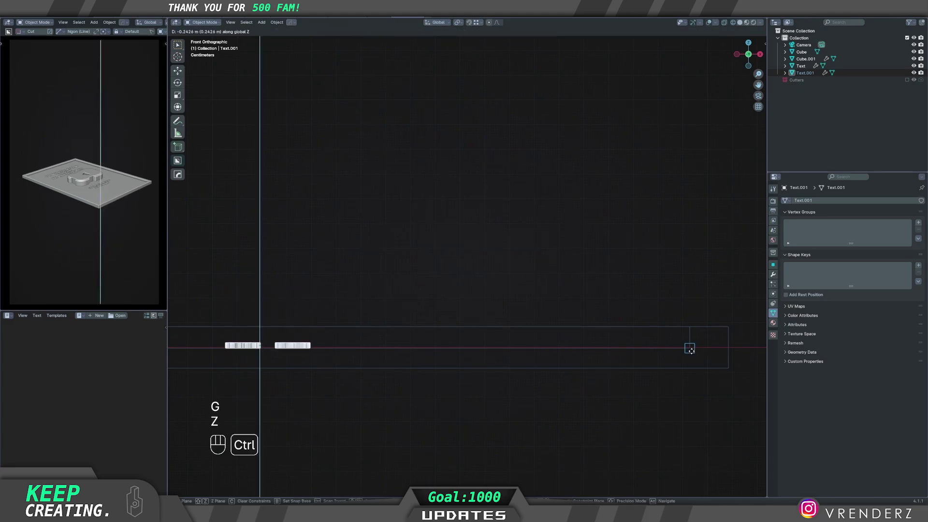
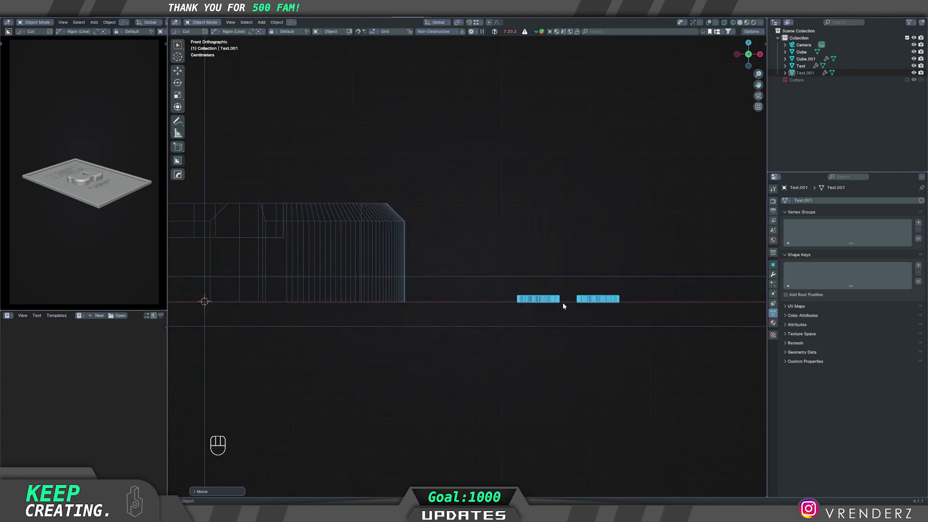
middle_click(537, 293)
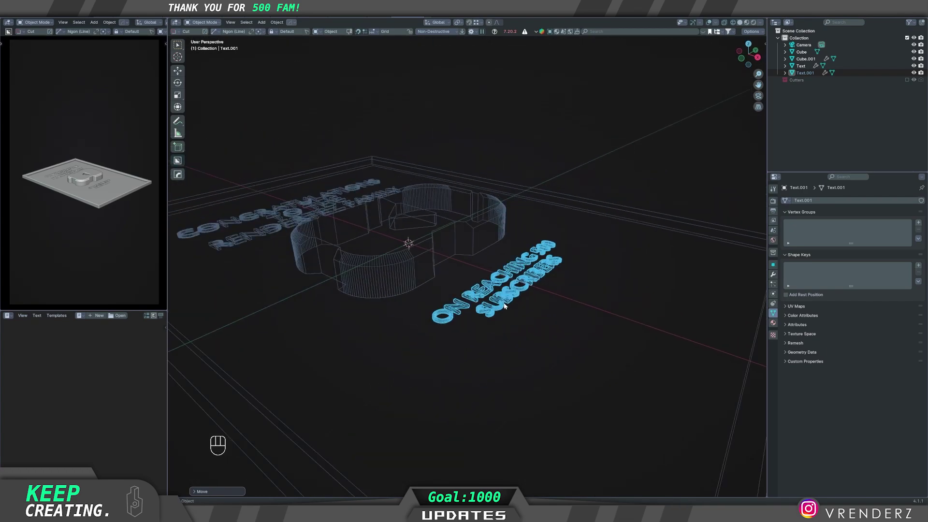
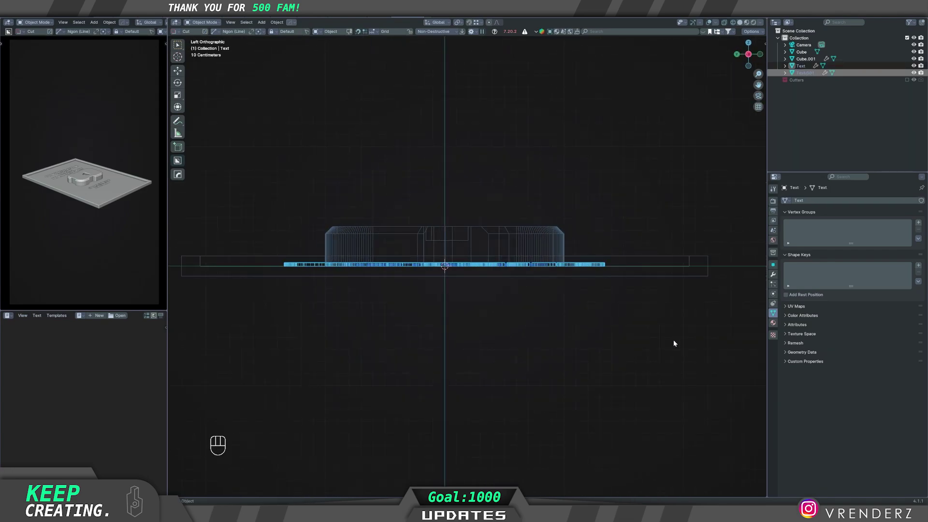
left_click(714, 338)
key("s")
key("z")
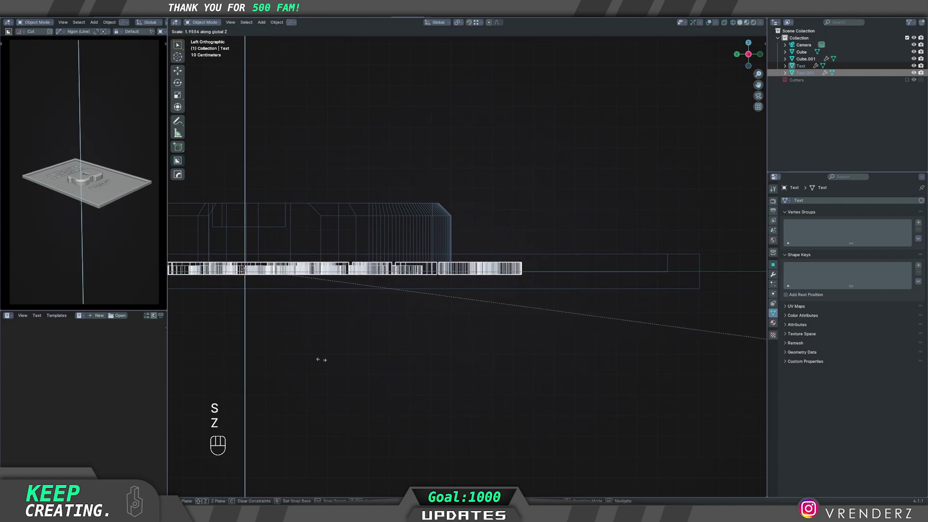
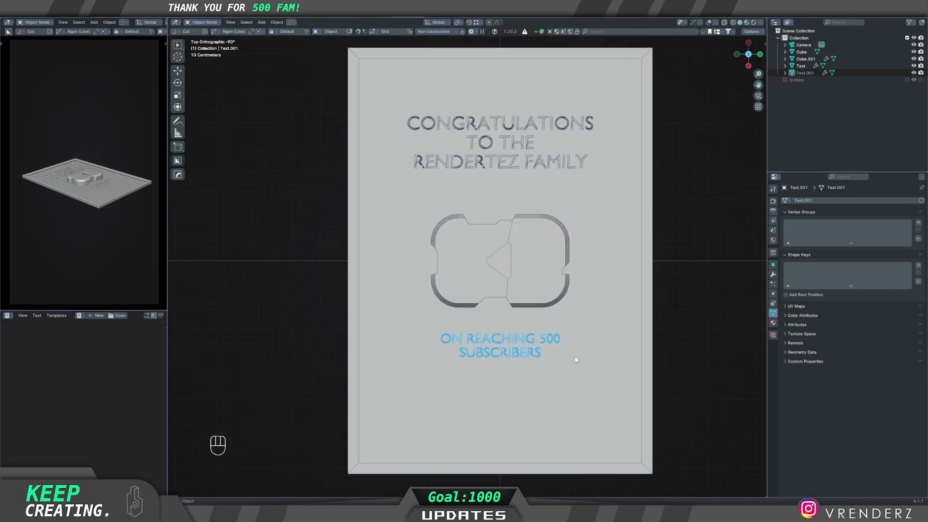
- Scale the subscriber text up to match the heading, then select the ground slab
key("s")
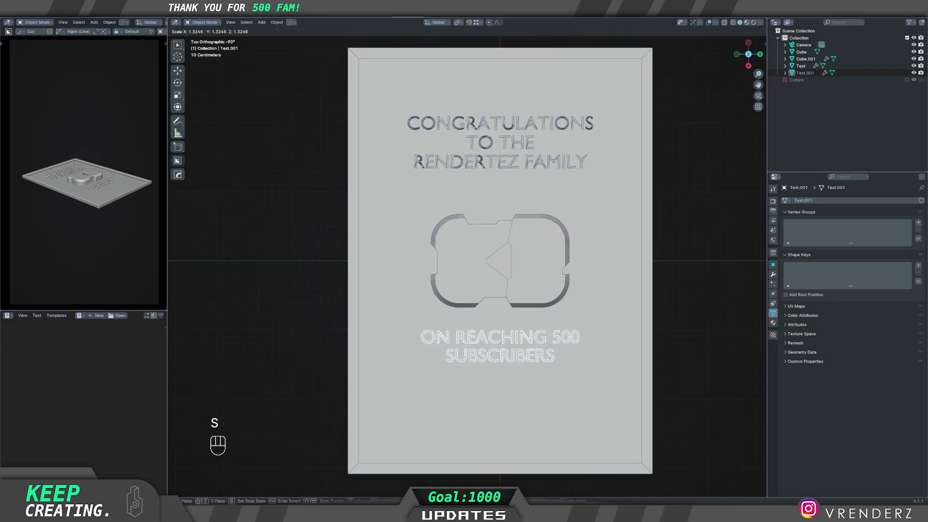
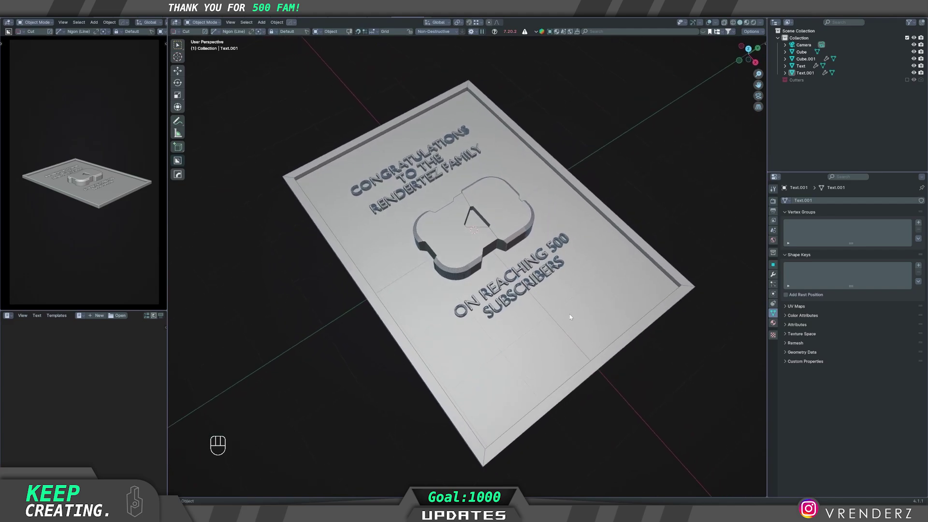
left_click_drag(569, 318, 572, 294)
left_click(568, 305)
left_click_drag(562, 371, 564, 322)
- Edit the ground slab mesh down to a single flat plane and return to object mode
key("Tab")
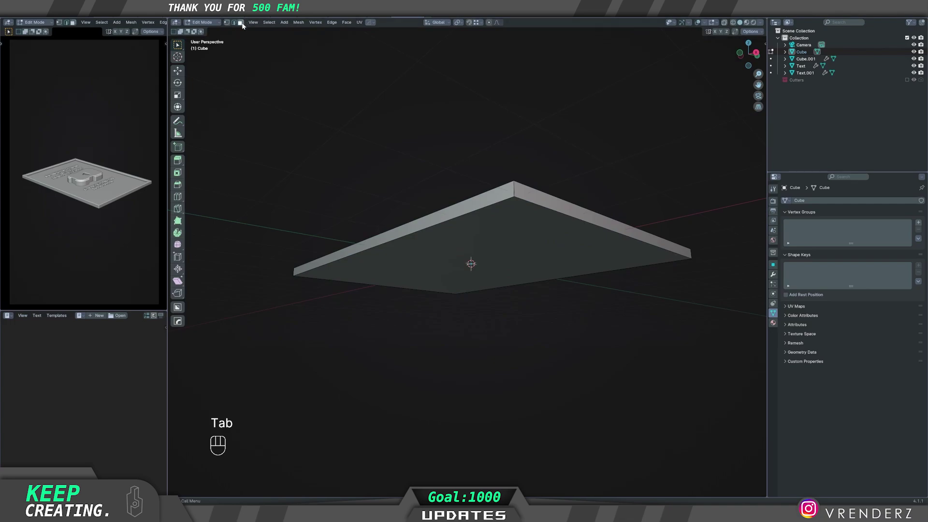
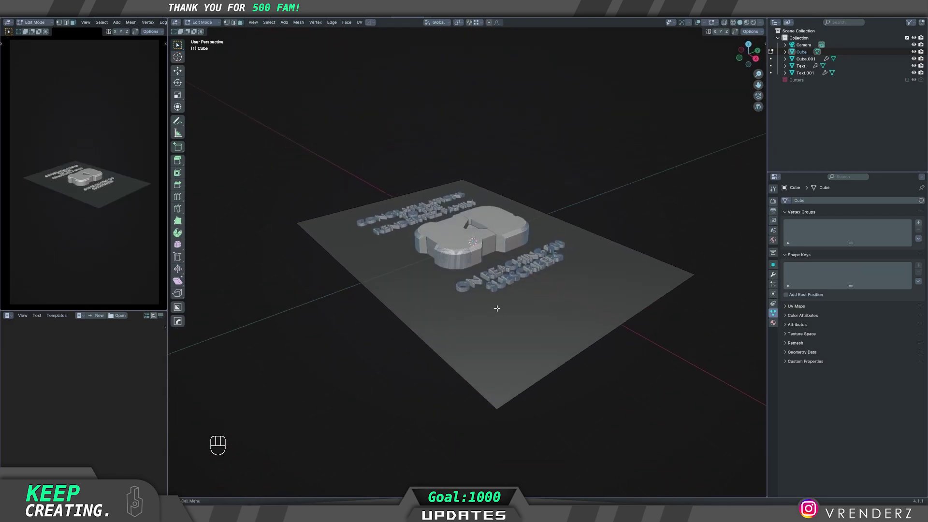
key("Tab")
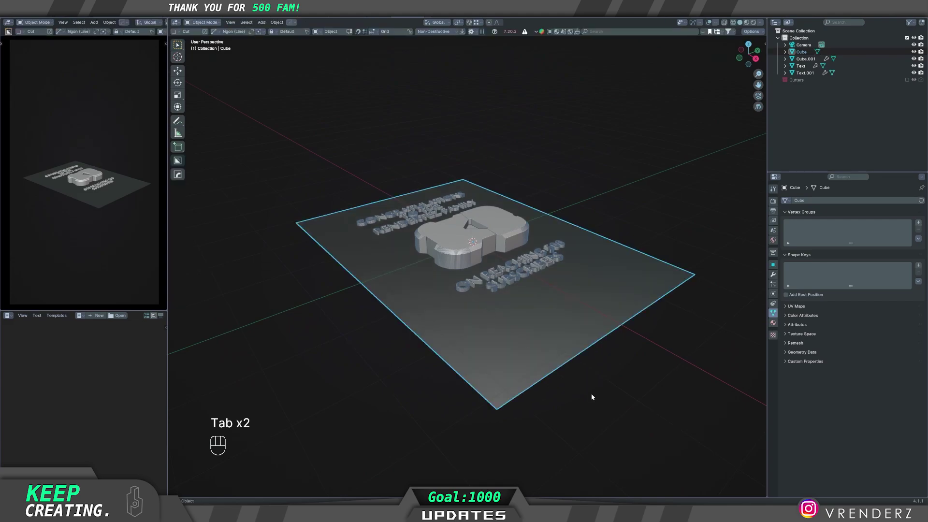
left_click(534, 324)
left_click_drag(565, 352, 560, 379)
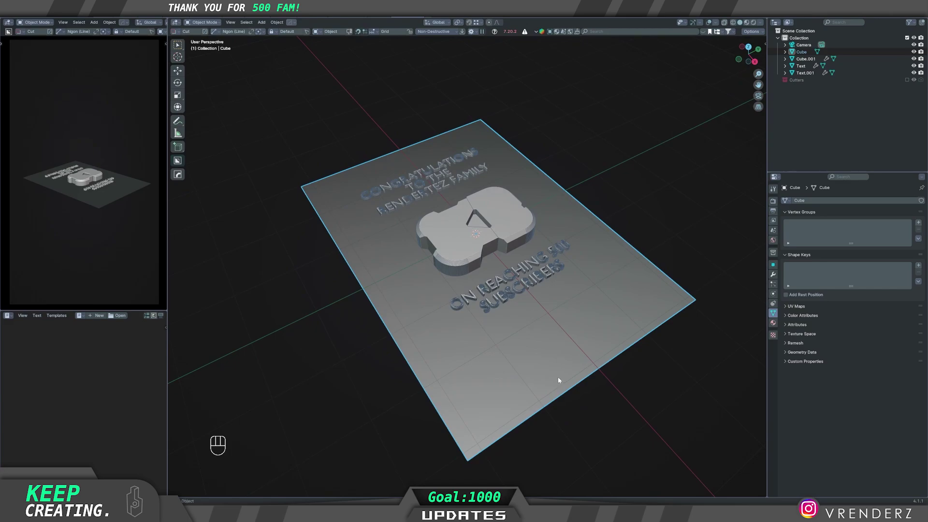
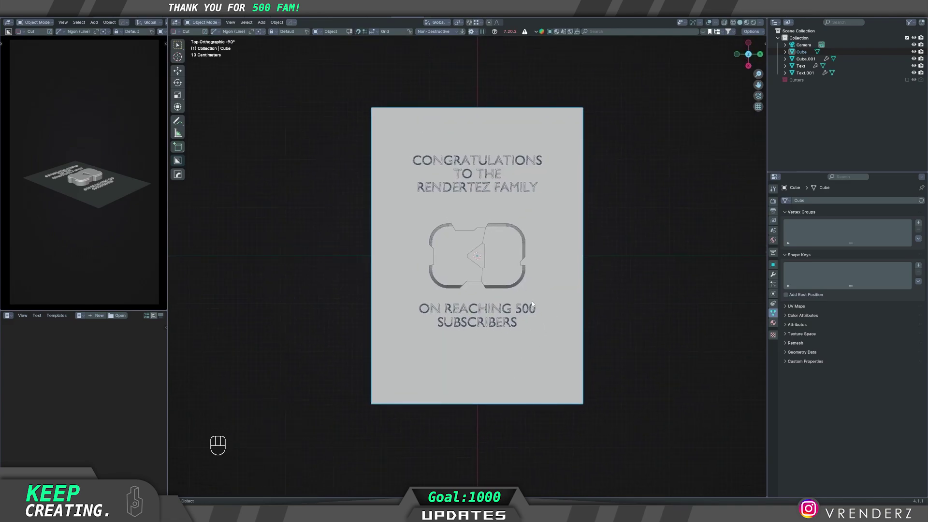
- Bring up the BoxCutter helper to cut with Ngon (Line) on the top edge
key("d")
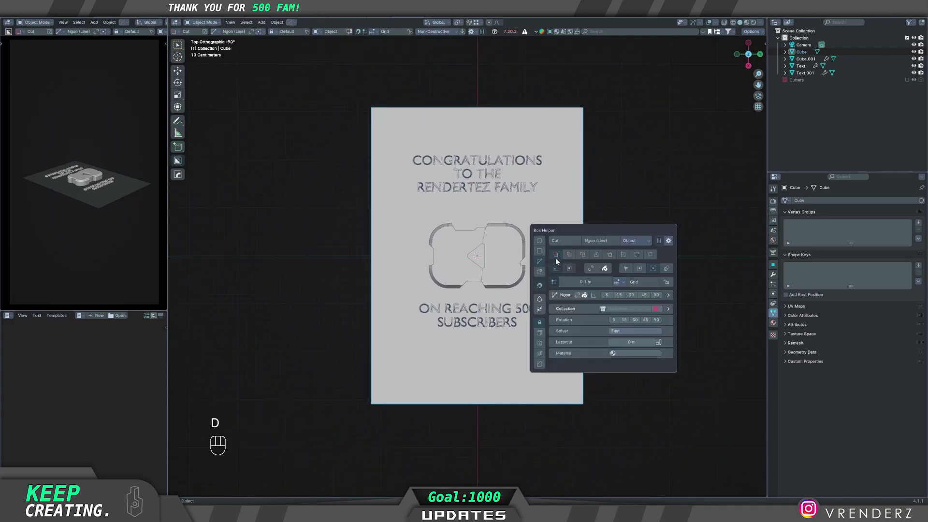
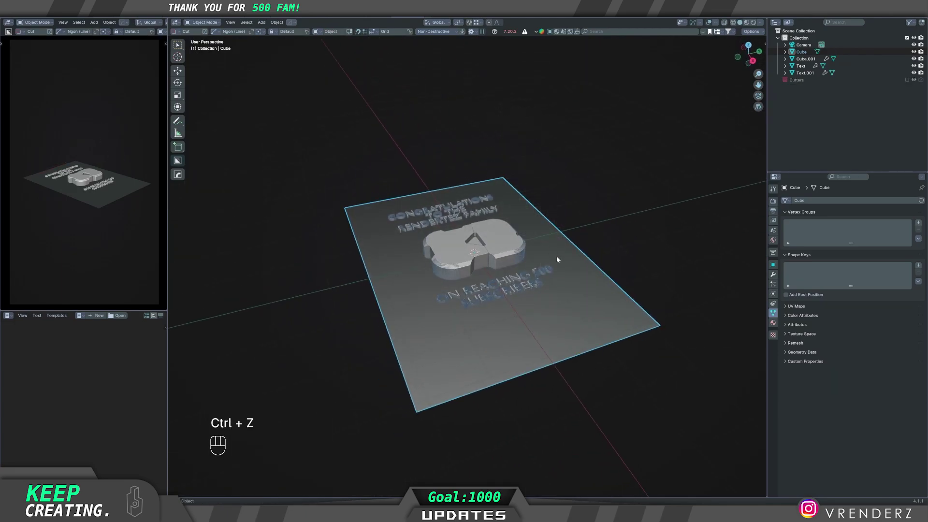
- Add a Solidify modifier to the board, adjust and confirm its thickness into a thin plaque
left_click_drag(534, 272, 545, 255)
left_click(550, 298)
key("v")
left_click(562, 352)
key("q")
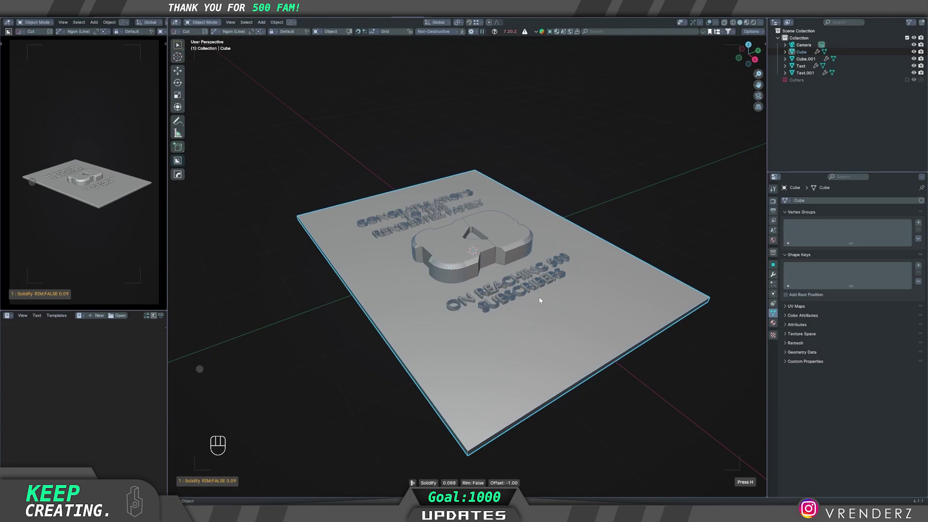
left_click(544, 301)
key("q")
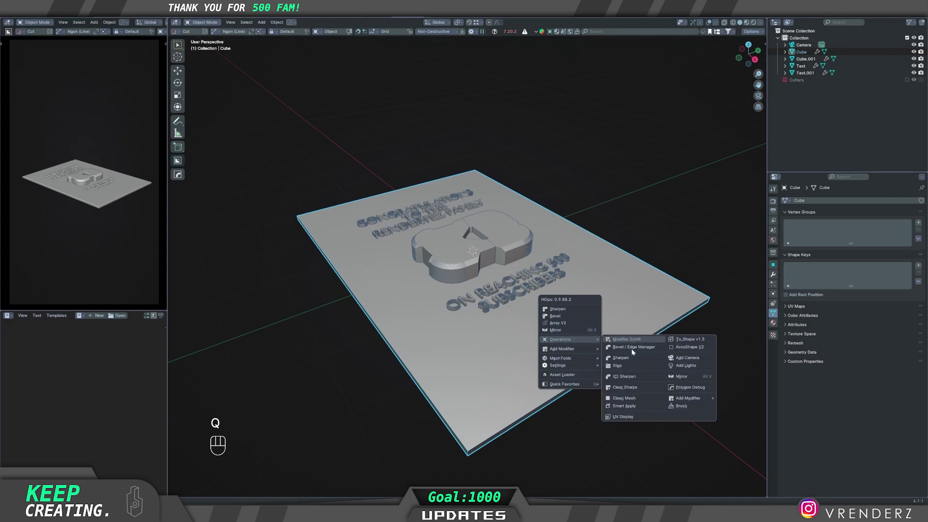
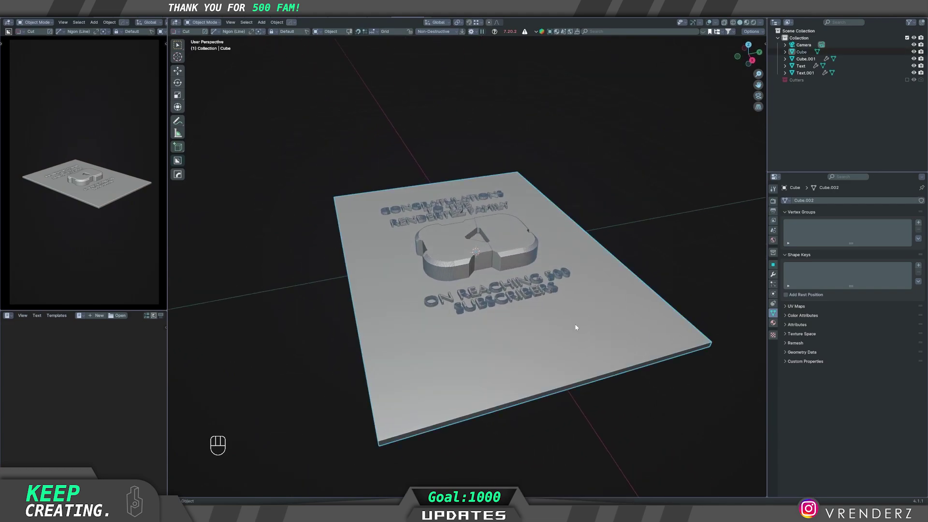
- Inspect the plaque from directly above after Smart Apply bakes the thickness
left_click_drag(558, 330, 499, 320)
left_click(477, 336)
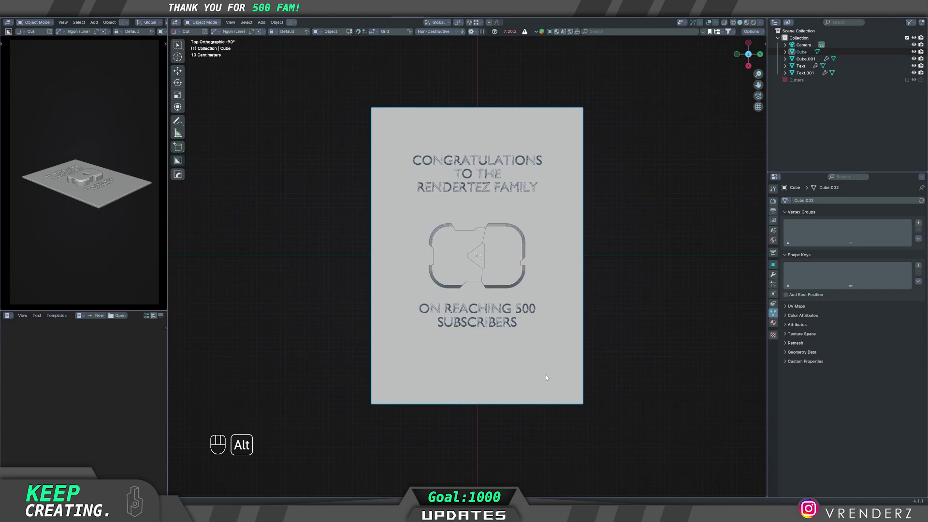
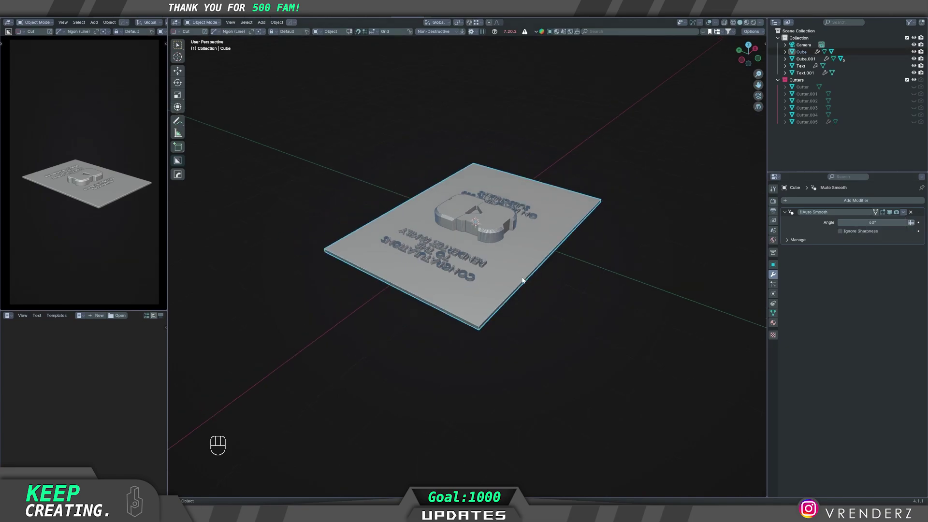
- Switch the BoxCutter shape to Ngon in the helper
left_click_drag(574, 264, 486, 273)
left_click_drag(523, 330, 491, 289)
key("d")
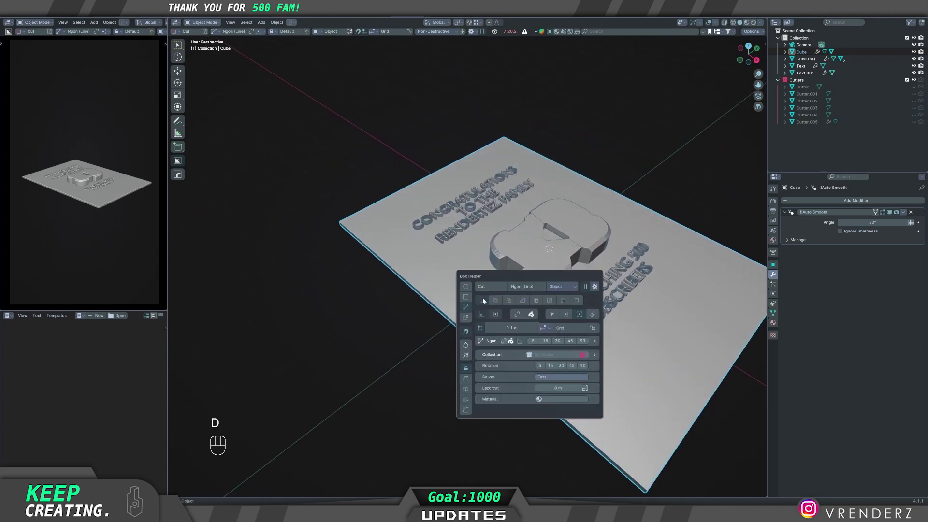
left_click_drag(456, 292, 511, 294)
left_click(516, 337)
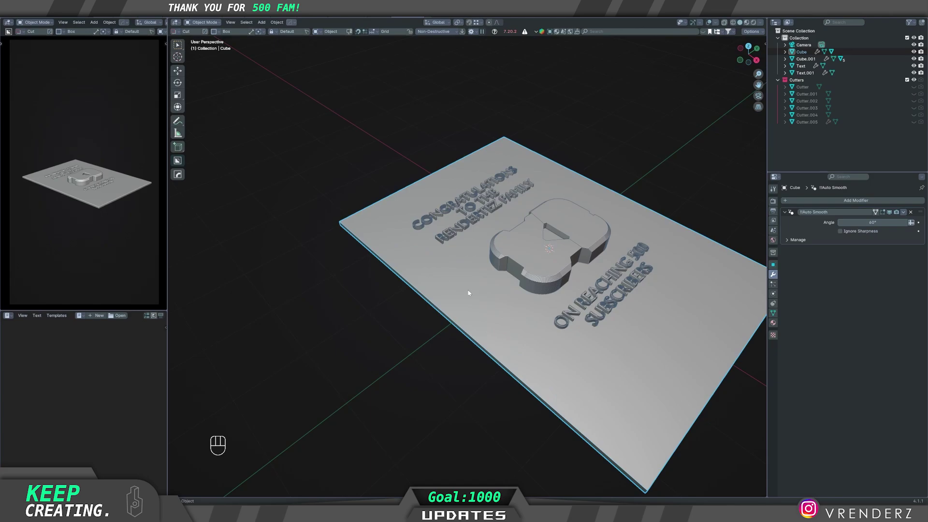
- Draw an ngon cutter over the top edge to add a wide boolean notch
key("d")
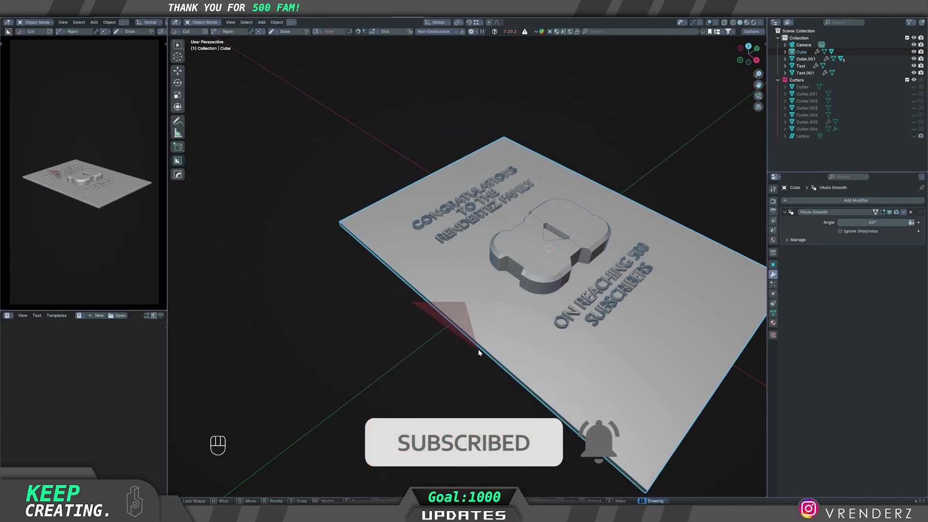
left_click(482, 380)
left_click(413, 305)
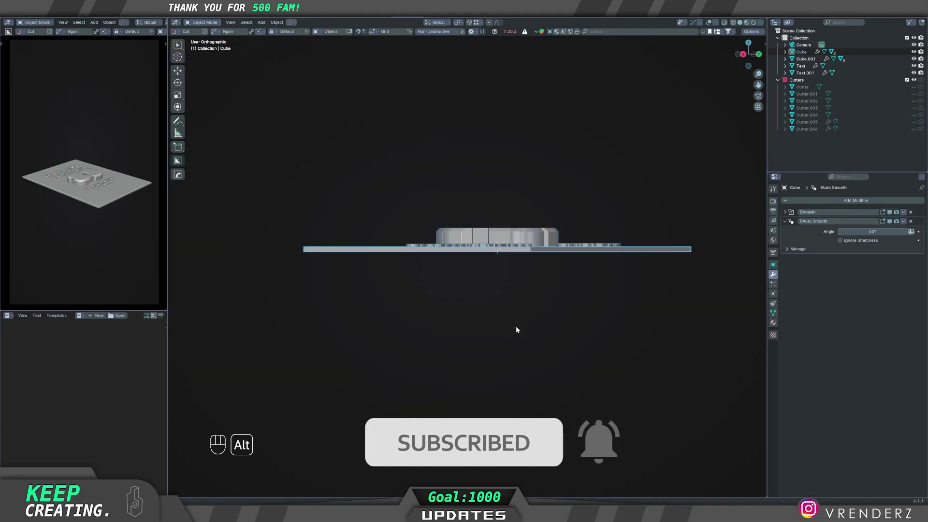
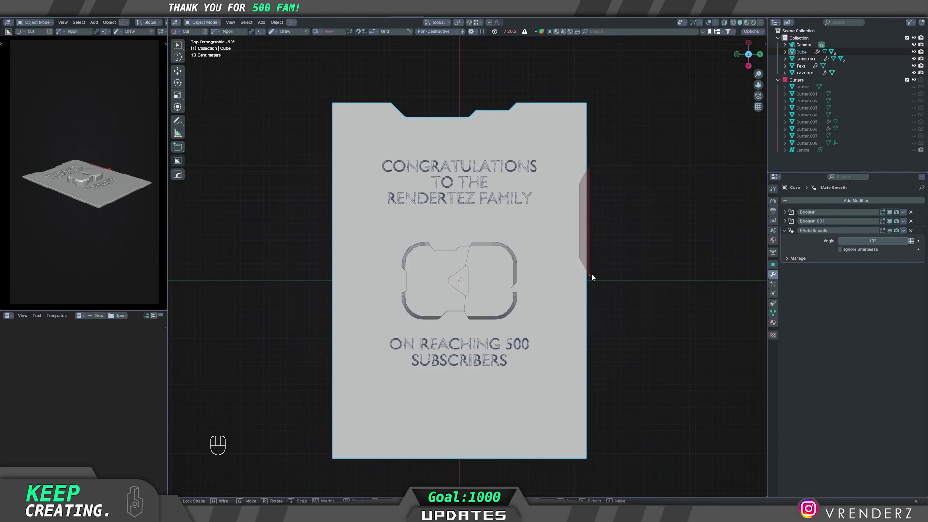
- Finish and confirm a second ngon notch cut into the plaque's right edge
left_click(591, 277)
key("space")
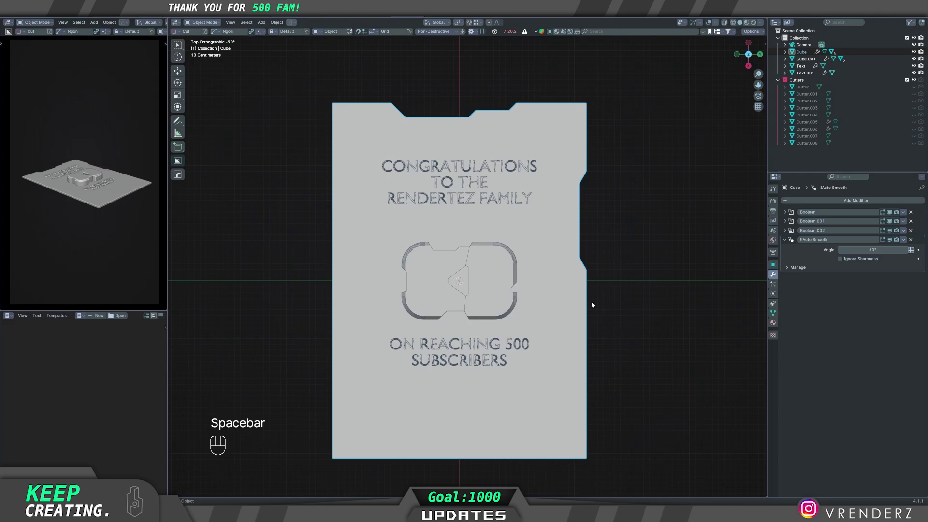
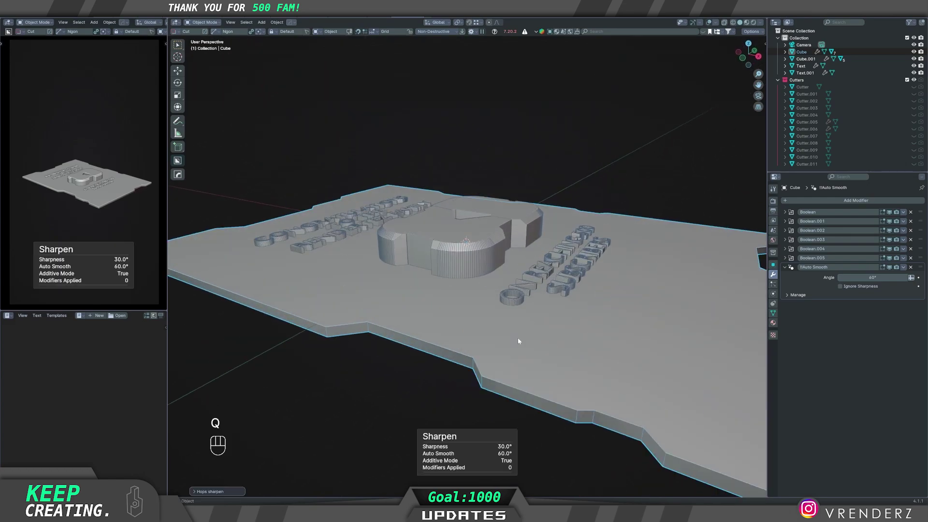
- Return the viewport to solid shading and check the HardOps options for the notched plaque
left_click(539, 328)
right_click(540, 327)
left_click(489, 312)
right_click(490, 311)
key("z")
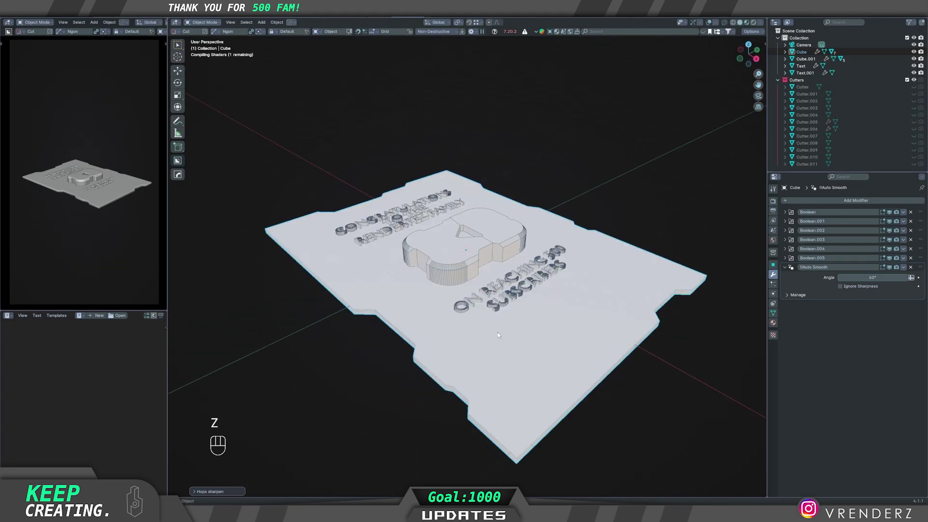
key("z")
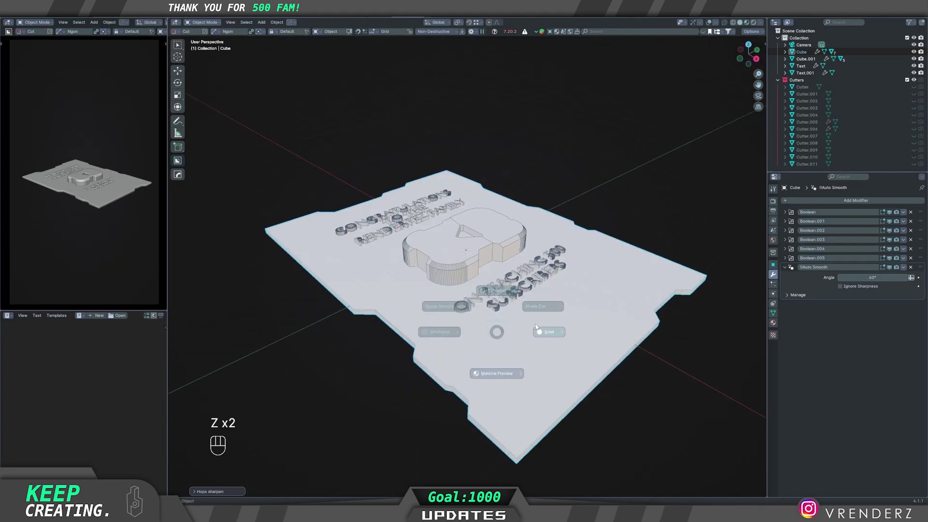
left_click(490, 328)
key("q")
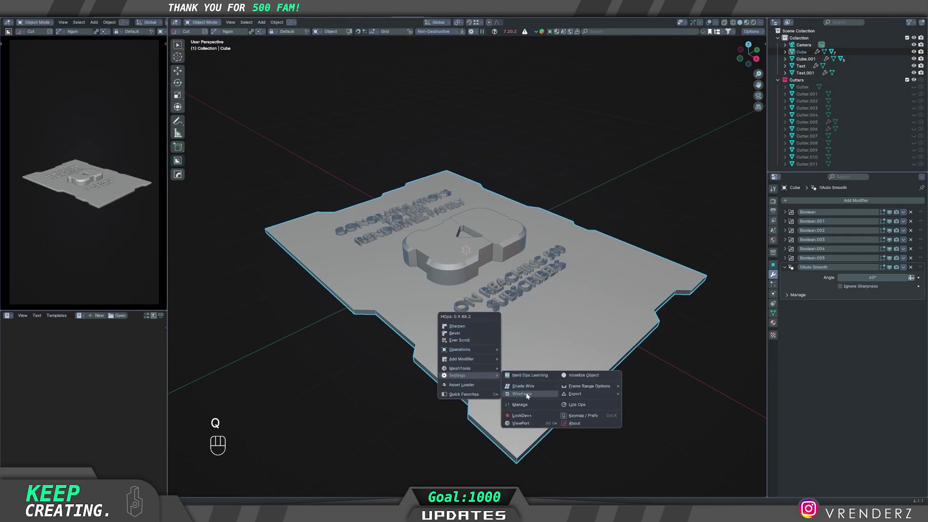
- Use the file actions pie, inspect the plaque surface closely and bring up HardOps Sharpen
left_click_drag(517, 307, 528, 301)
key("ctrl+s")
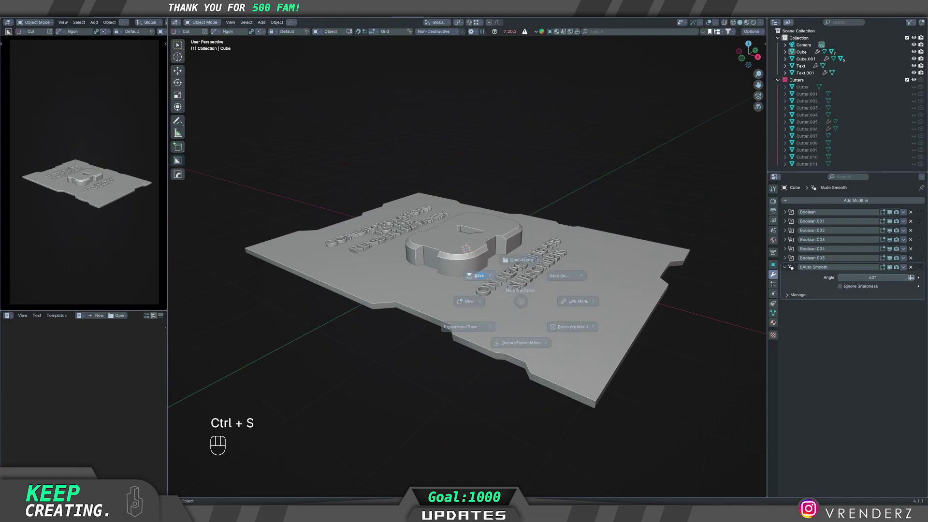
left_click(452, 306)
right_click(451, 307)
left_click(408, 324)
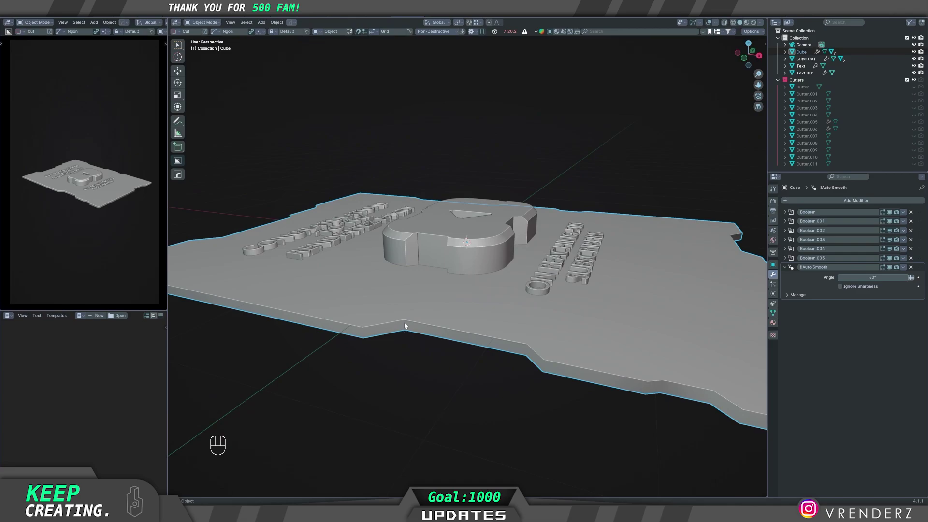
left_click(454, 345)
right_click(454, 345)
left_click_drag(607, 343, 579, 341)
left_click(509, 329)
key("q")
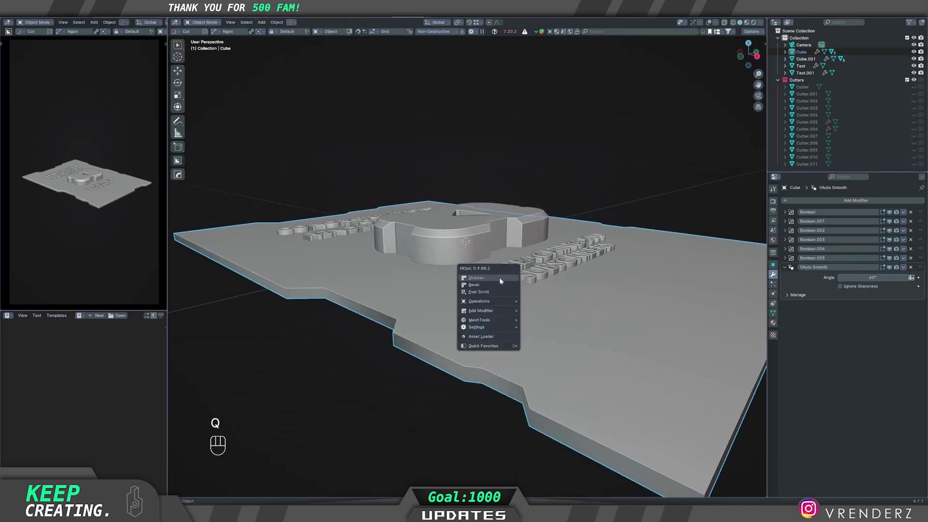
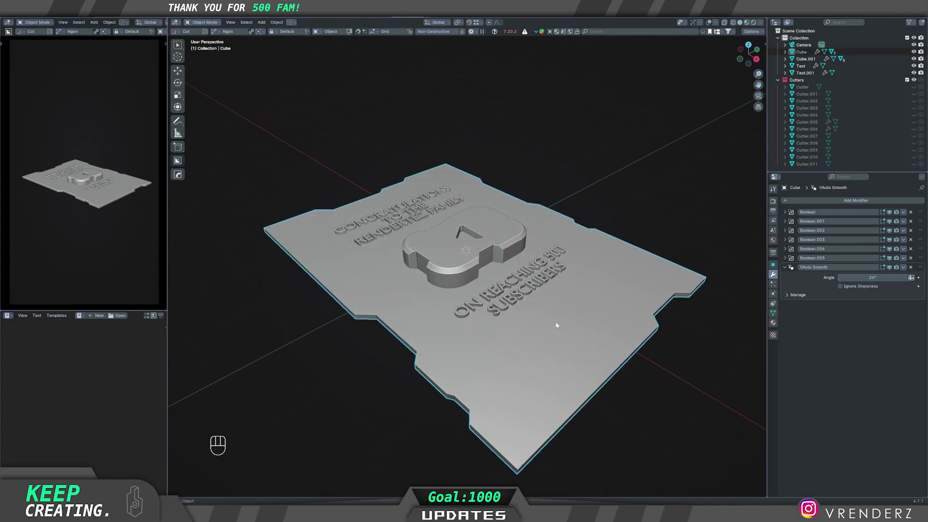
- Smart Apply all seven modifiers into the plaque mesh and enter Edit Mode
key("q")
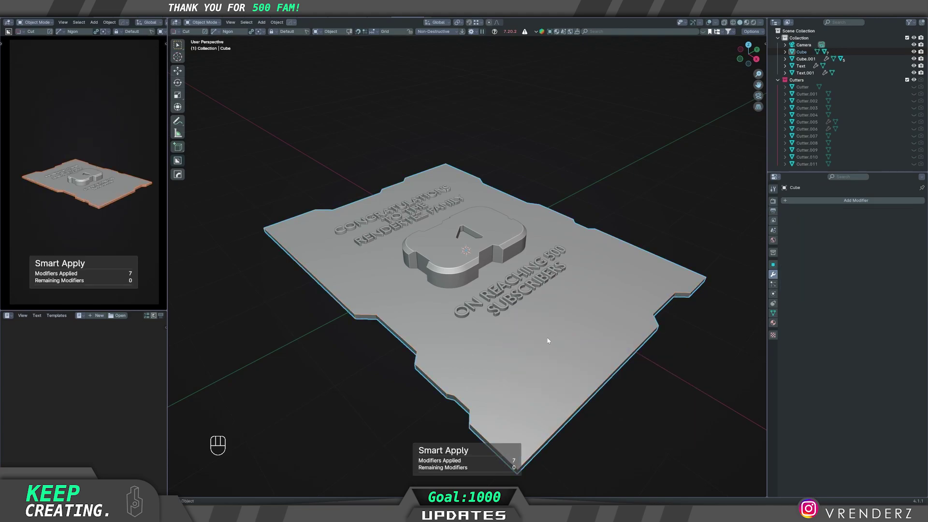
middle_click(554, 338)
key("Tab")
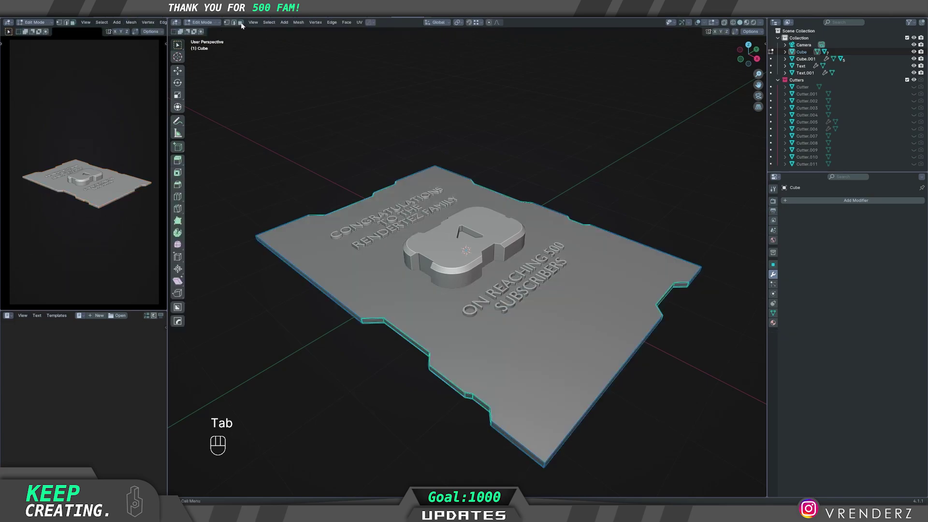
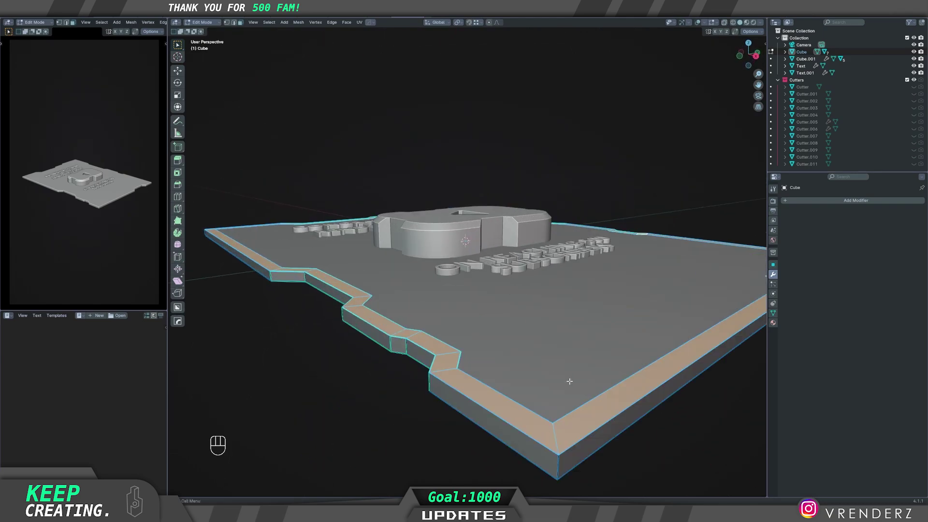
- Extrude the inset border faces up into a raised frame and return to Object Mode
key("e")
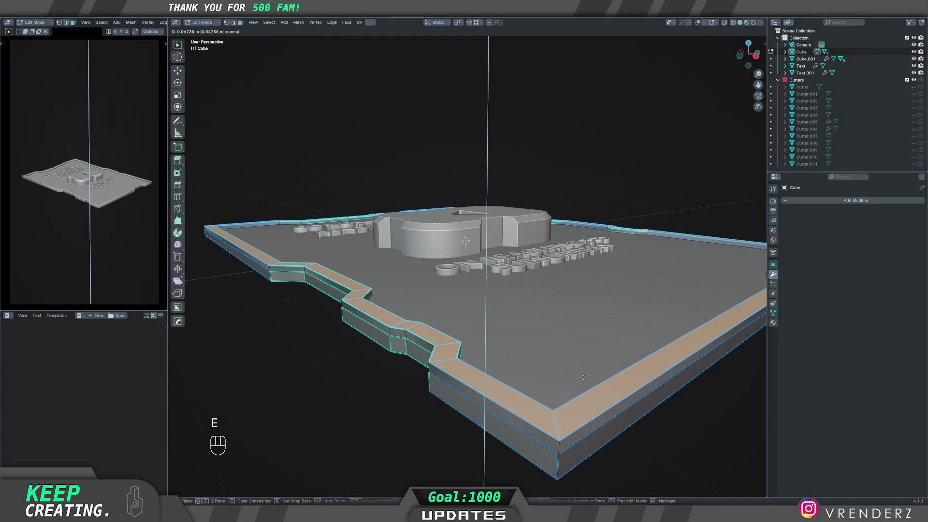
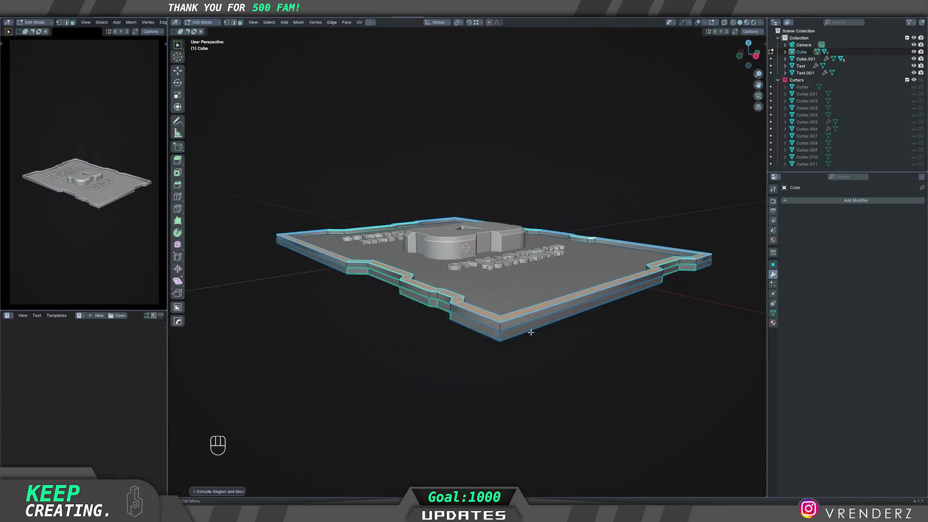
key("Tab")
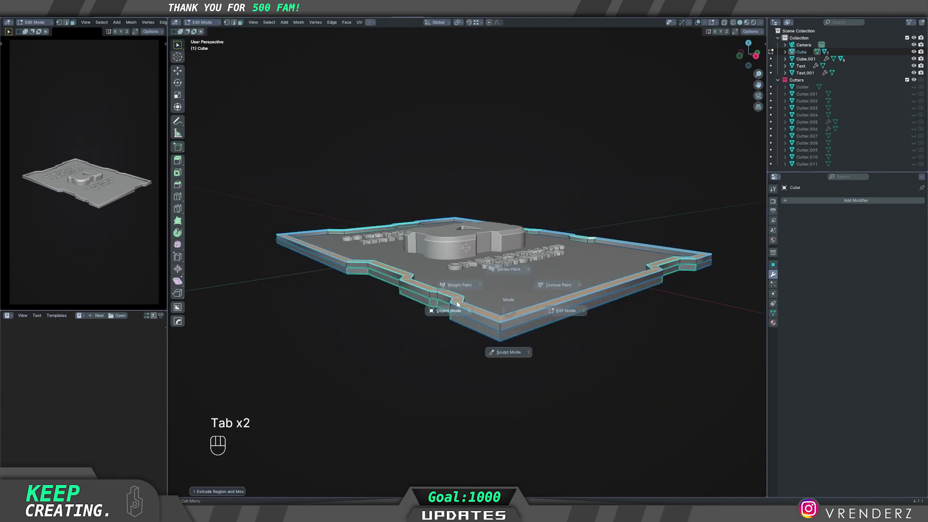
middle_click(541, 361)
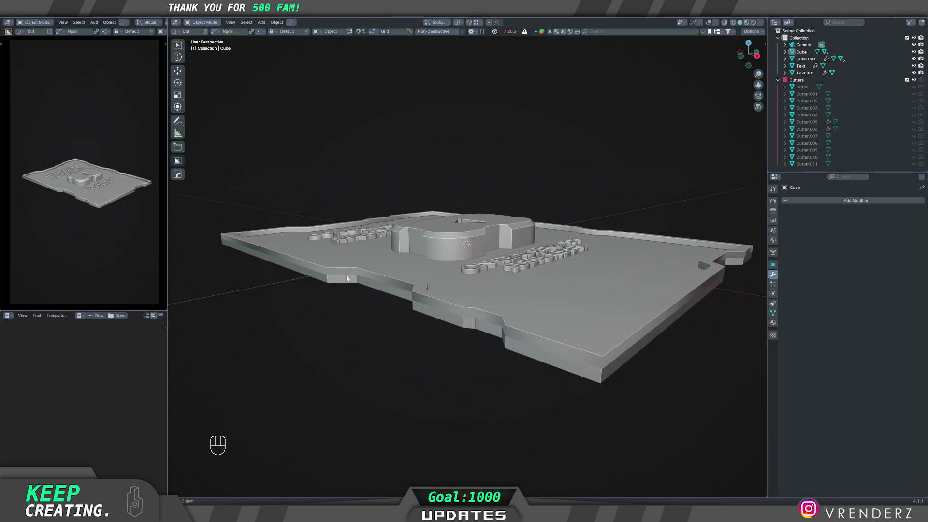
- Bring up the HardOps menu to Sharpen the bordered Cube with Auto Smooth
key("q")
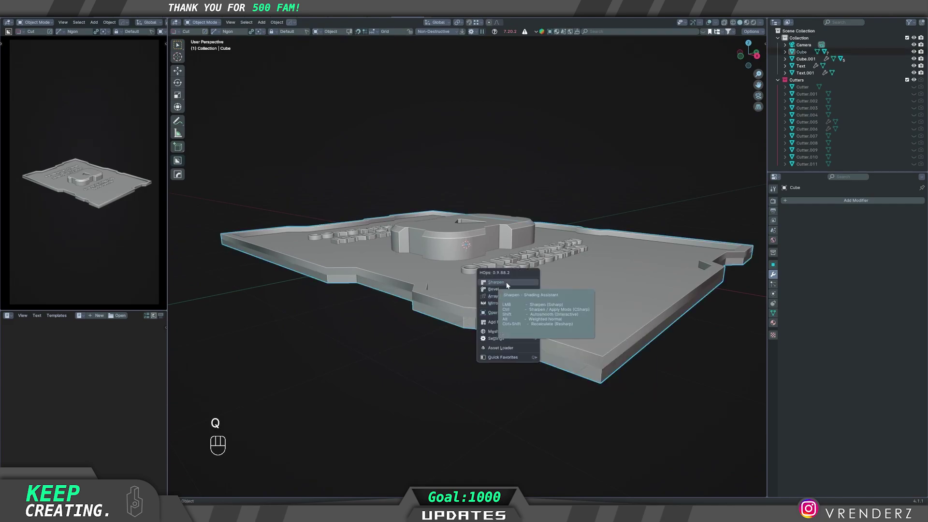
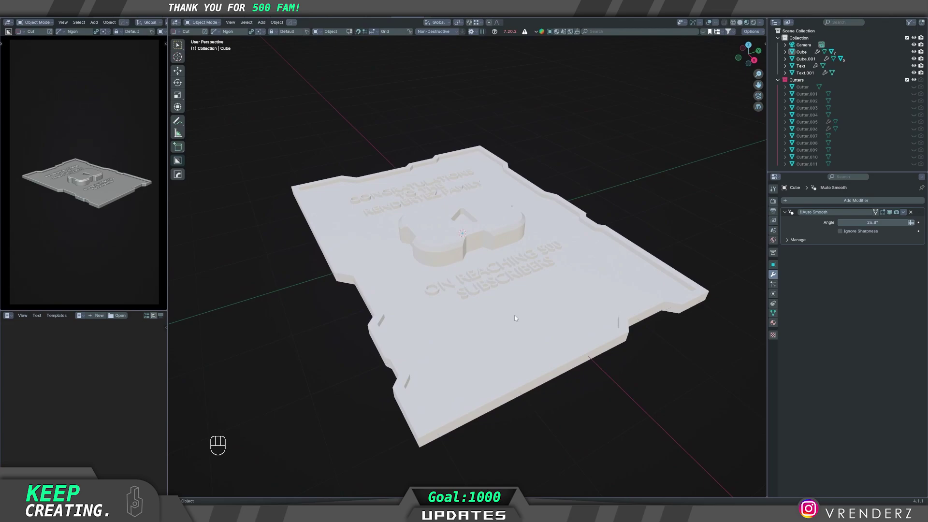
- Create a new material named Frame with a dark navy base colour for the plaque
left_click(641, 268)
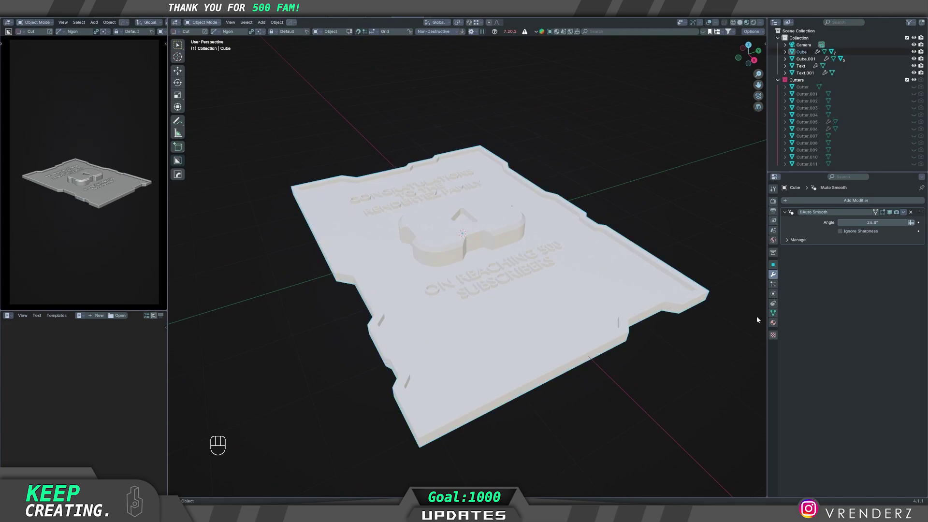
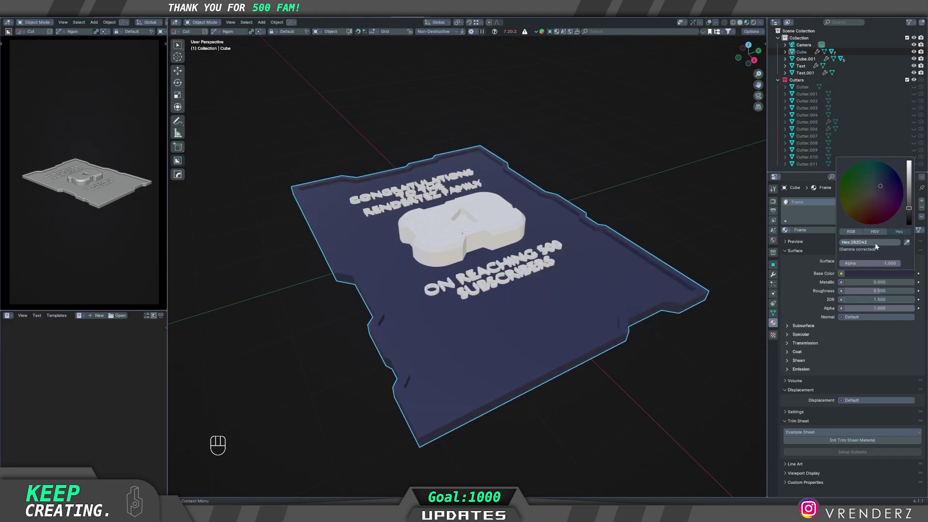
left_click_drag(550, 326, 547, 338)
left_click(534, 325)
right_click(534, 325)
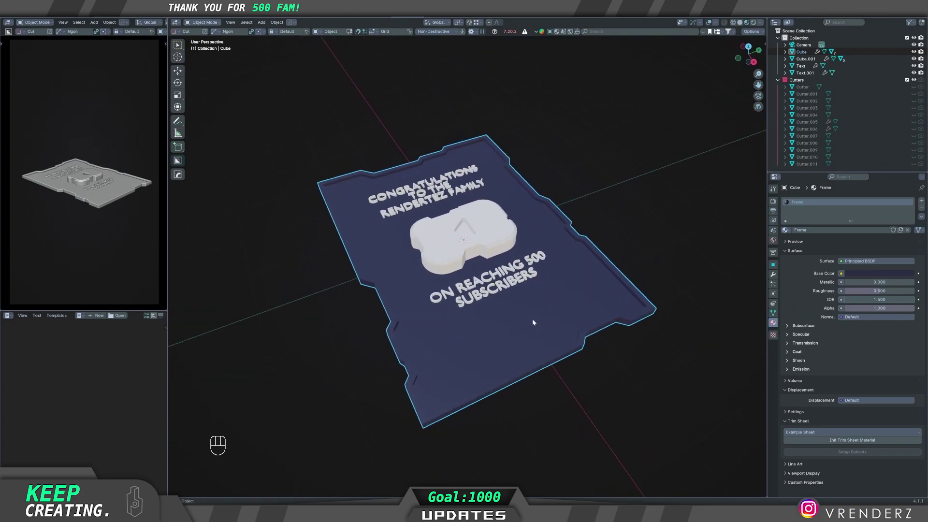
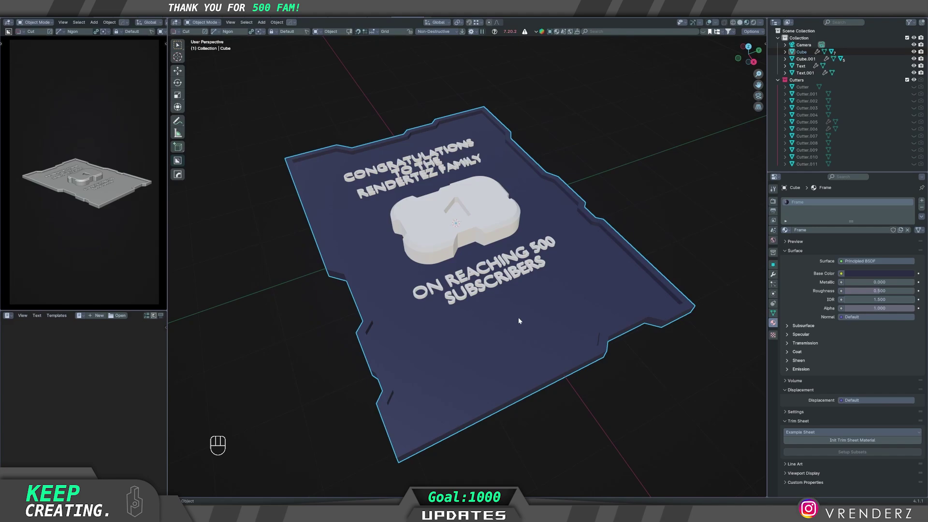
- Assign a new pale blue-grey material slot to the plaque's inner top face in Edit Mode
key("Tab")
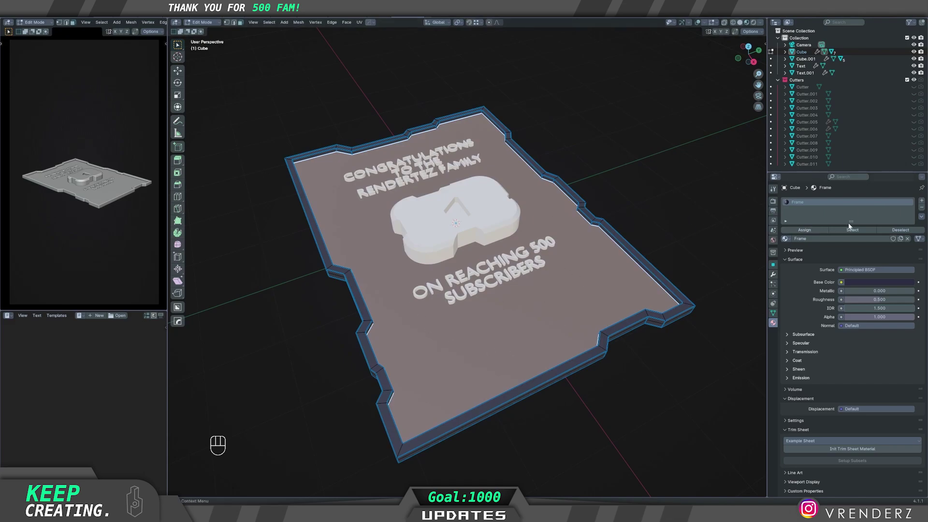
left_click(924, 202)
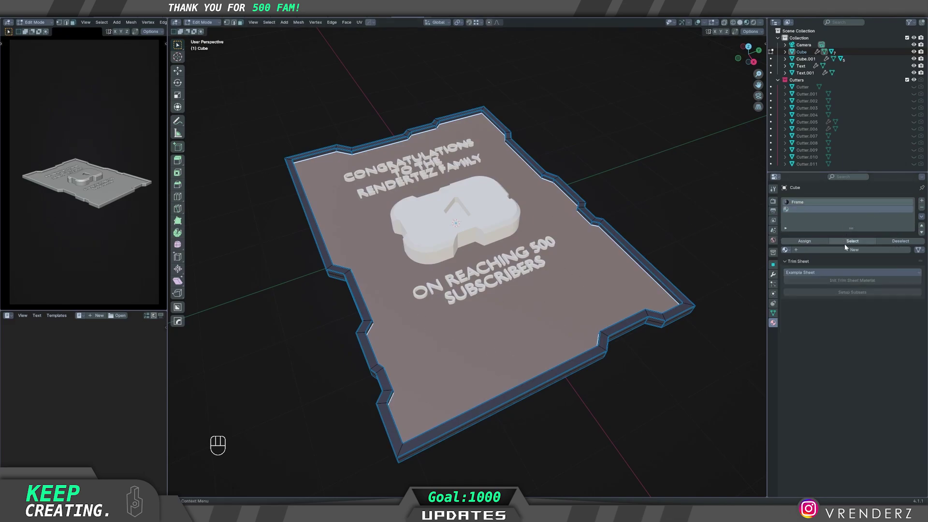
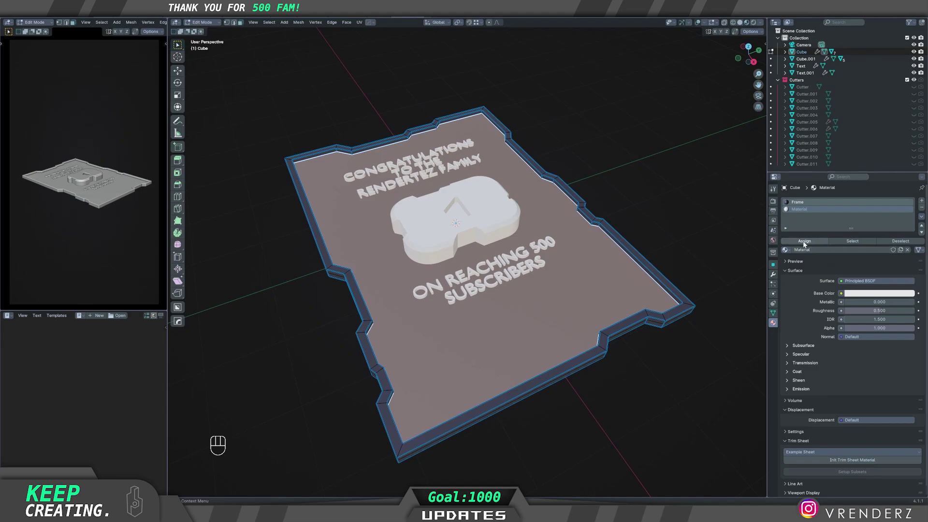
left_click(805, 243)
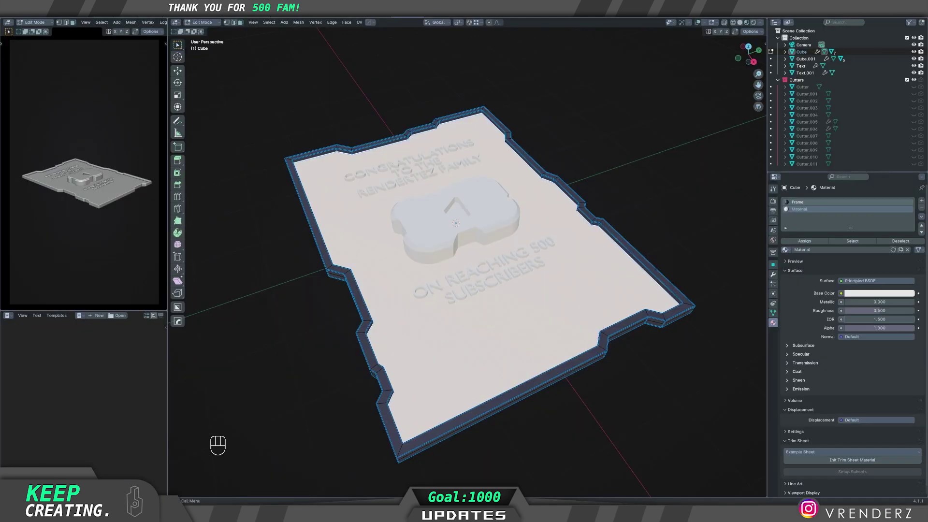
left_click(872, 295)
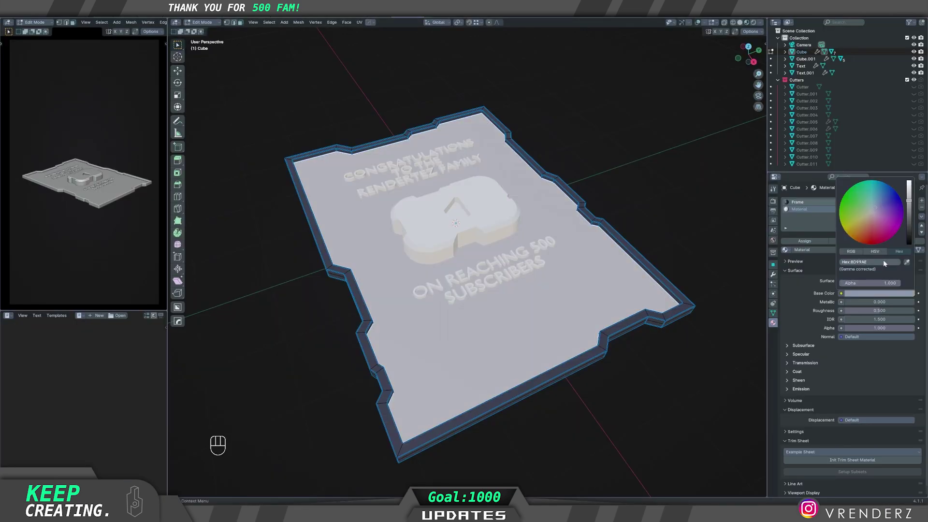
key("Tab")
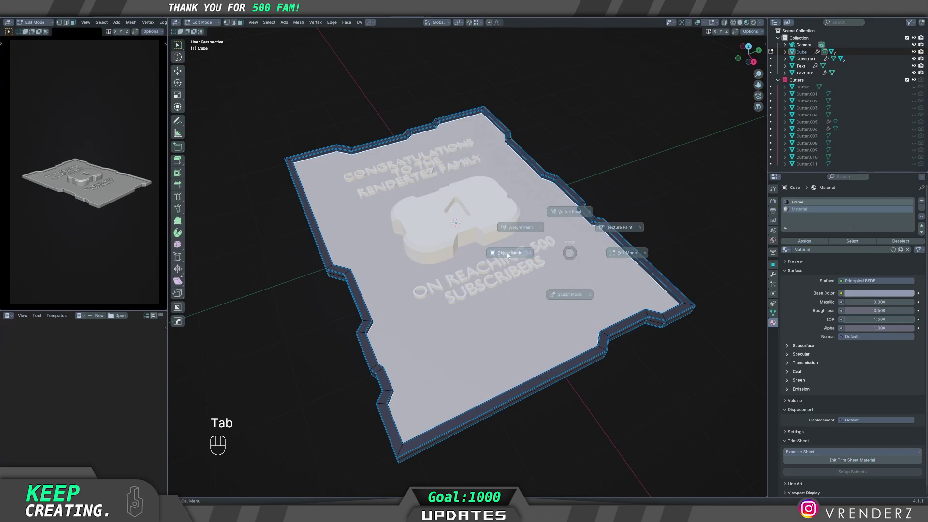
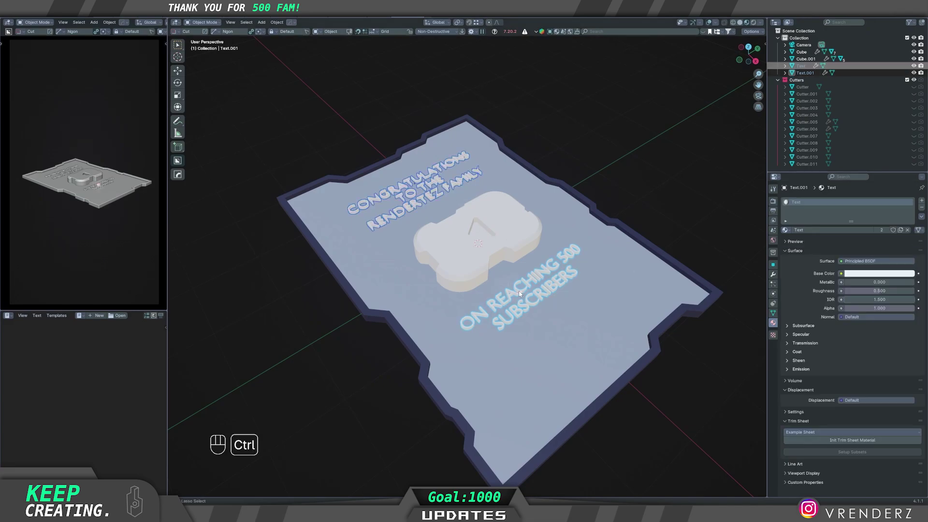
- Link the white Text material to the other text object via Ctrl+L Link Materials
key("ctrl+l")
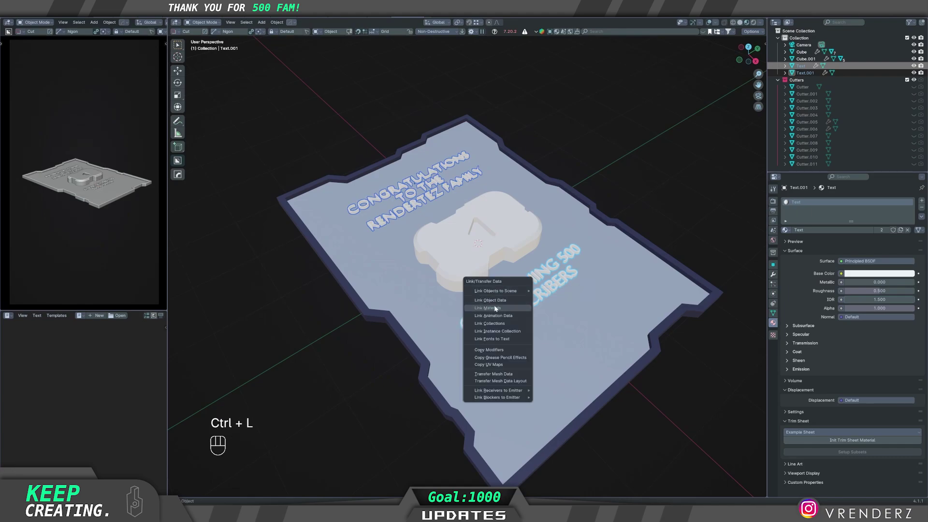
left_click(553, 259)
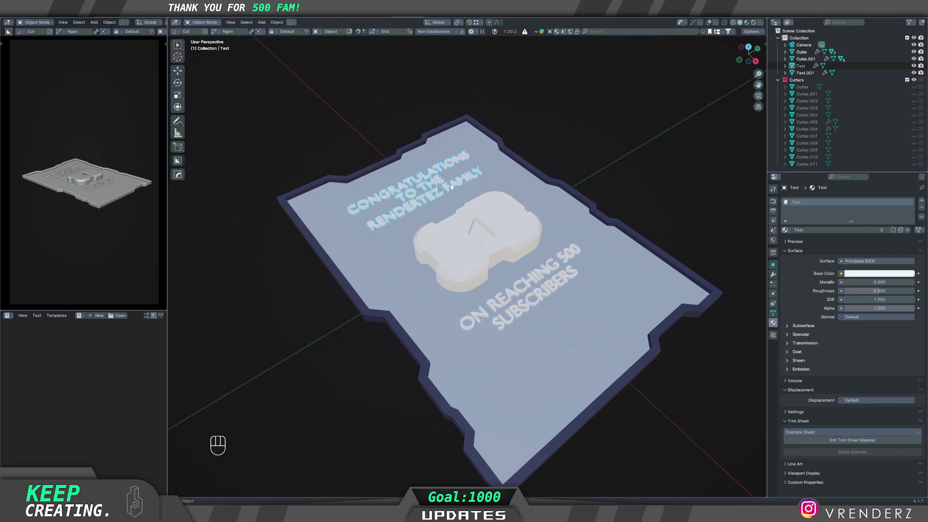
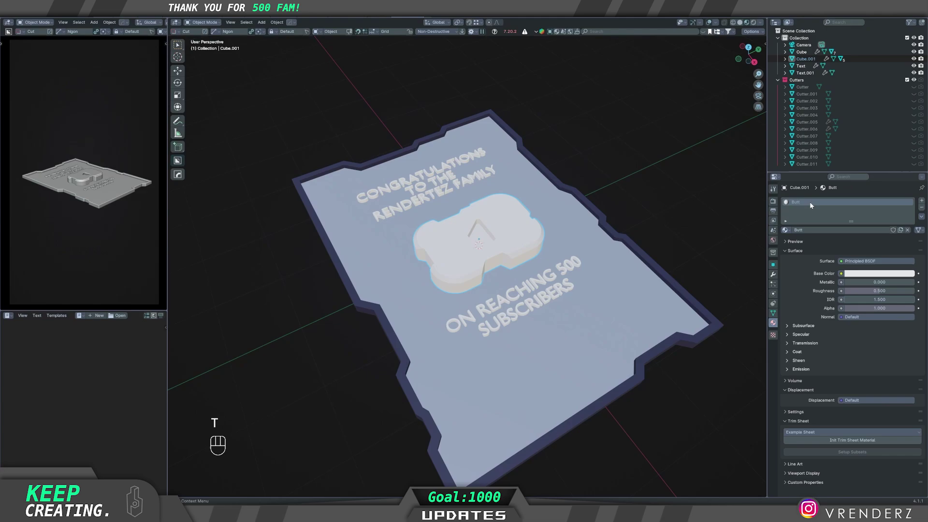
- Set the Butt material's Base Color to red D90429 and orbit to inspect the block
left_click(876, 278)
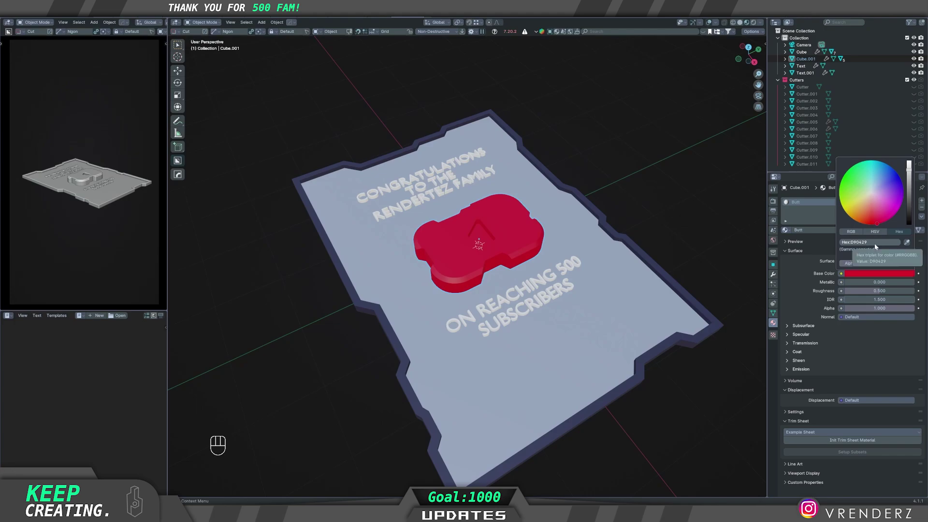
left_click(706, 205)
middle_click(552, 272)
left_click_drag(511, 313, 526, 281)
left_click_drag(539, 305, 555, 289)
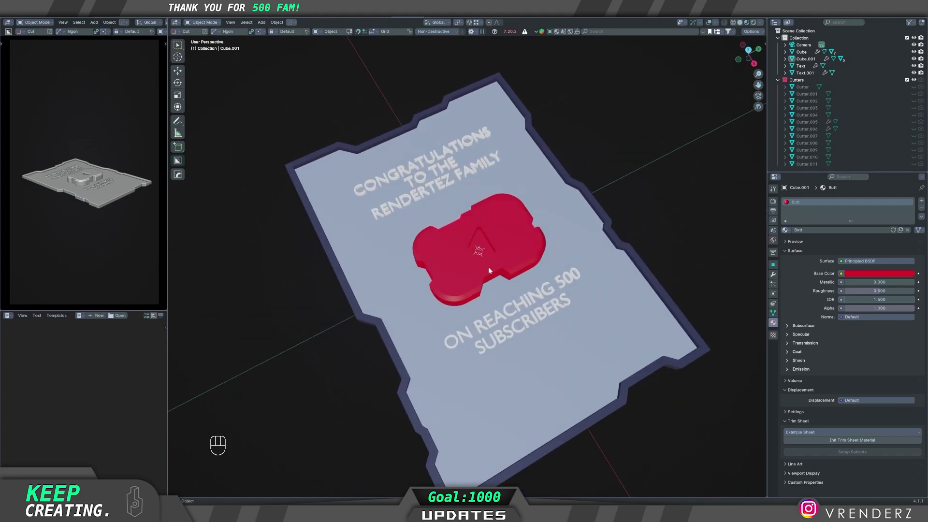
middle_click(485, 270)
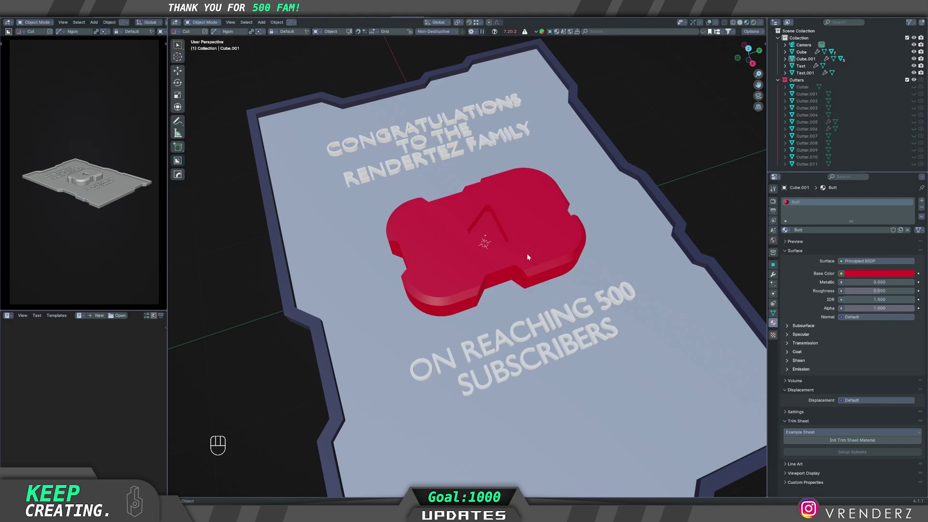
left_click(532, 351)
middle_click(532, 352)
right_click(532, 351)
left_click_drag(530, 284, 557, 347)
middle_click(540, 255)
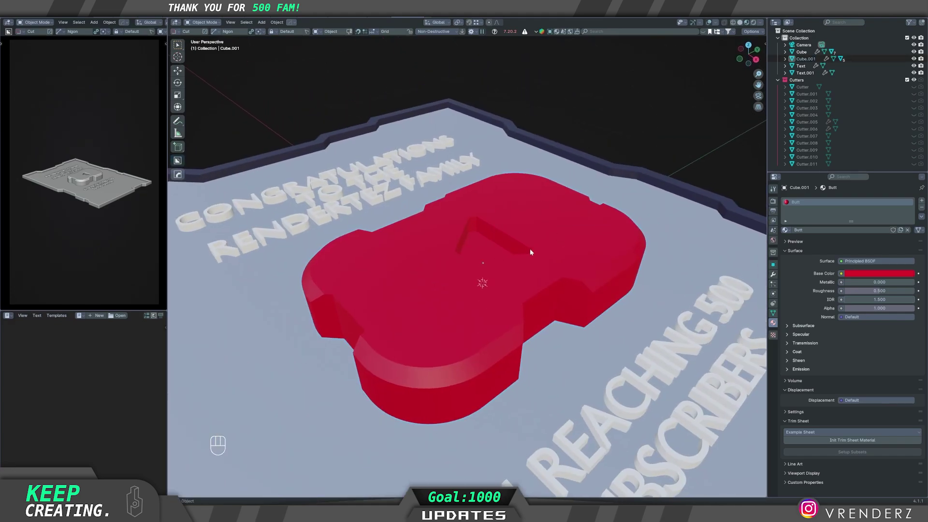
- Switch to solid shading, reveal the cutters and select the notch cutter for a HardOps operation
key("z")
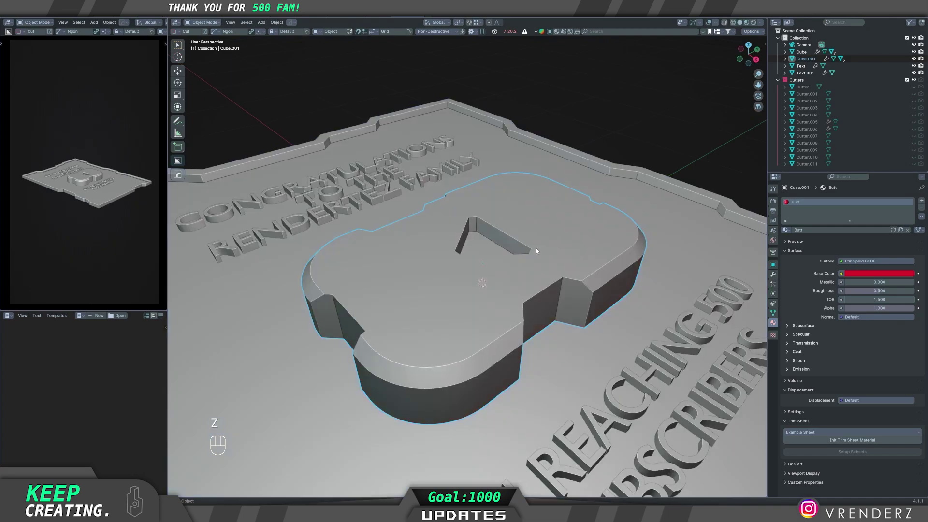
left_click(537, 251)
key("q")
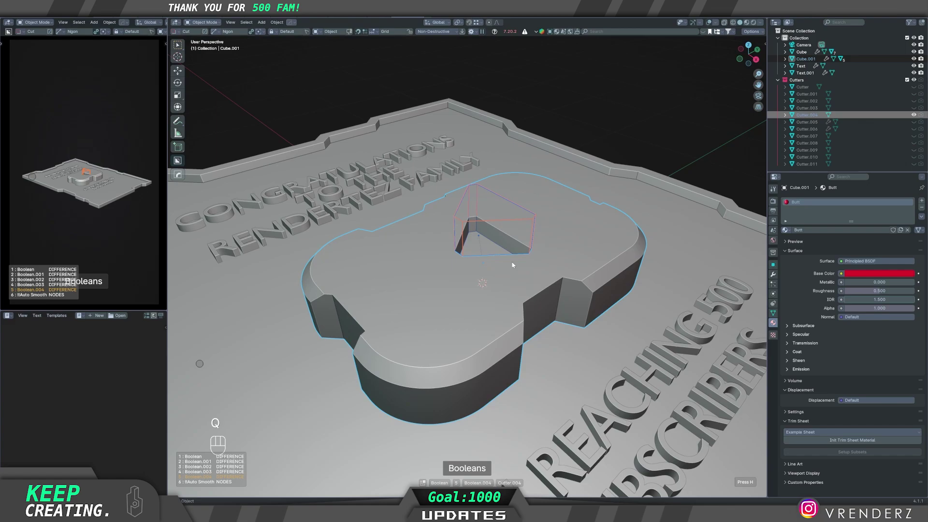
left_click(513, 265)
key("q")
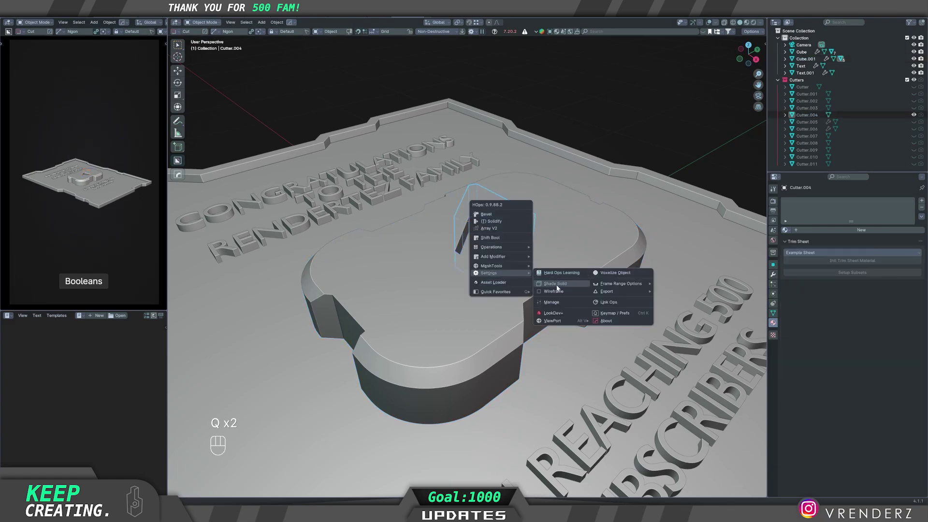
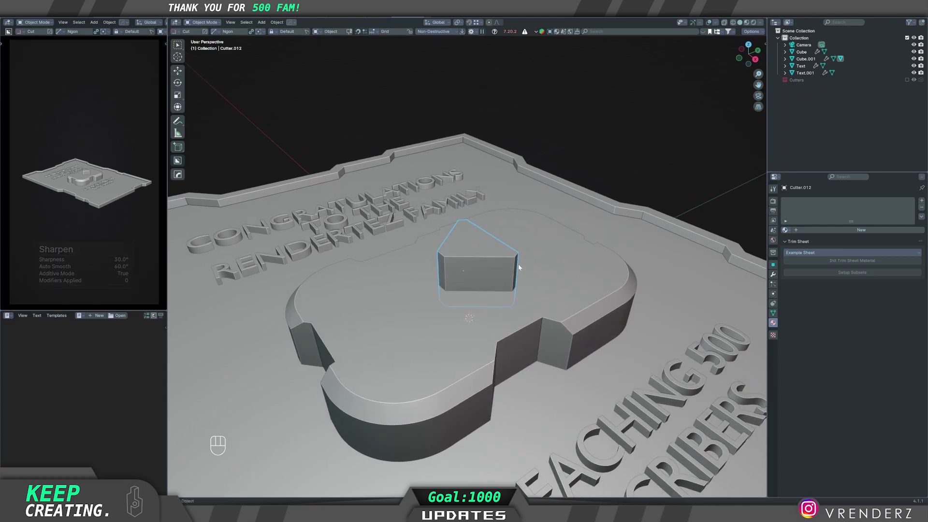
- Scale Cutter.012 down, flatten it along Z and move it about -0.111 m along Z
key("s")
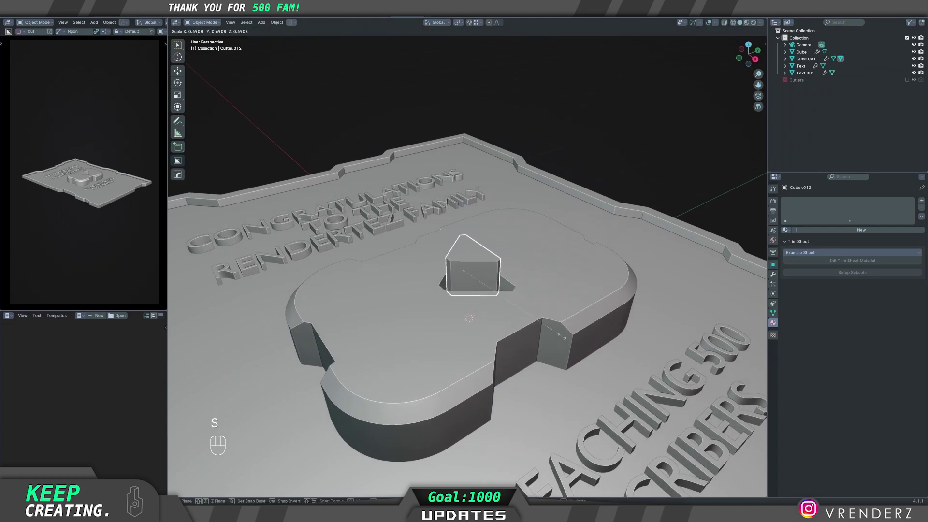
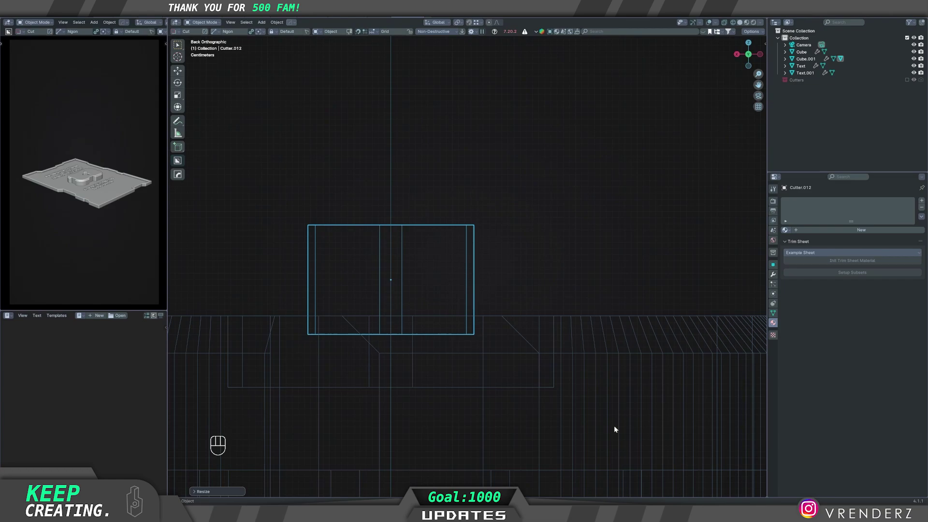
key("s")
key("z")
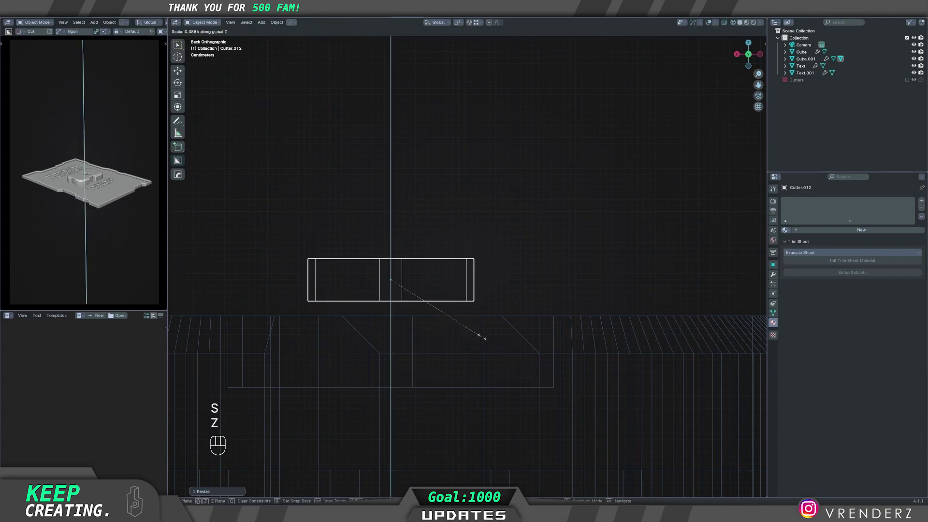
key("g")
key("z")
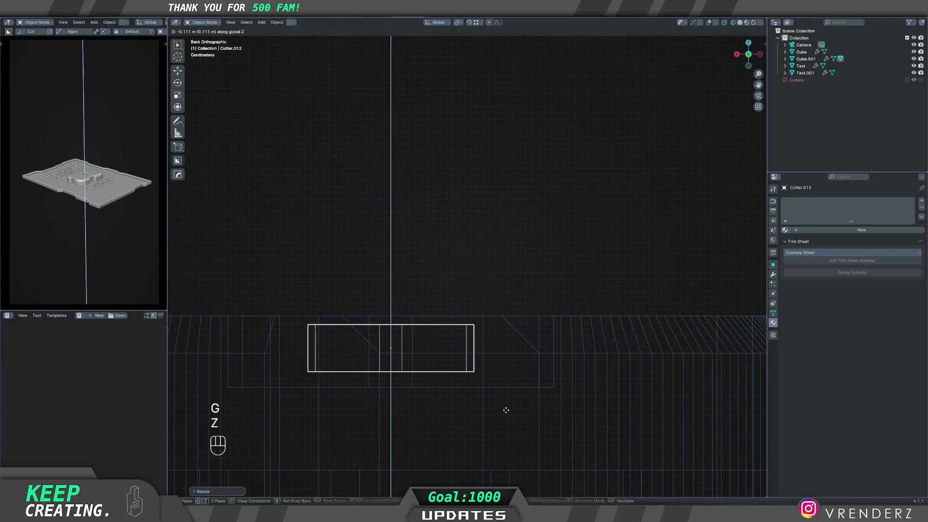
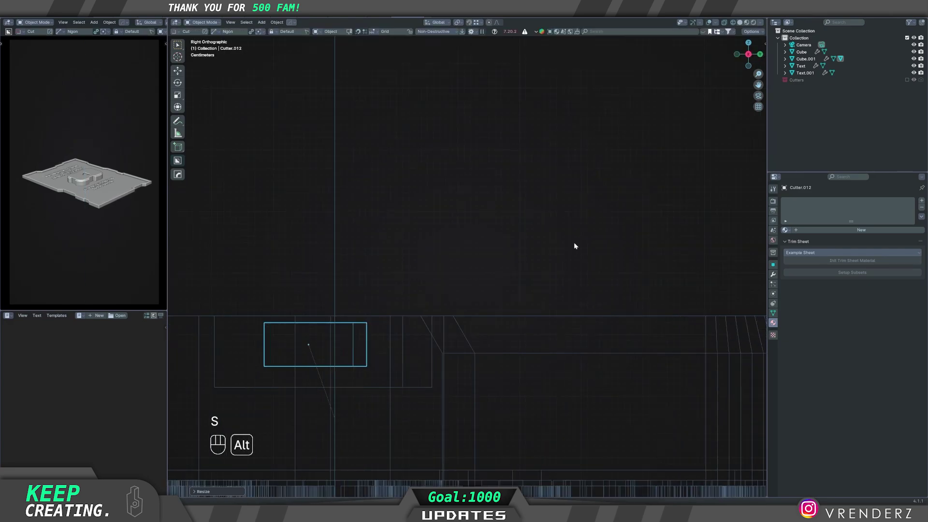
key("z")
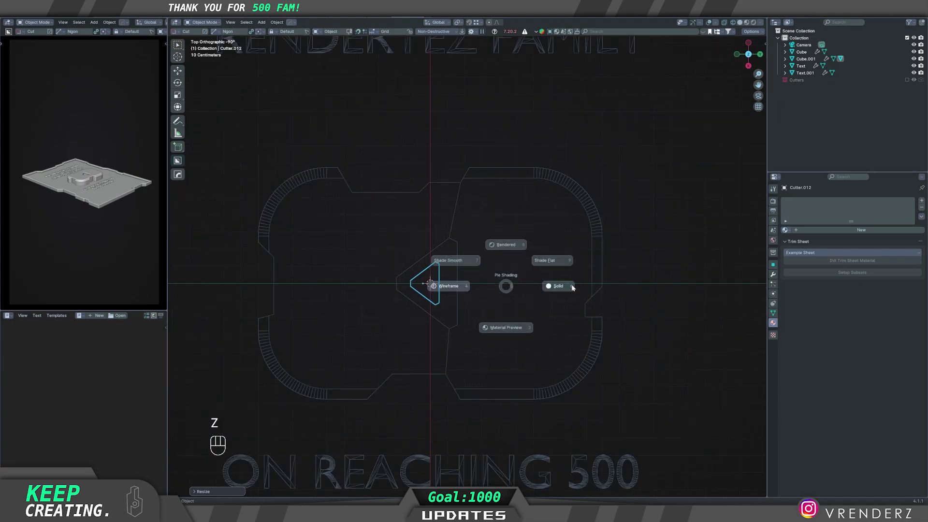
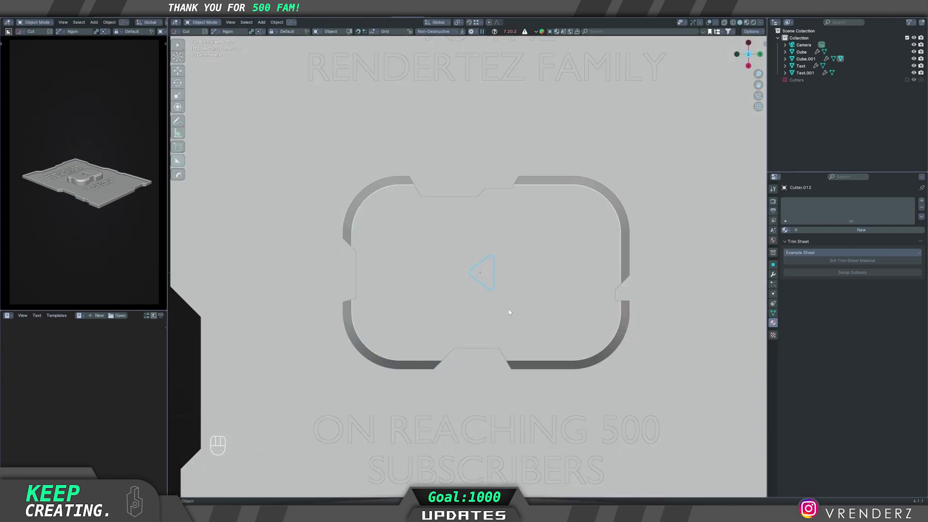
- Move the triangular cutter across the button block along X then Y, about 0.027 m
key("q")
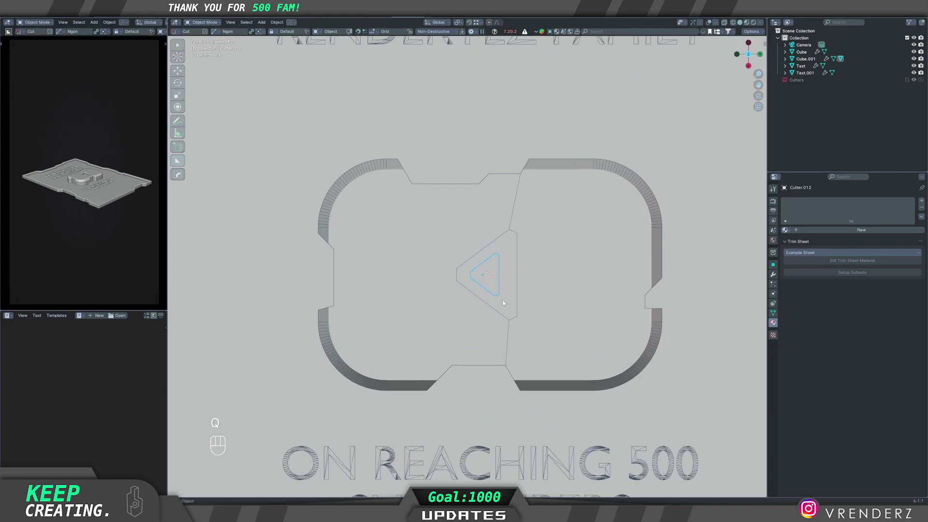
key("g")
key("x")
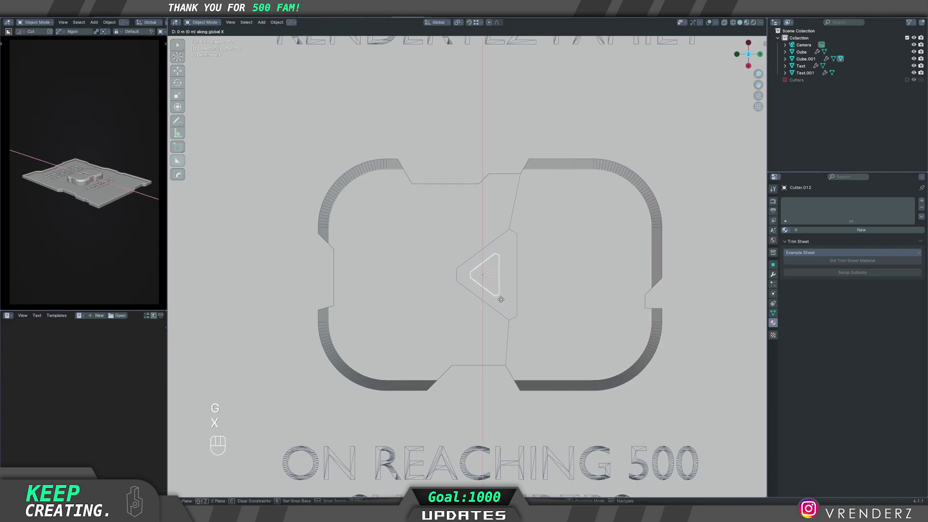
key("y")
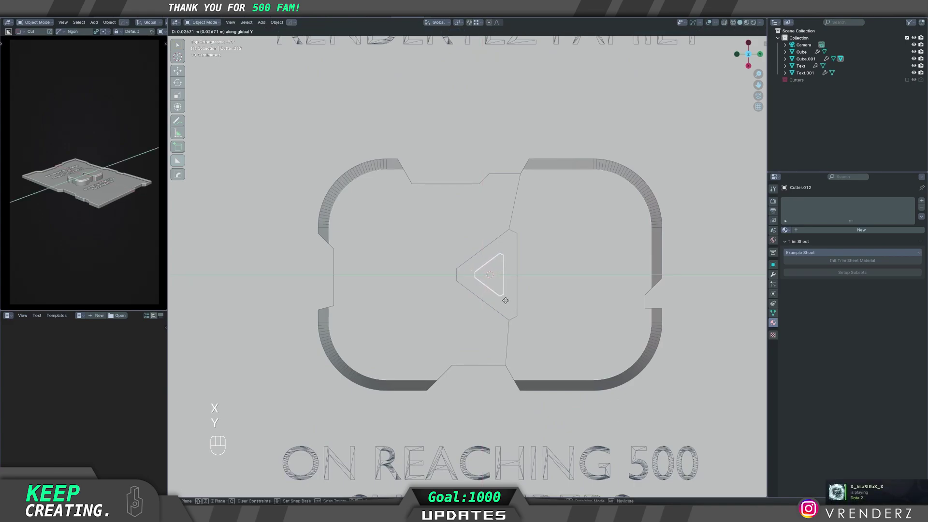
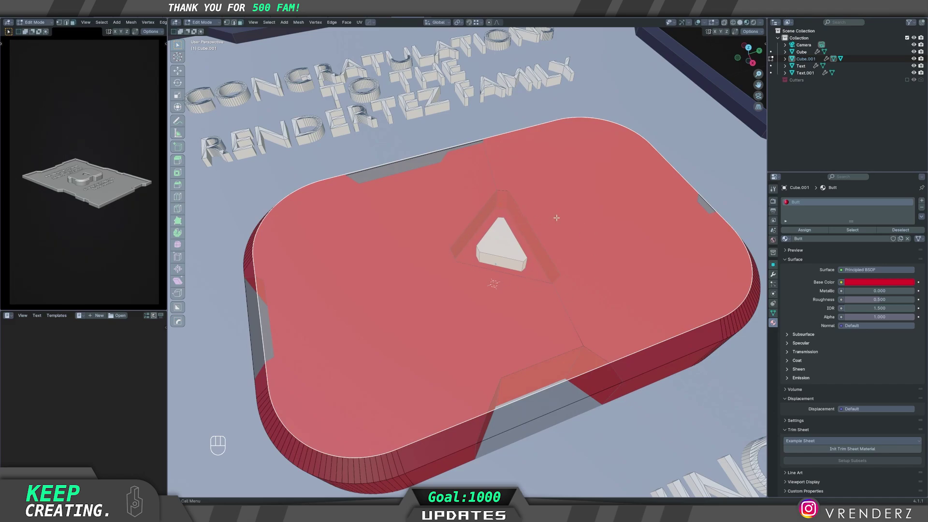
- Assign a new red material 'the other Butt' (EF233C) to the notch wall faces
key("Tab")
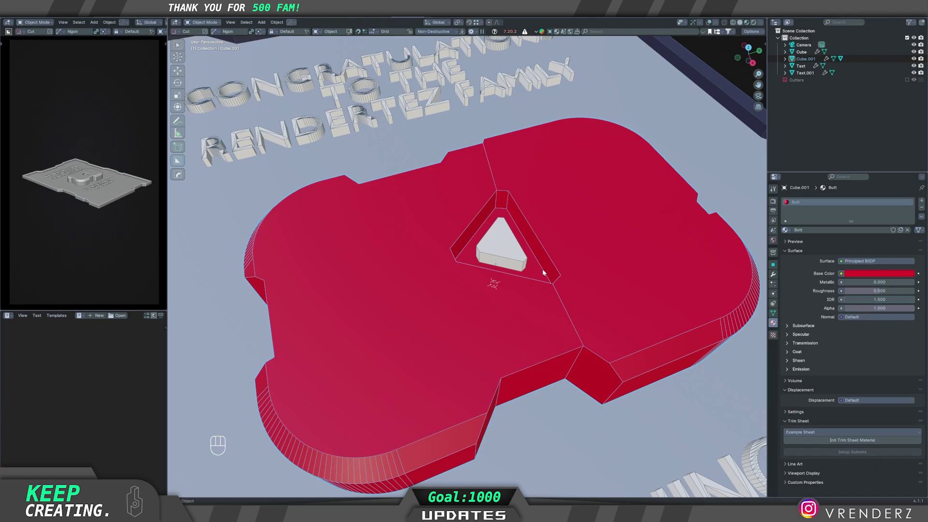
left_click(574, 235)
key("q")
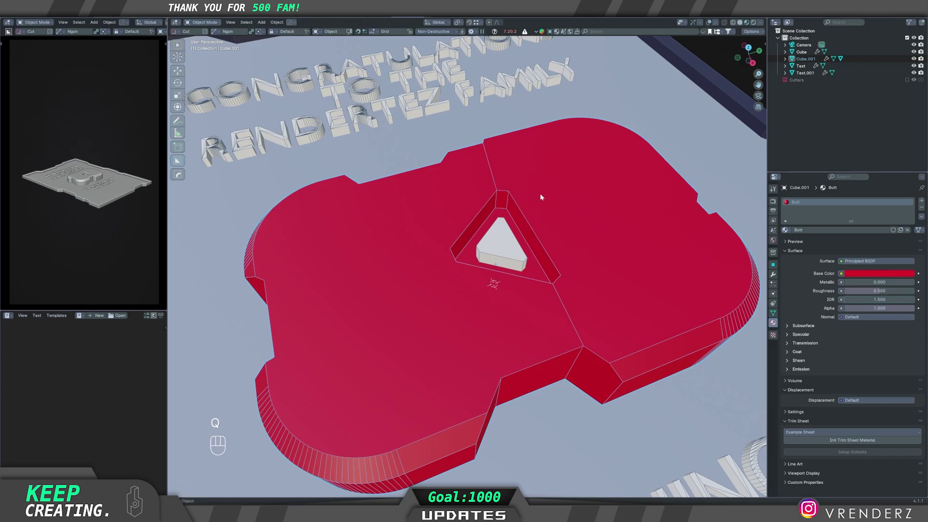
key("q")
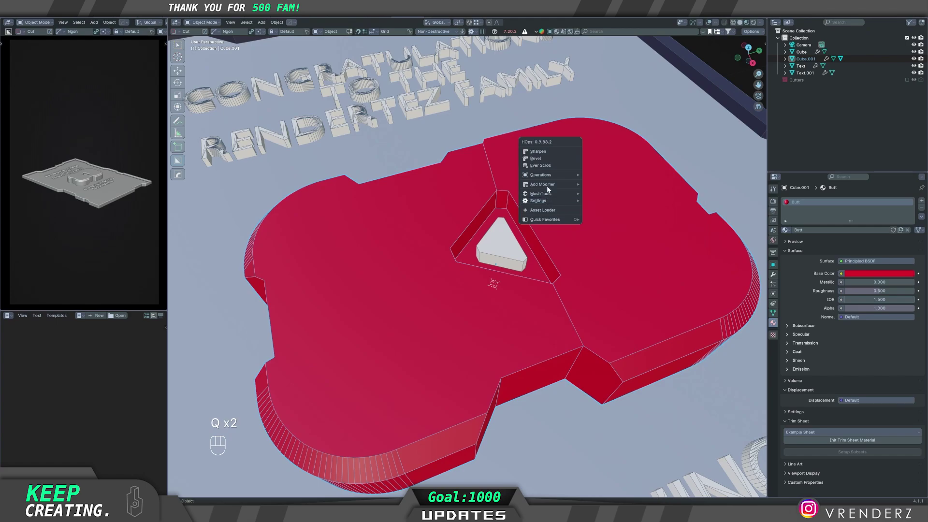
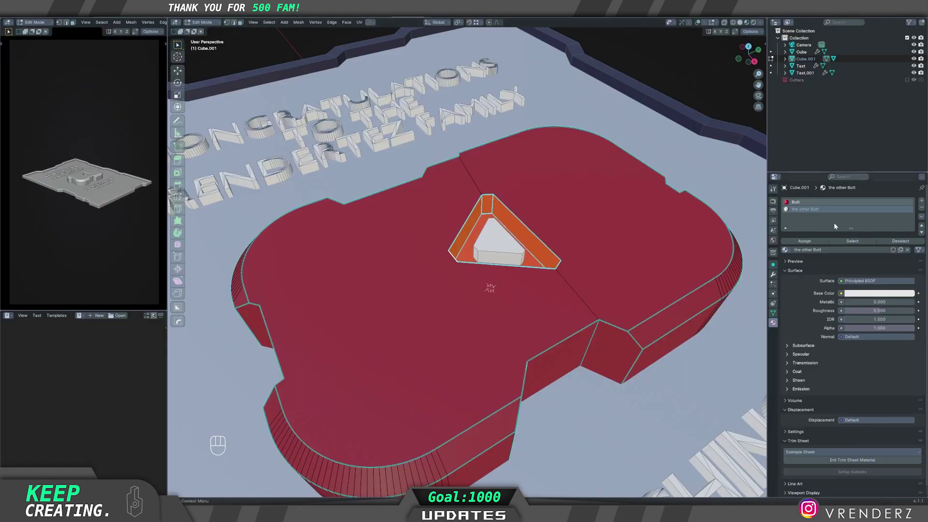
left_click(865, 295)
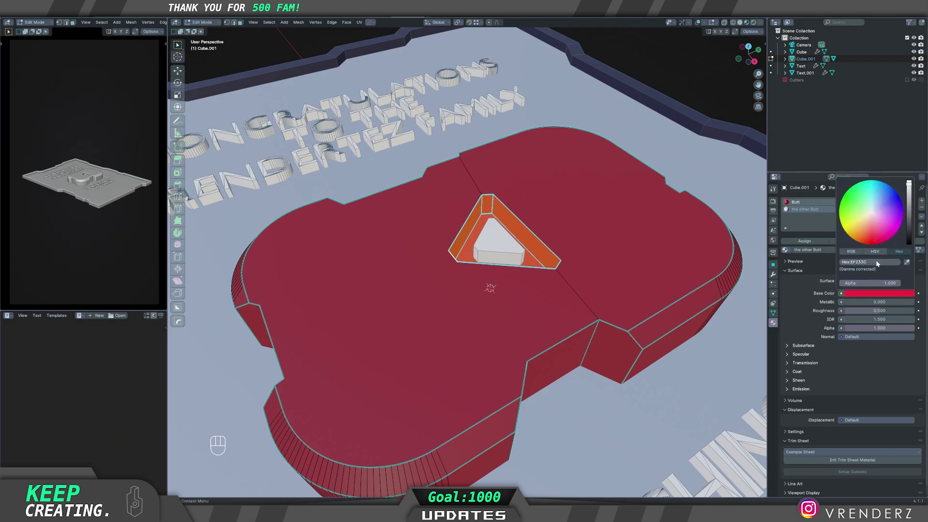
key("Tab")
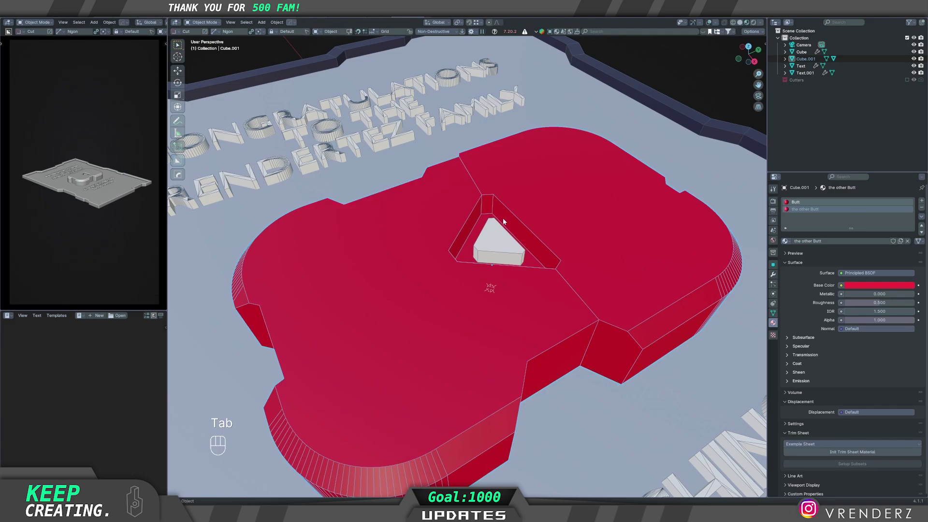
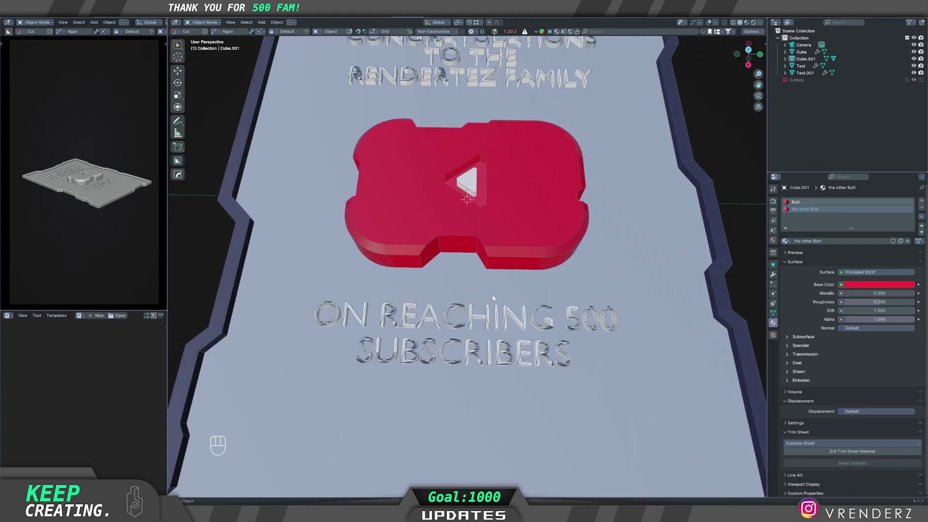
- Orbit the view to see the finished plaque at an angle
middle_click(474, 315)
left_click_drag(591, 349, 551, 317)
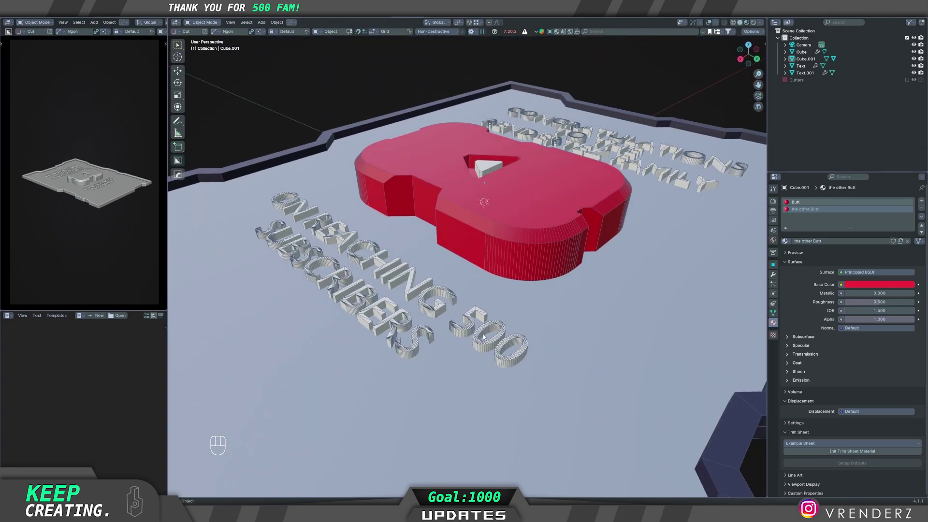
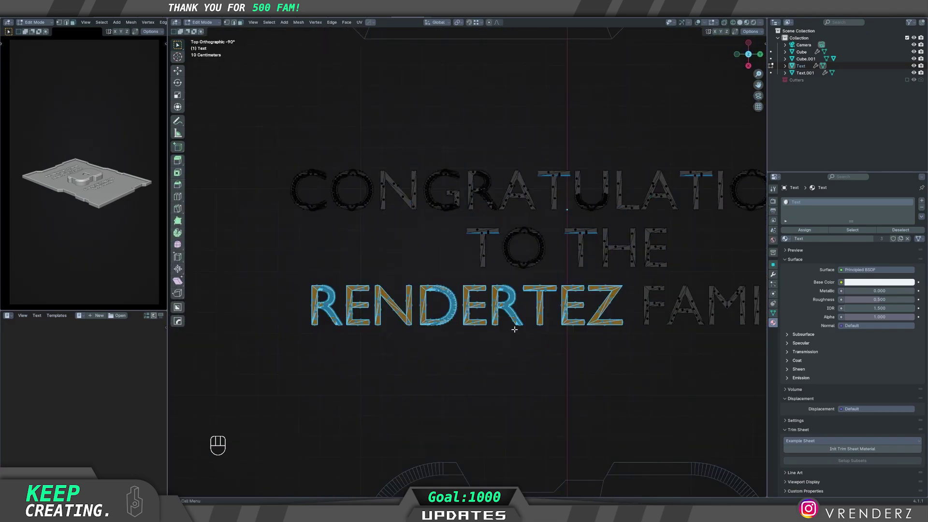
- Show the RENDERTEZ letters solid instead of see-through
key("z")
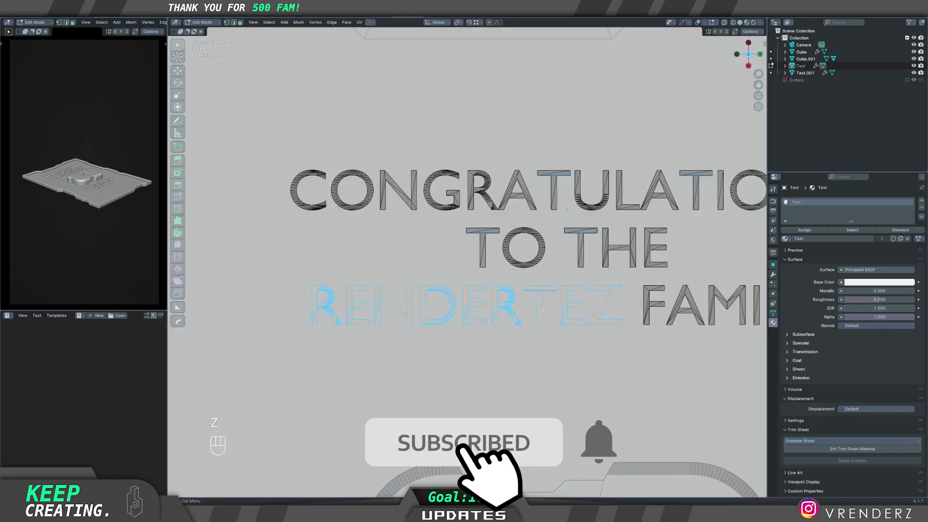
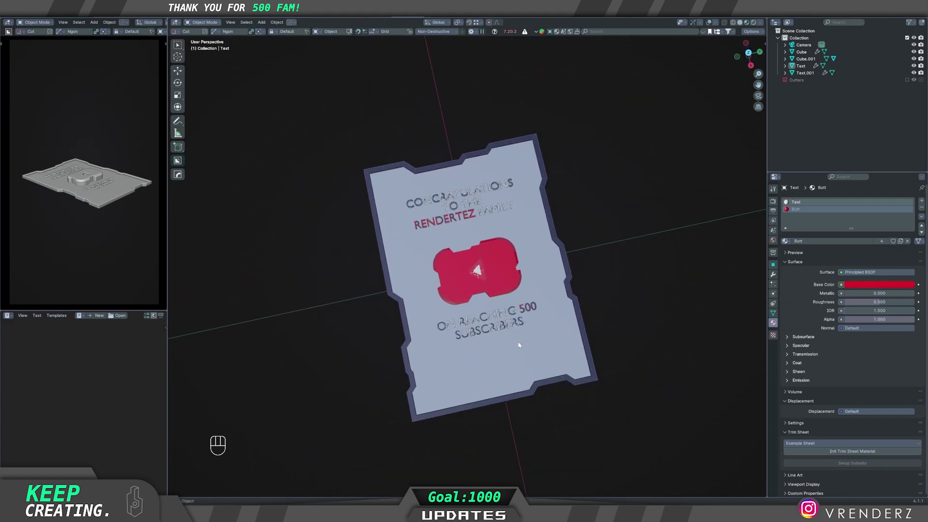
- Orbit across the plaque, select the congratulations text, then deselect all objects
left_click_drag(494, 323, 492, 306)
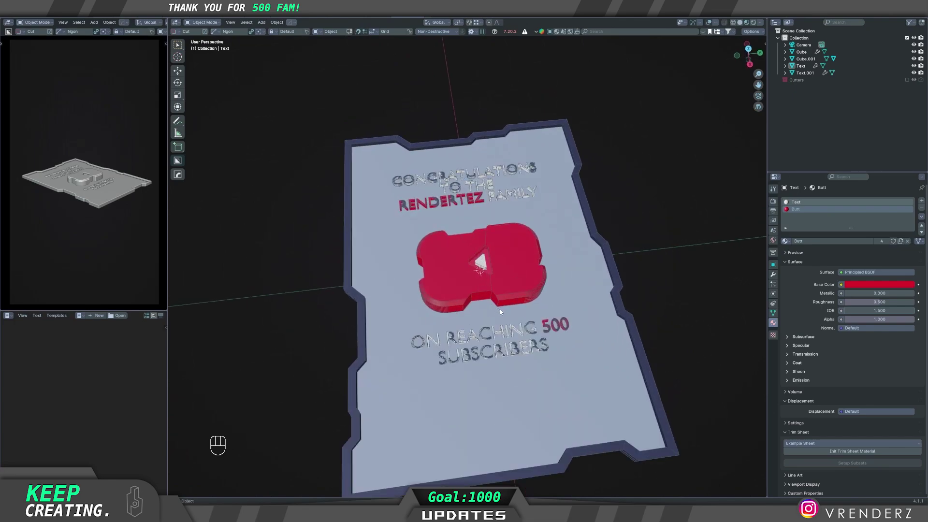
middle_click(537, 325)
left_click(528, 315)
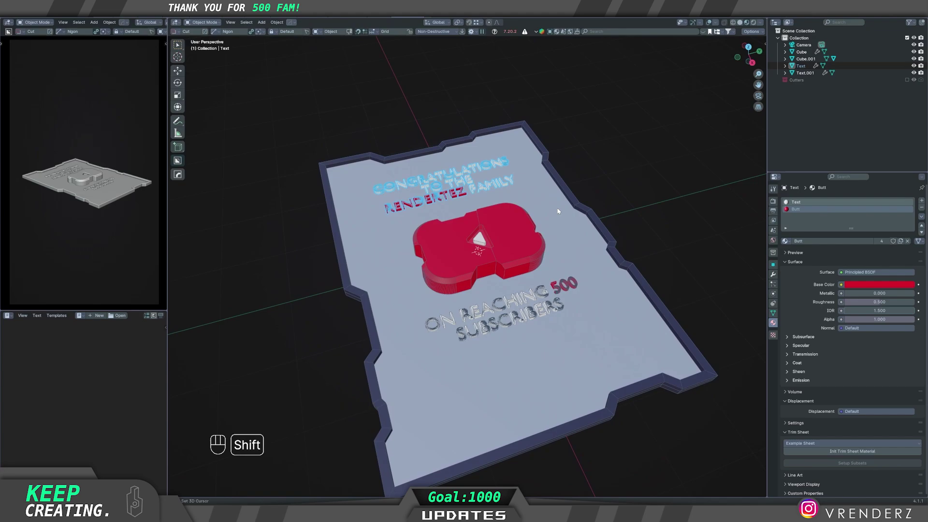
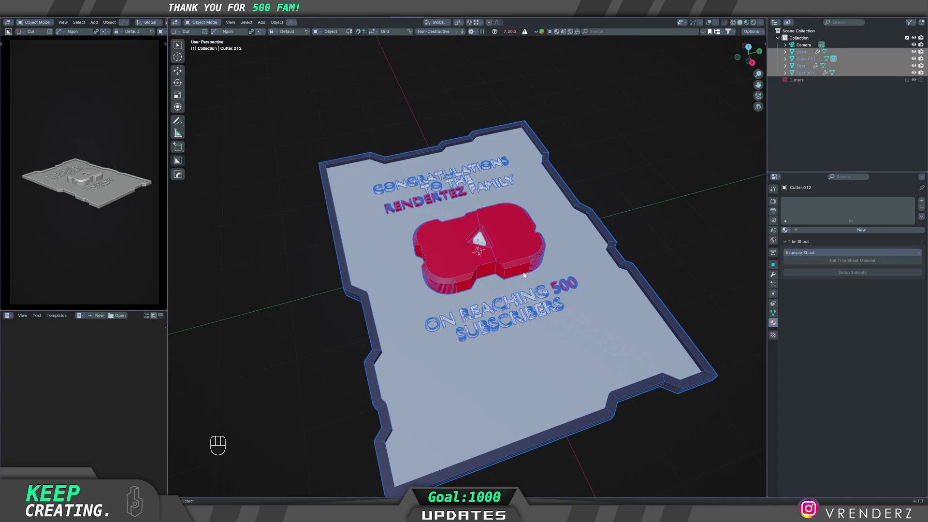
key("ctrl+j")
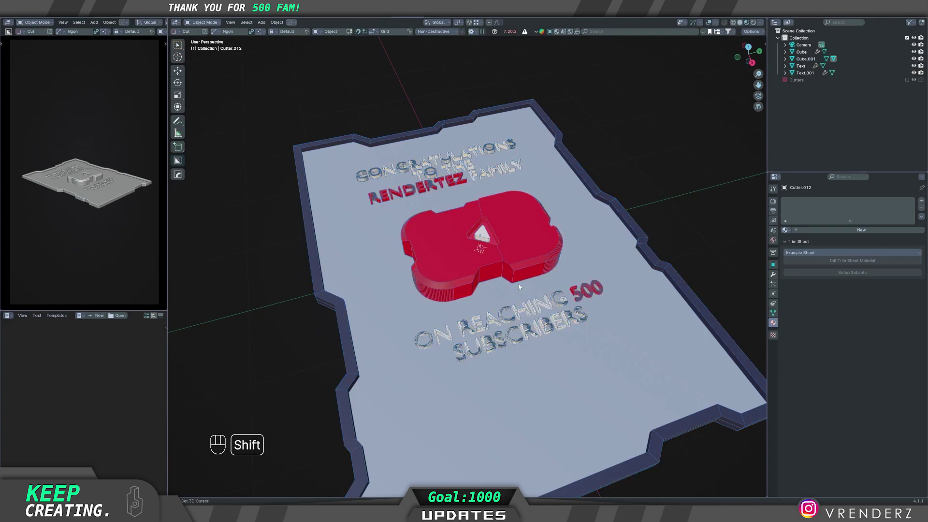
- Add a Plain Axes empty at the plaque centre and scale it to about 2.2
key("shift+a")
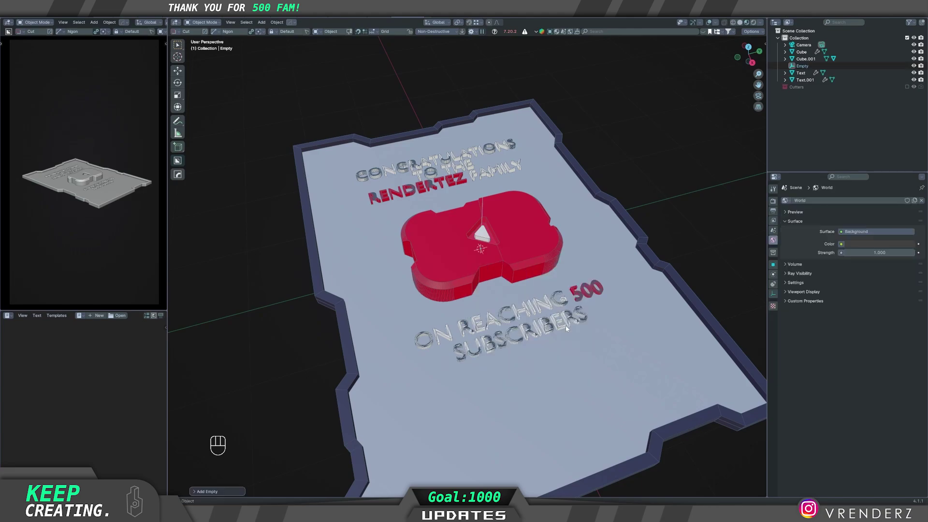
middle_click(501, 301)
key("s")
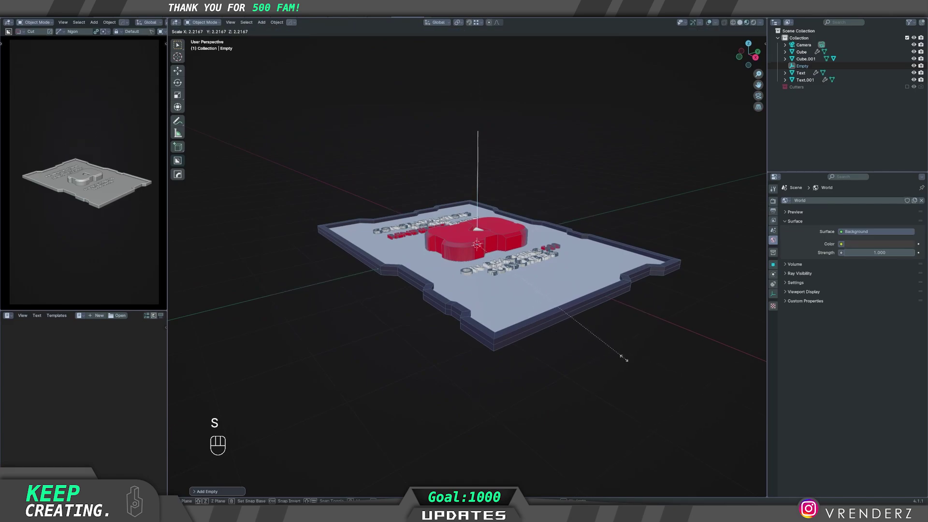
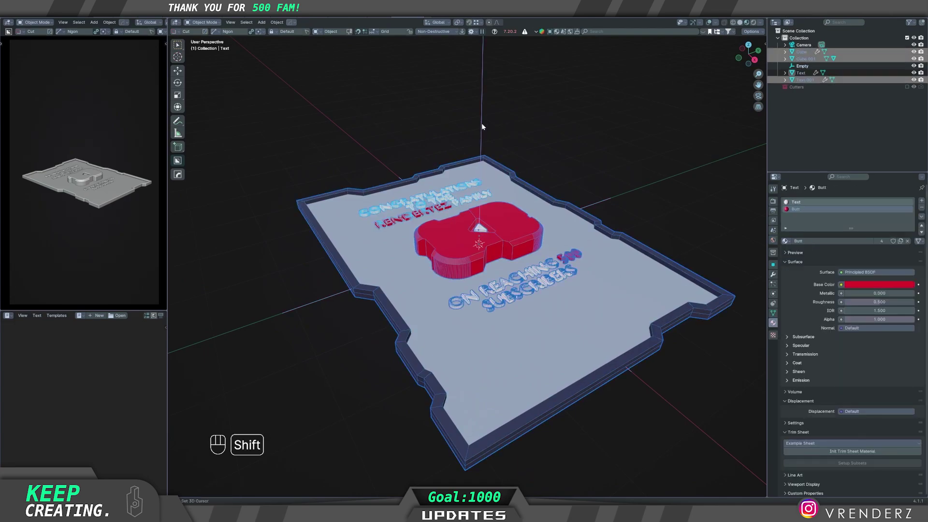
- Make the Empty the active object and bring up the parenting choices with Ctrl+P
left_click(483, 126)
key("ctrl+p")
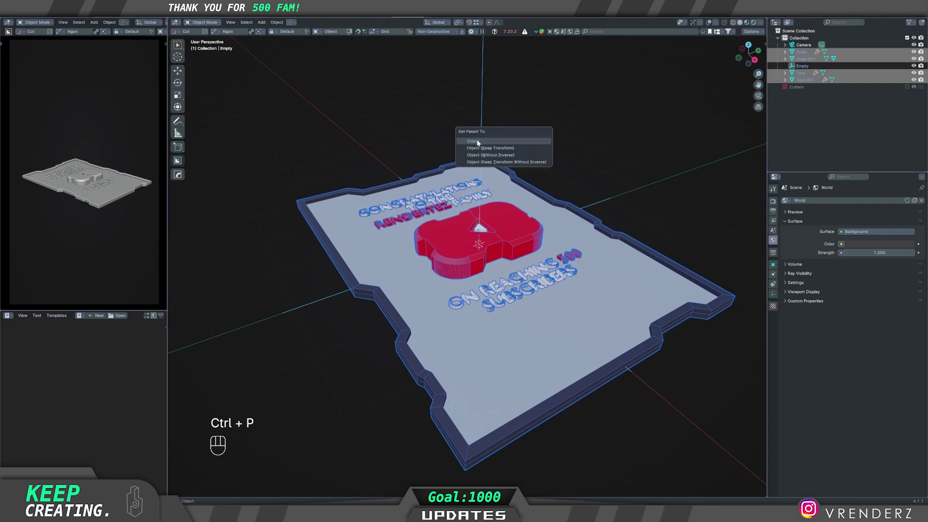
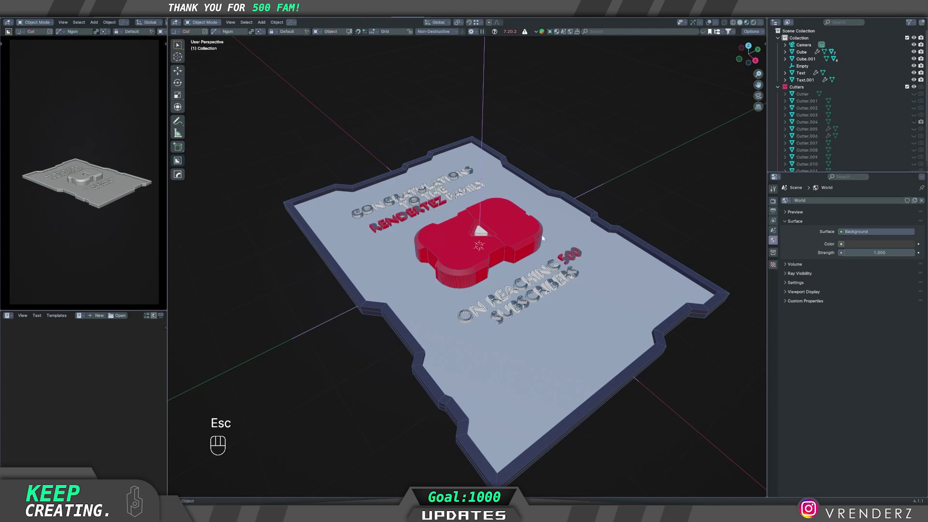
- Set the origin of each selected plaque piece to its own geometry
key("w")
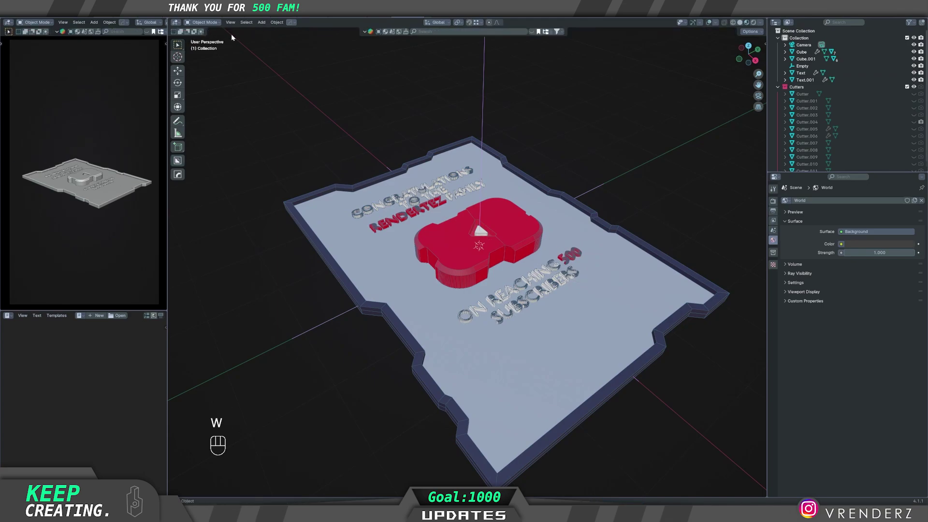
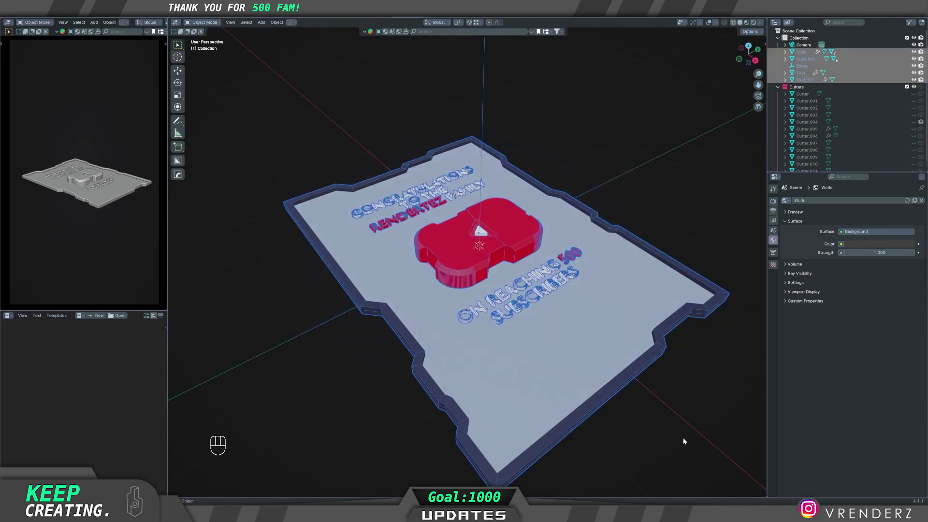
key("q")
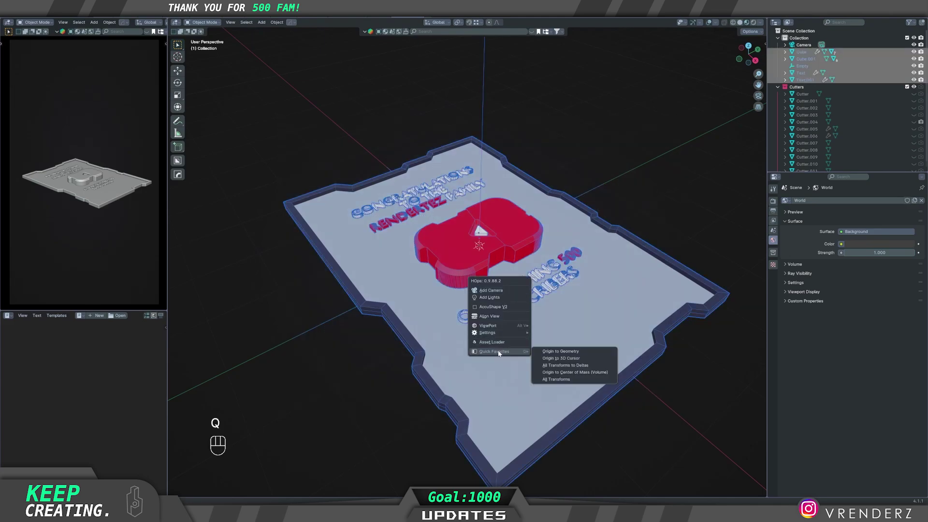
key("q")
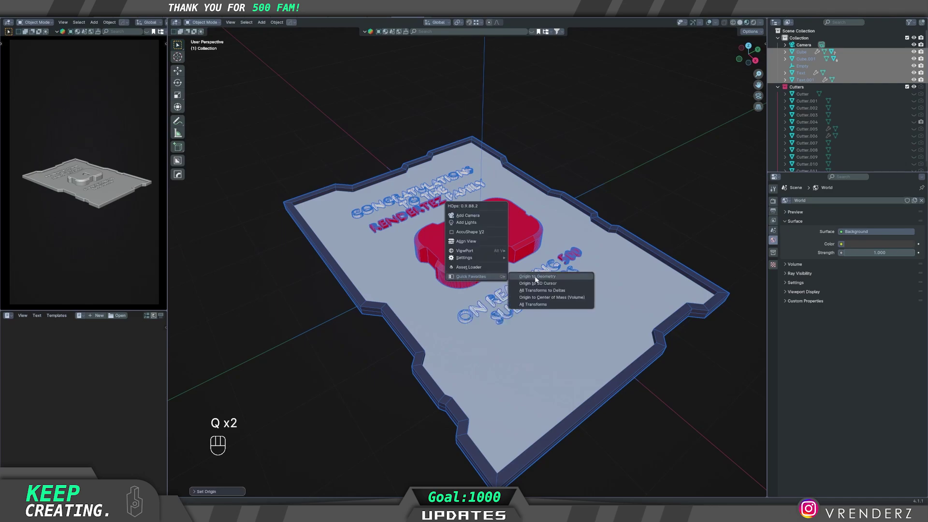
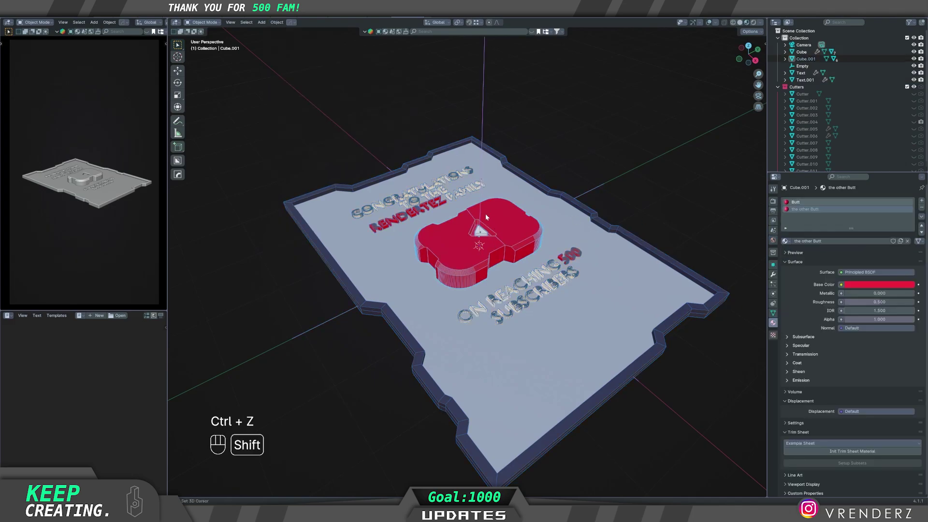
- Make the Empty active and parent the plaque pieces to it as Object
left_click(482, 128)
key("ctrl+p")
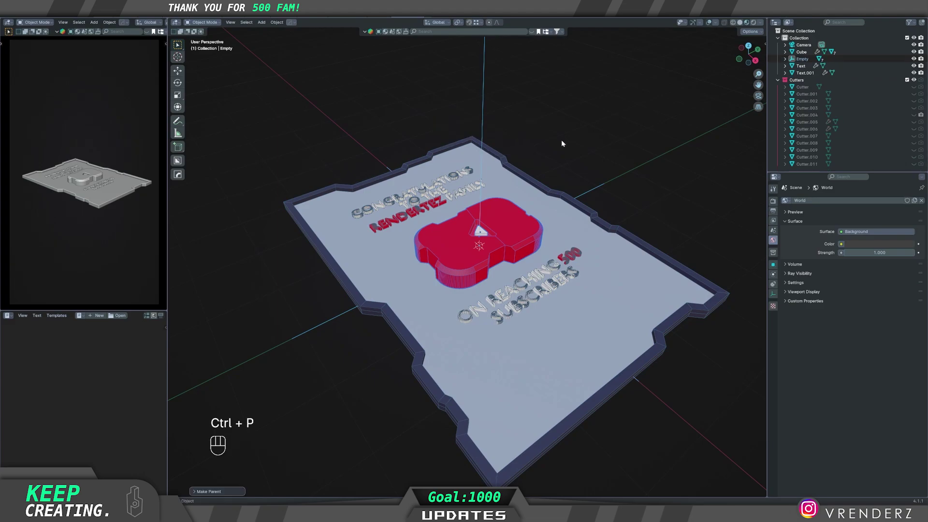
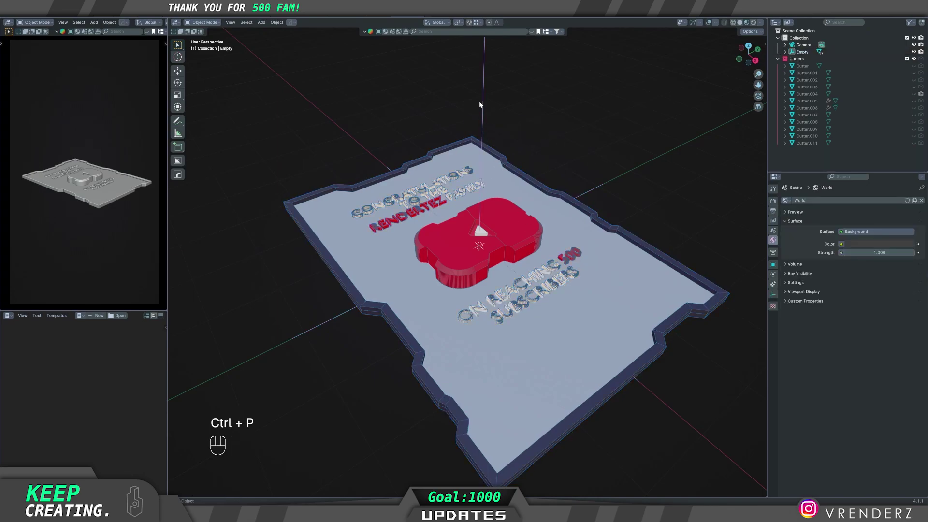
key("g")
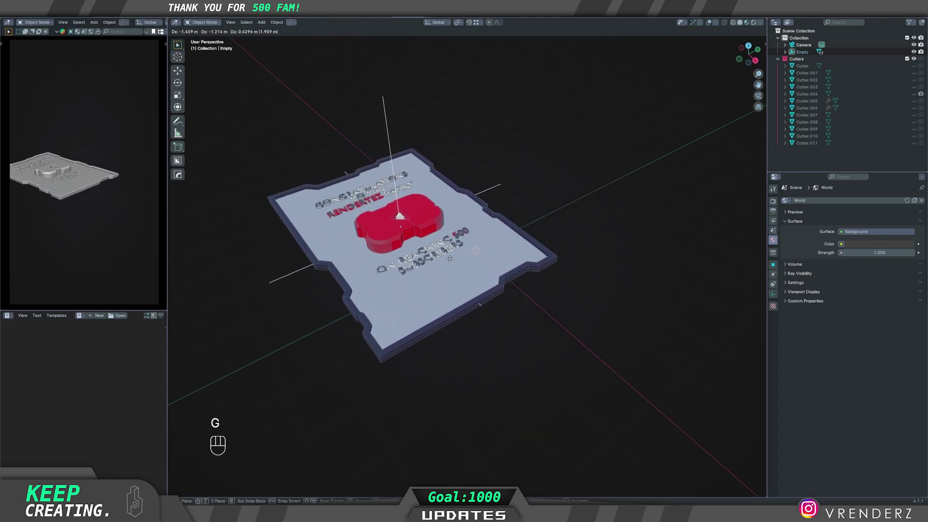
left_click_drag(526, 251, 501, 150)
key("g")
key("r")
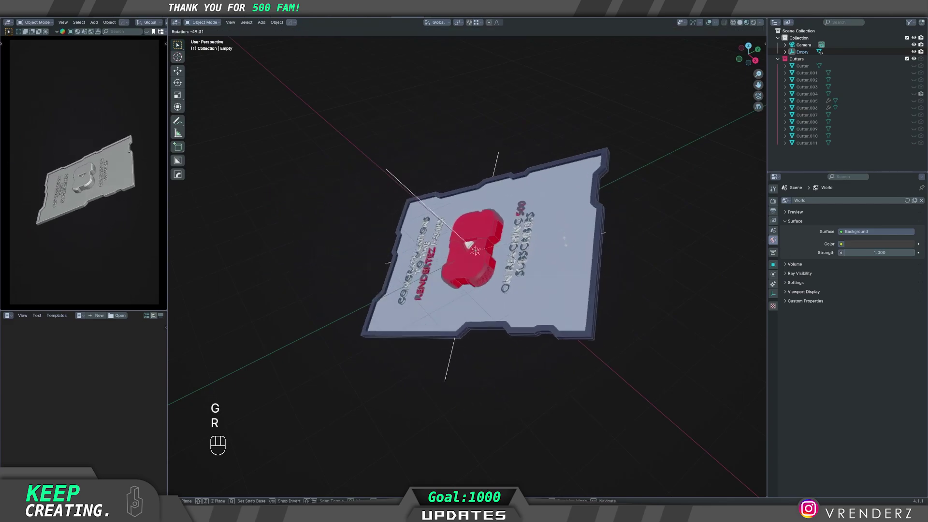
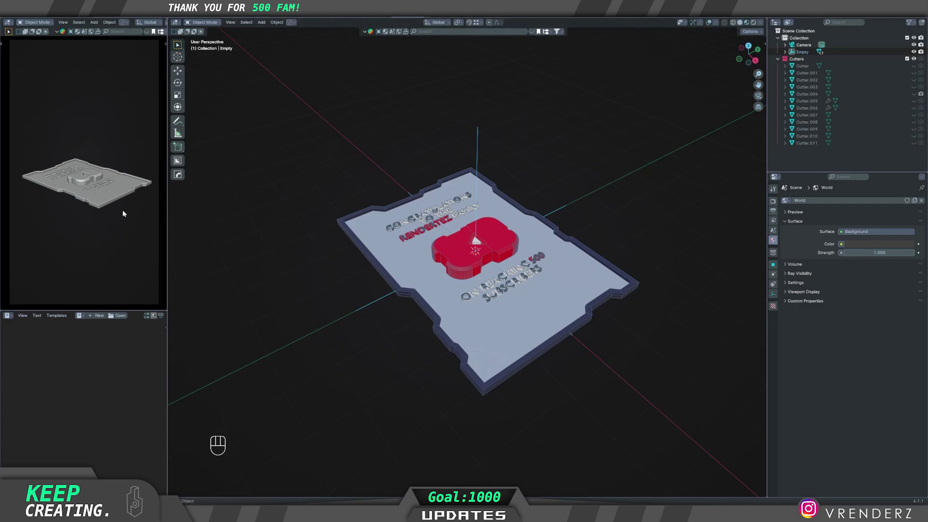
key("r")
key("r")
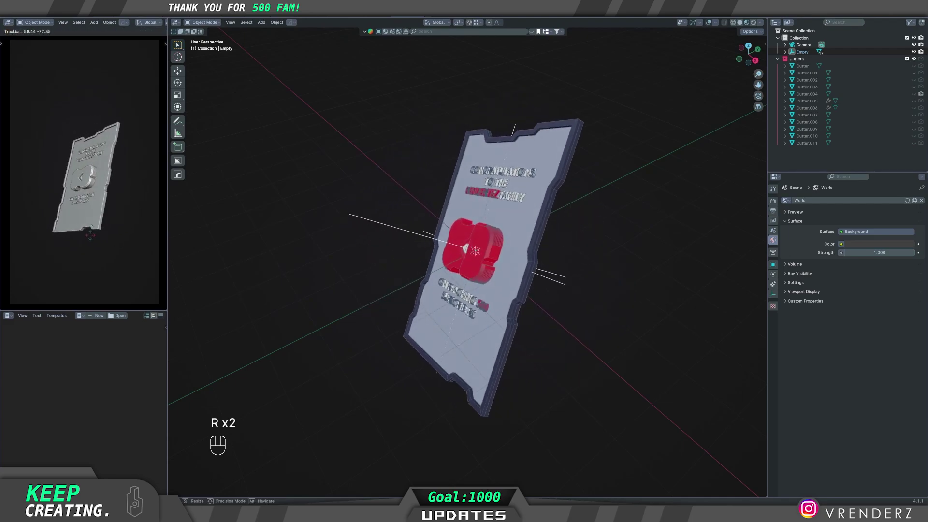
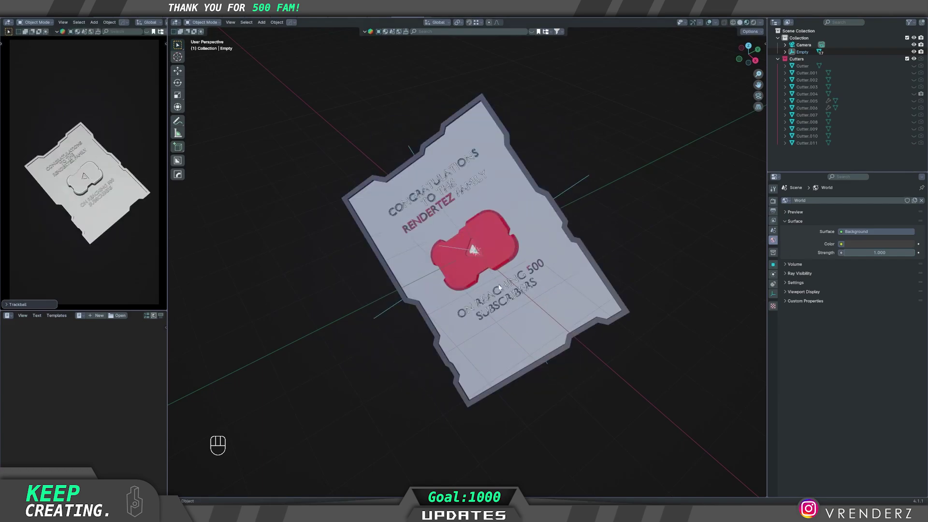
key("ctrl+z")
left_click_drag(554, 306, 565, 296)
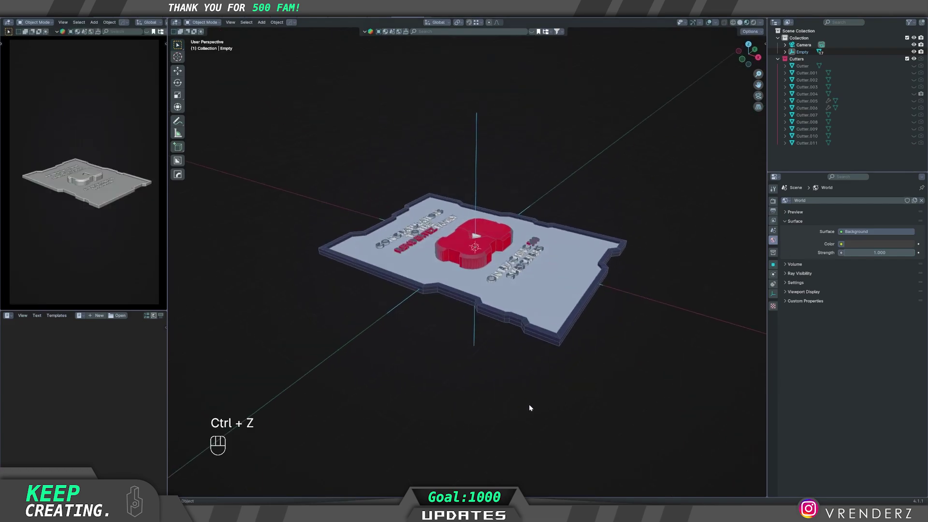
- Add a mesh plane and scale it by 10 into a ground plane
key("shift+a")
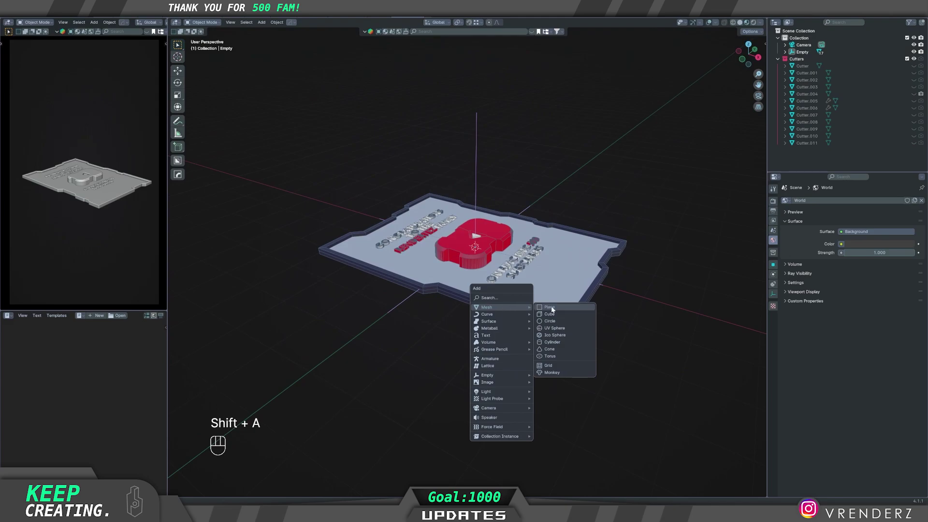
key("s")
key("KP_1")
key("KP_0")
key("Return")
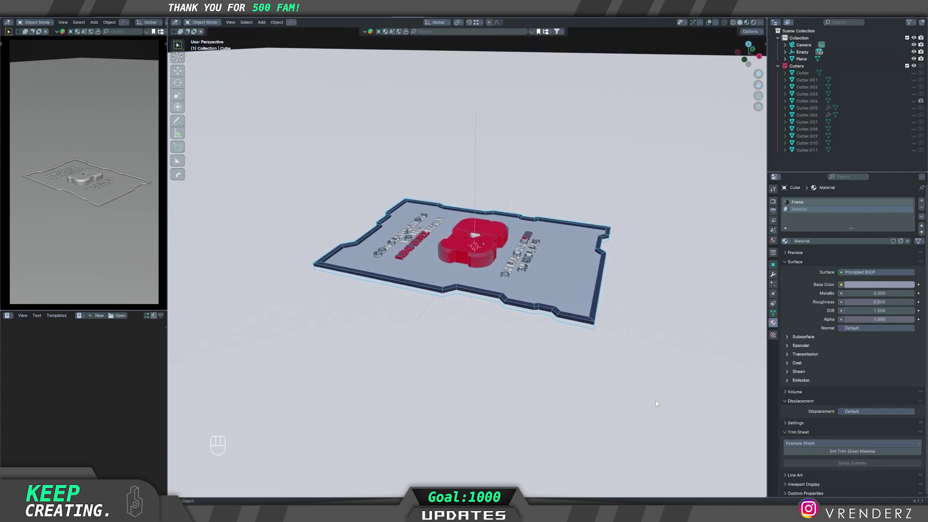
- Test a rotation of the plaque frame about X and cancel it, leaving it lying flat
key("r")
key("x")
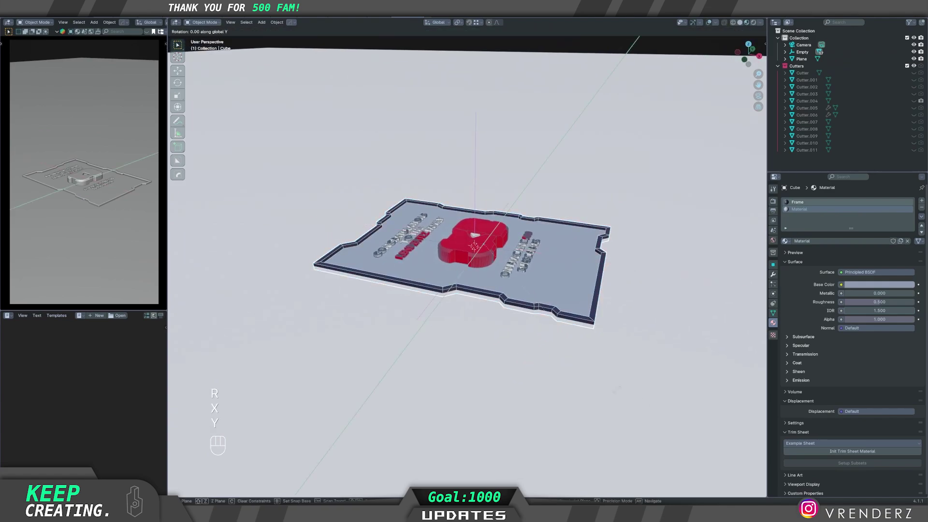
key("KP_9")
key("KP_0")
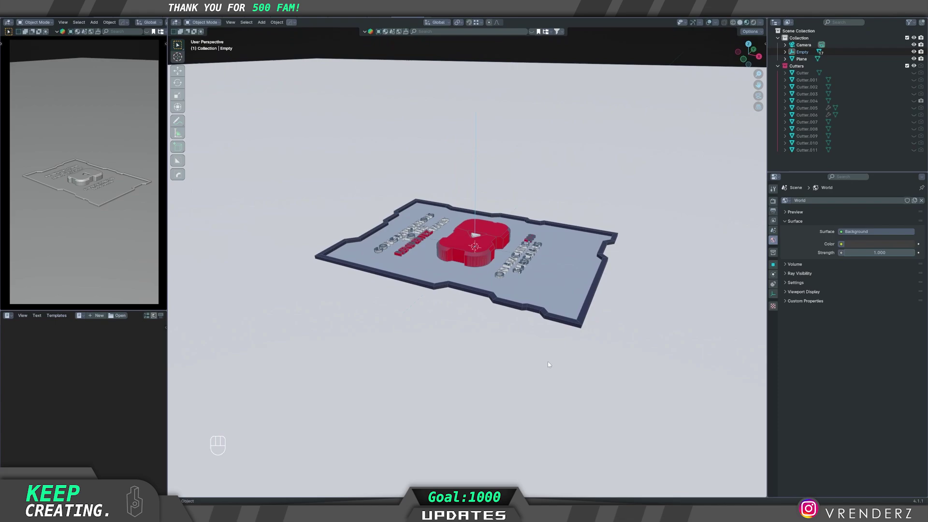
- Rotate the plaque about X to stand it upright and raise it along Z above the plane
key("r")
key("x")
key("KP_9")
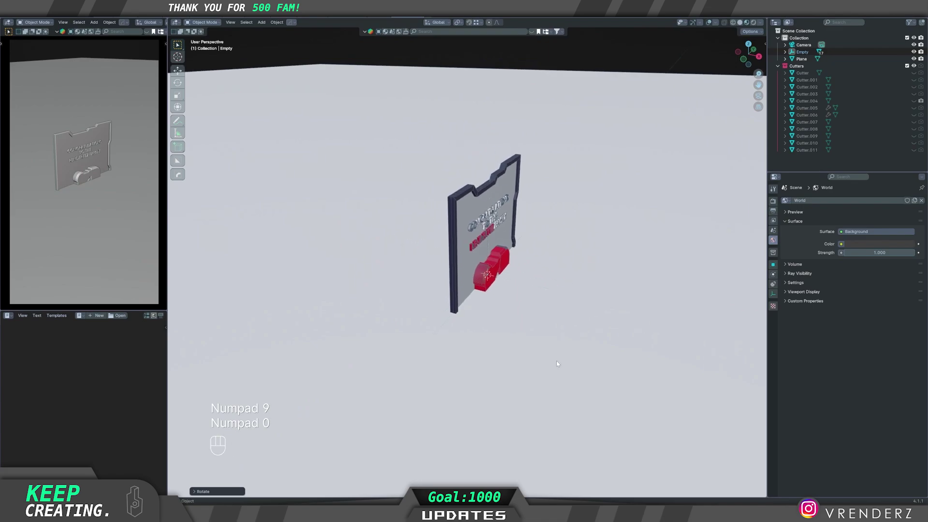
key("g")
key("z")
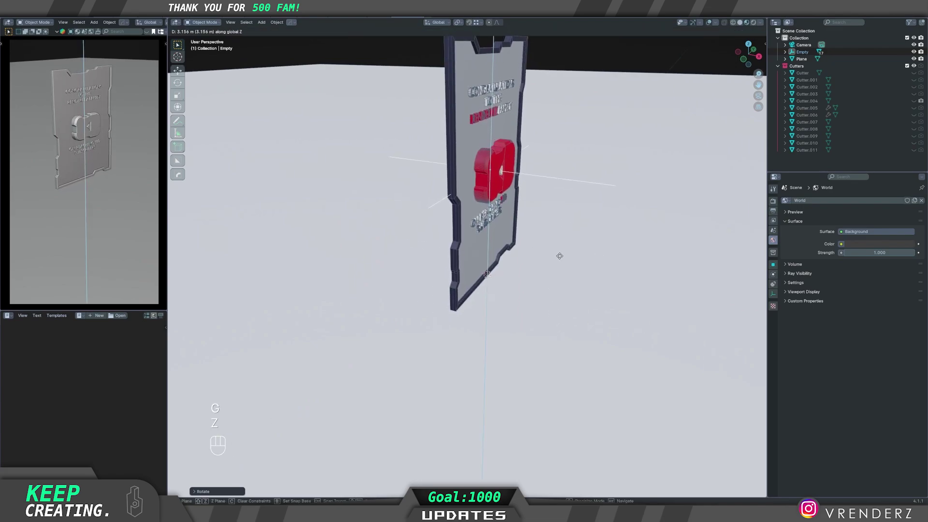
left_click(474, 295)
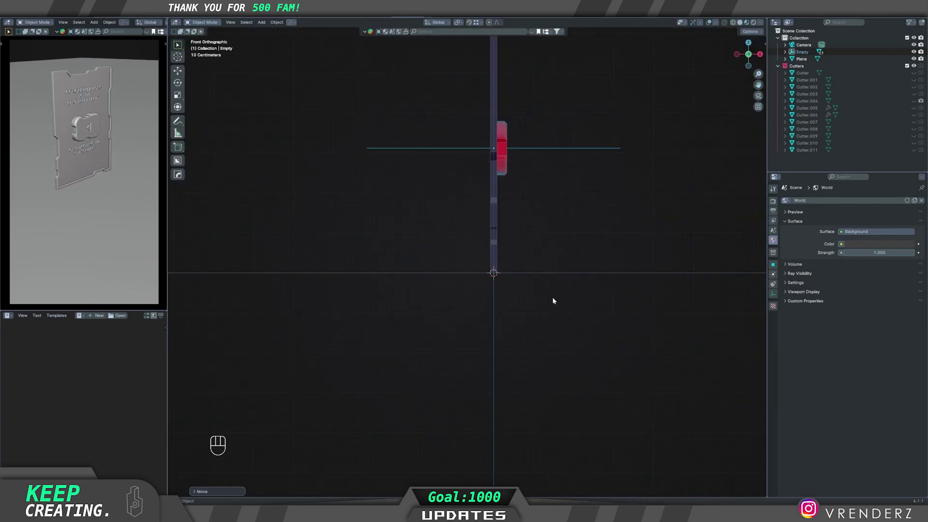
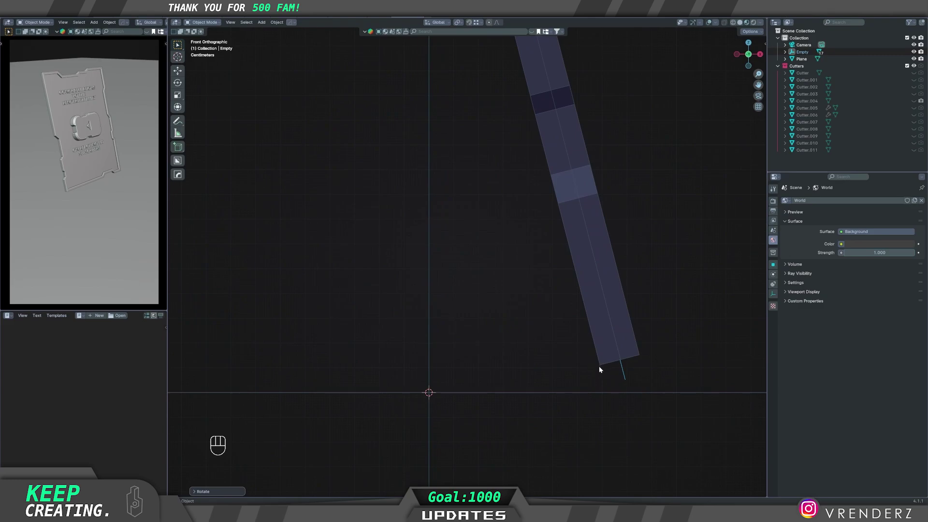
- Lower the upright plaque along Z so its bottom edge rests on the ground plane
key("g")
key("z")
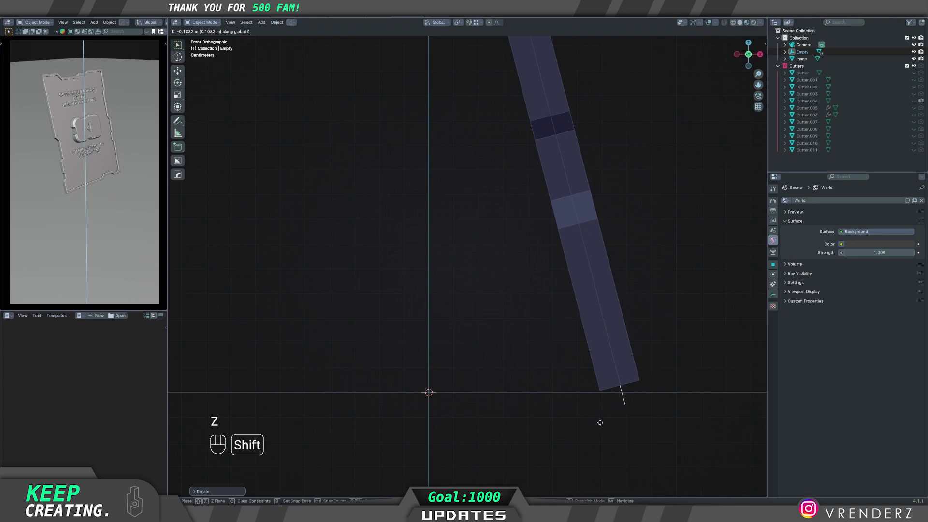
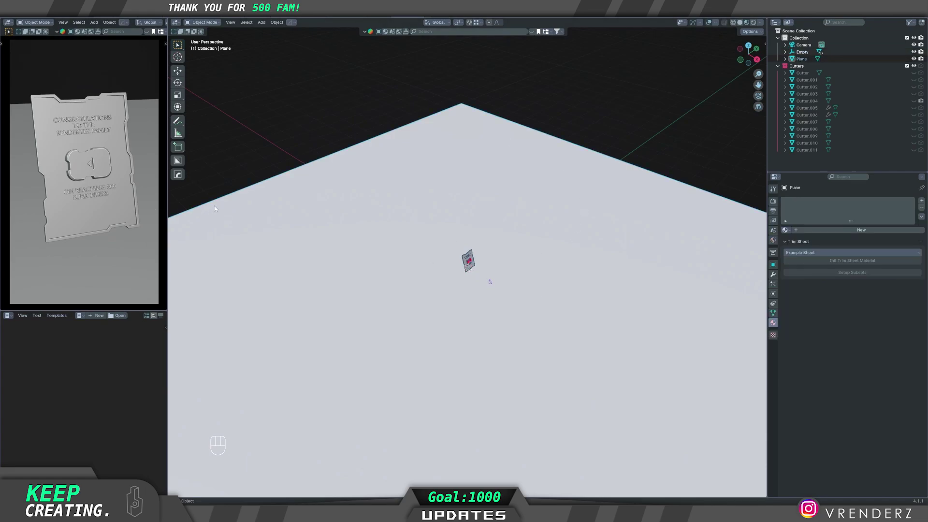
- Scale the ground plane up uniformly to about 6.15, far beyond the plaque
key("s")
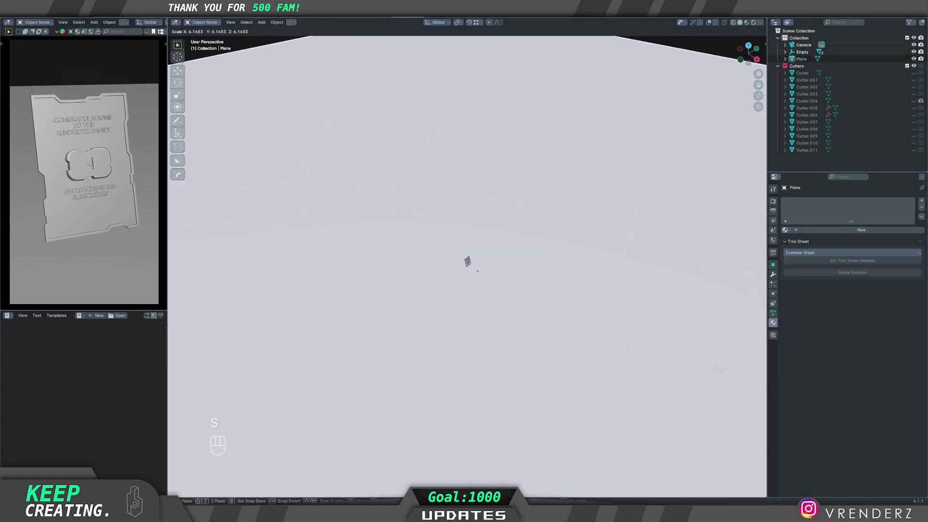
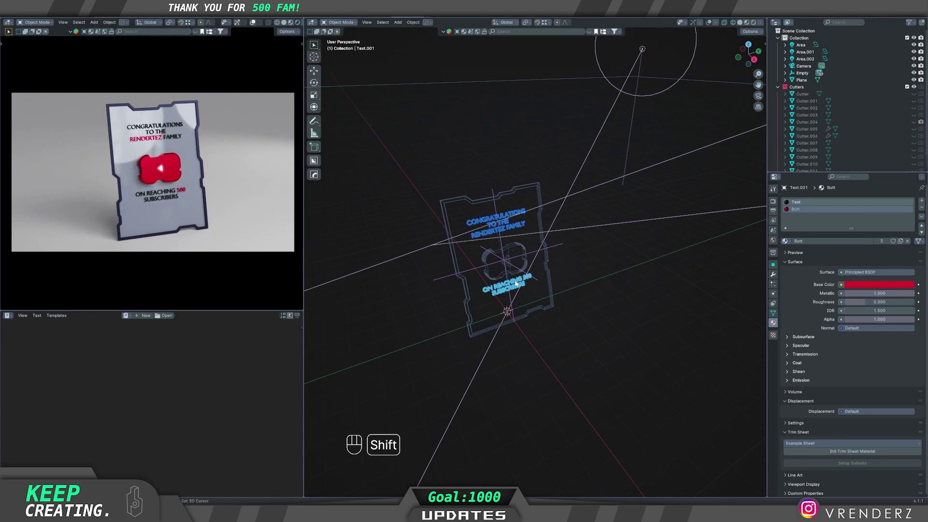
- Switch to front orthographic view to see the plaque edge-on before thinning the lettering
middle_click(472, 303)
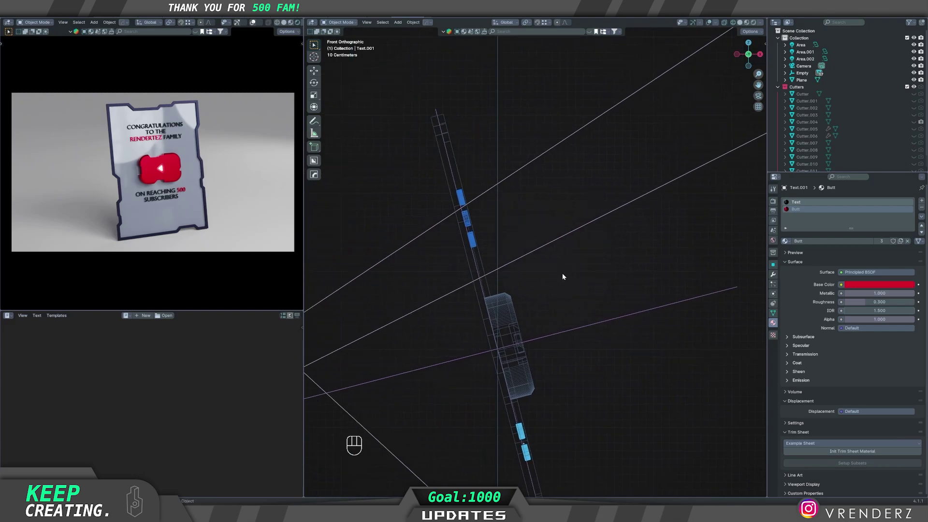